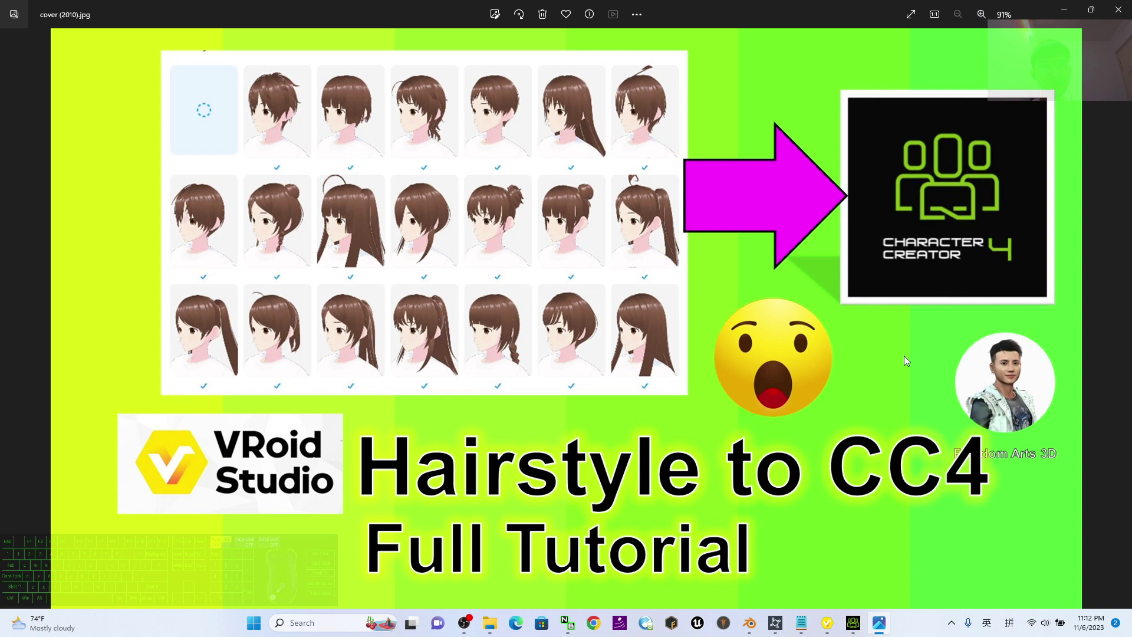
Show Character Creator 4 and VRoid Studio's presets, then close the tutorial cover image in Photos.
left_click(862, 625)
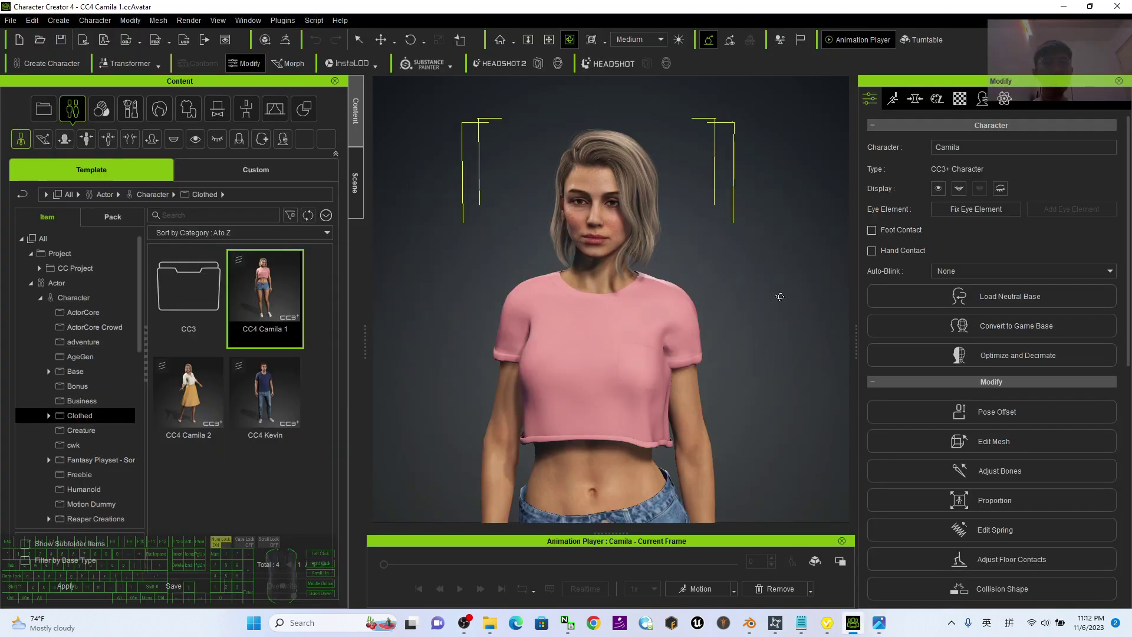
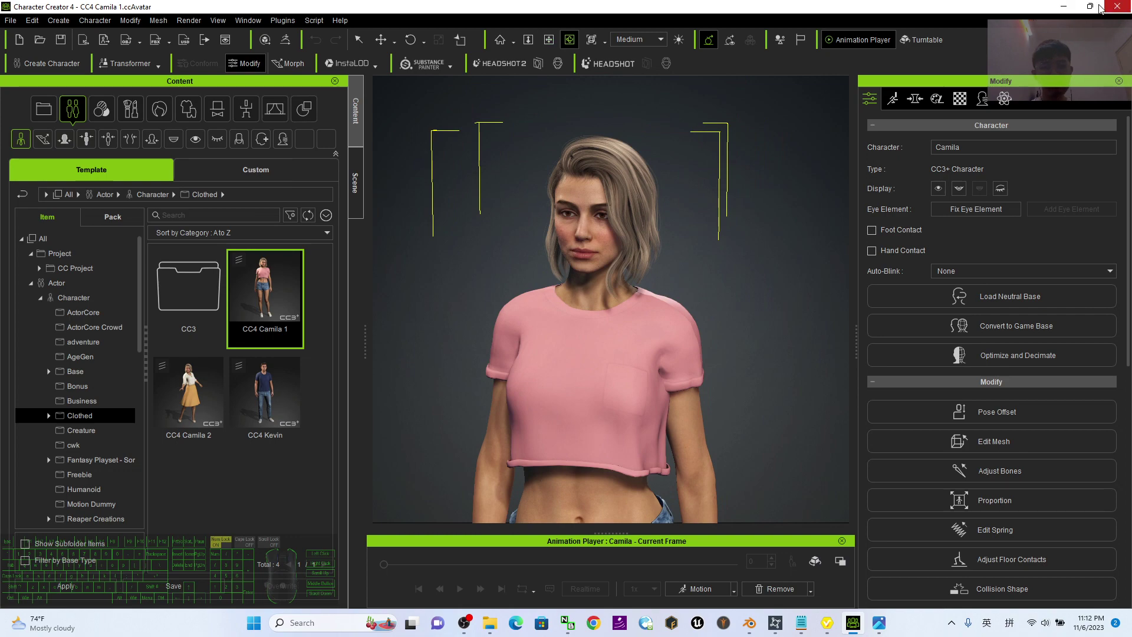
left_click(1070, 7)
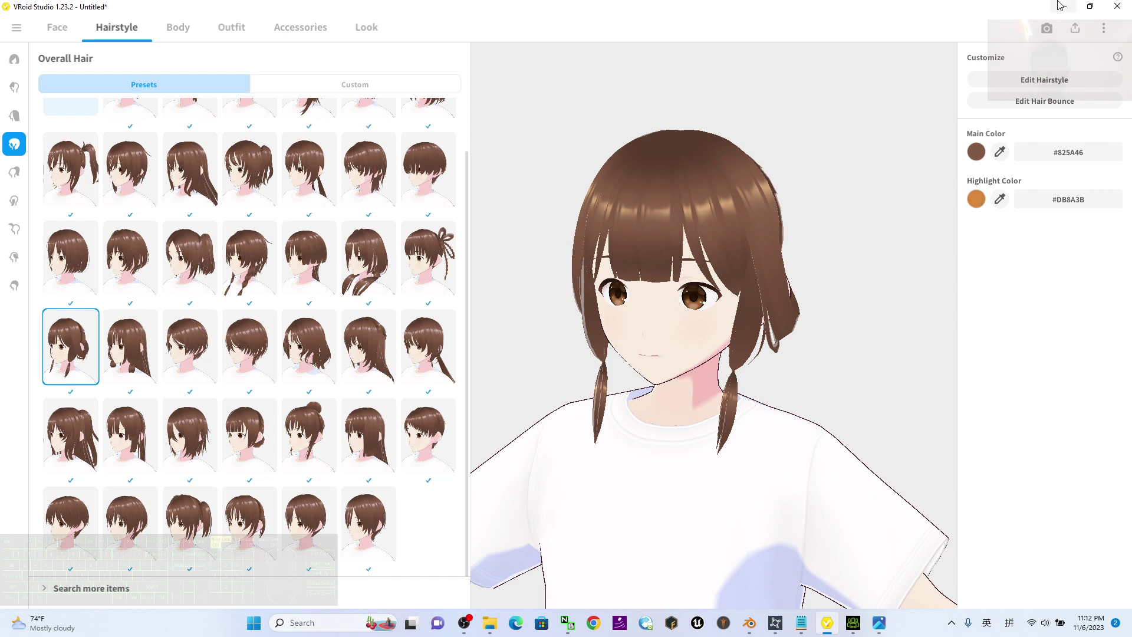
left_click(1060, 6)
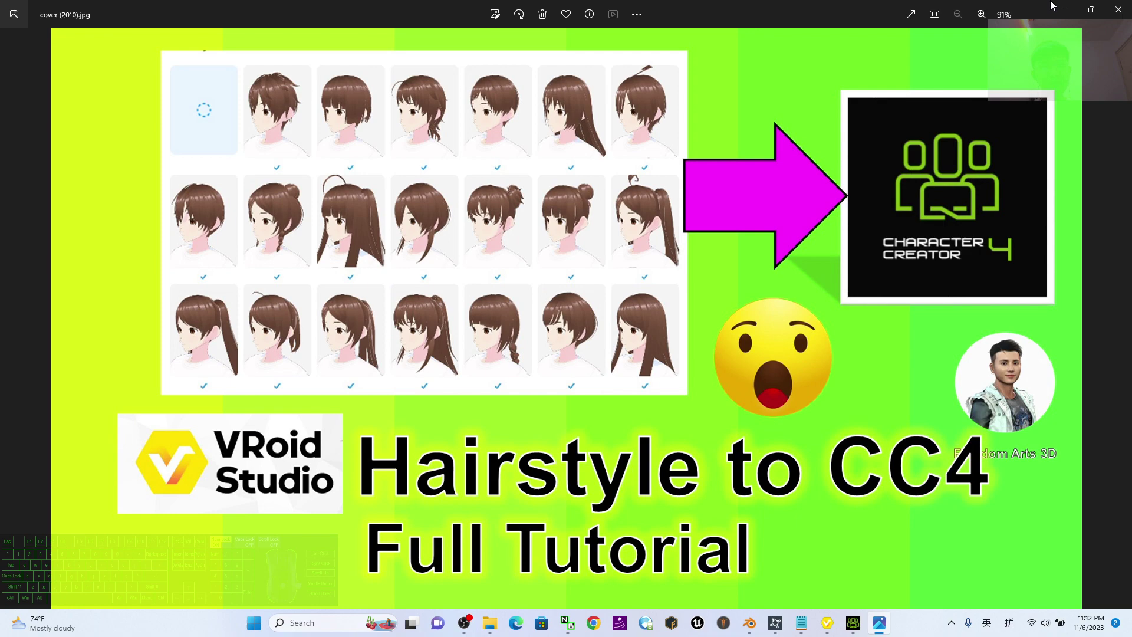
left_click(1065, 5)
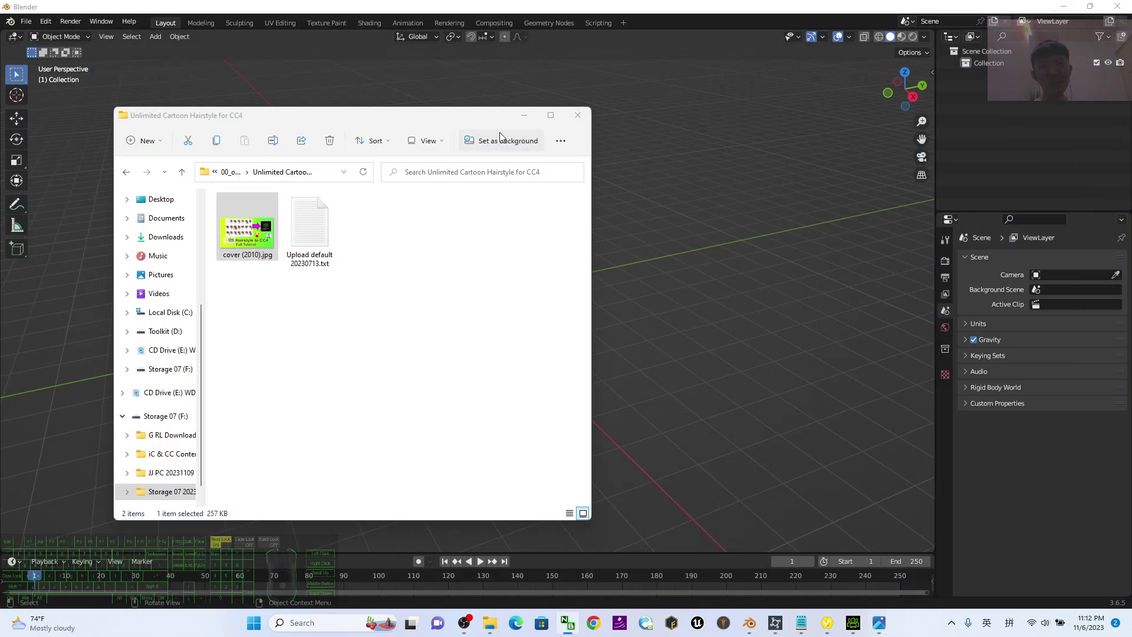
Close the project folder and point out the VRoid Studio download link in the upload notes.
left_click(526, 124)
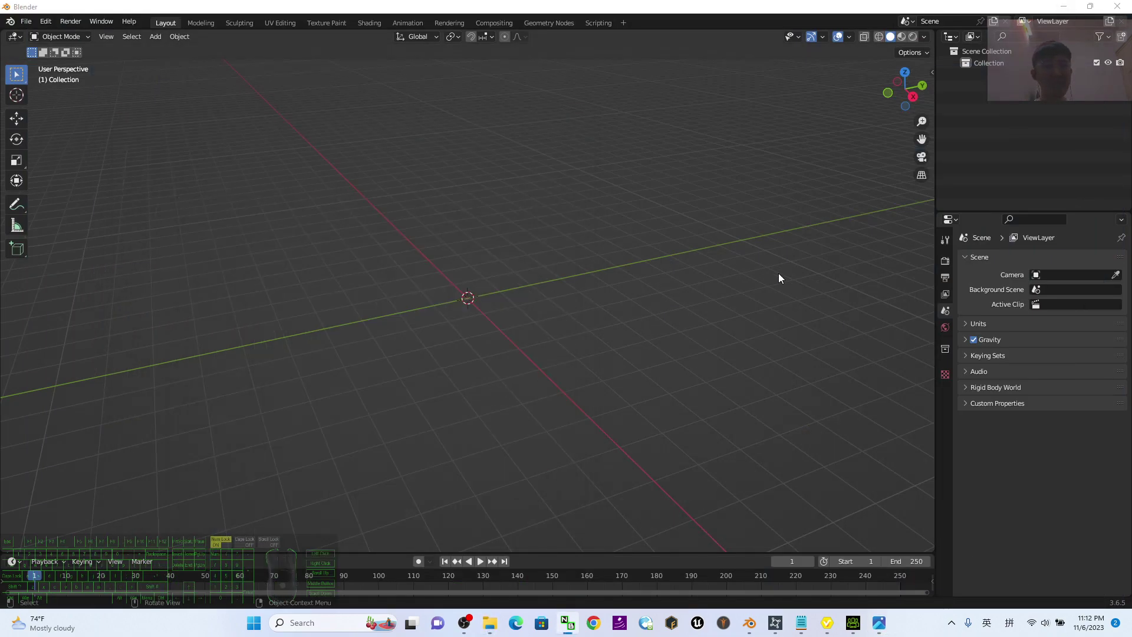
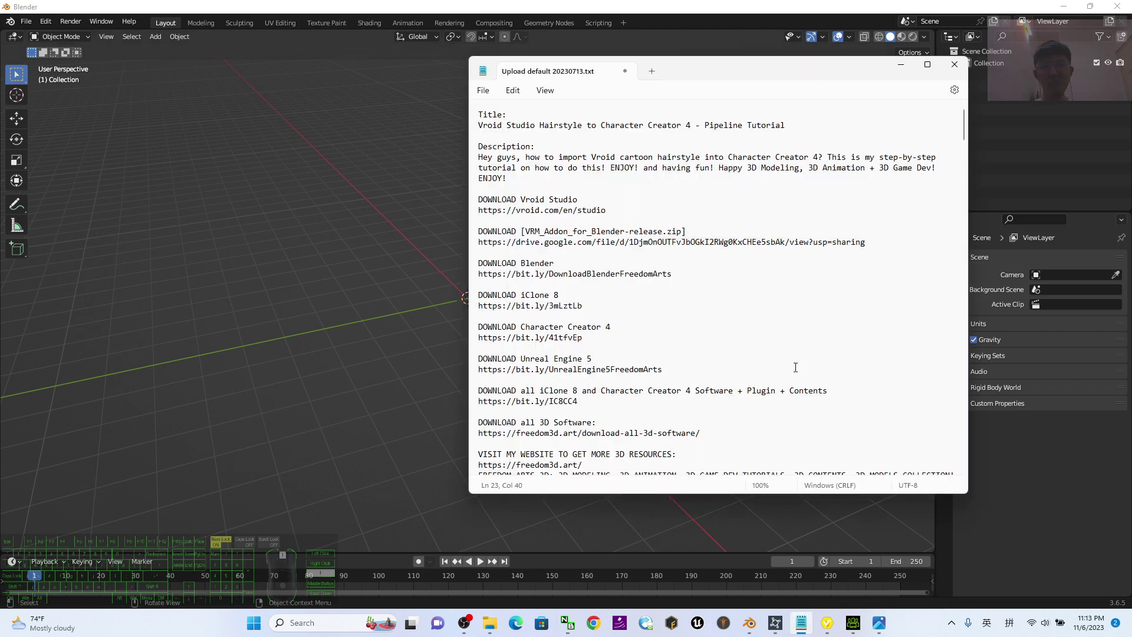
left_click(675, 203)
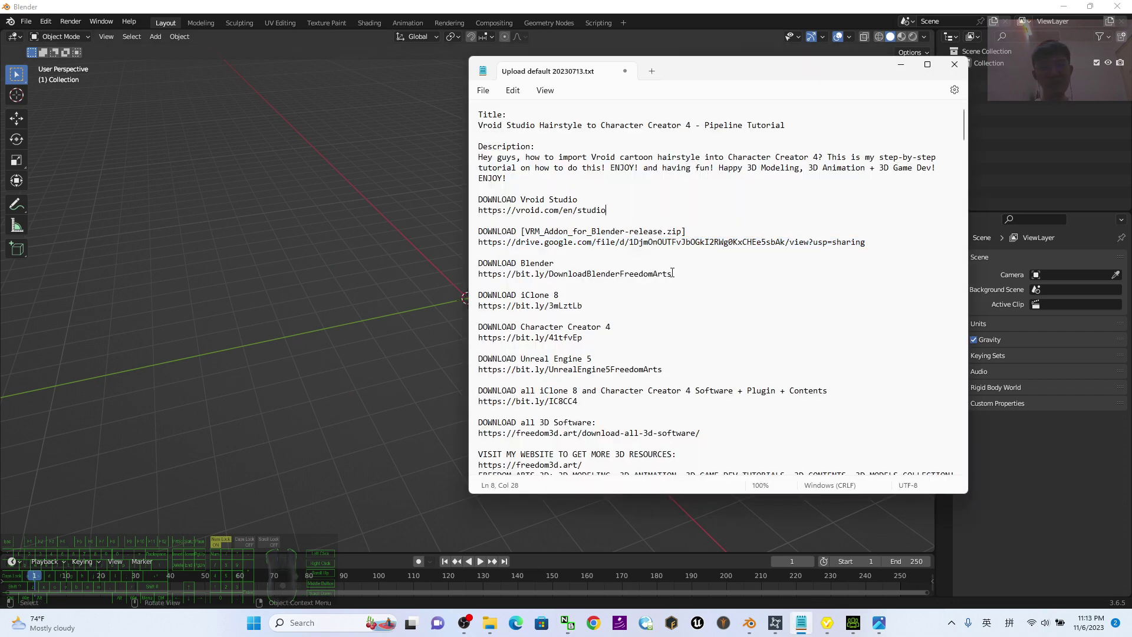
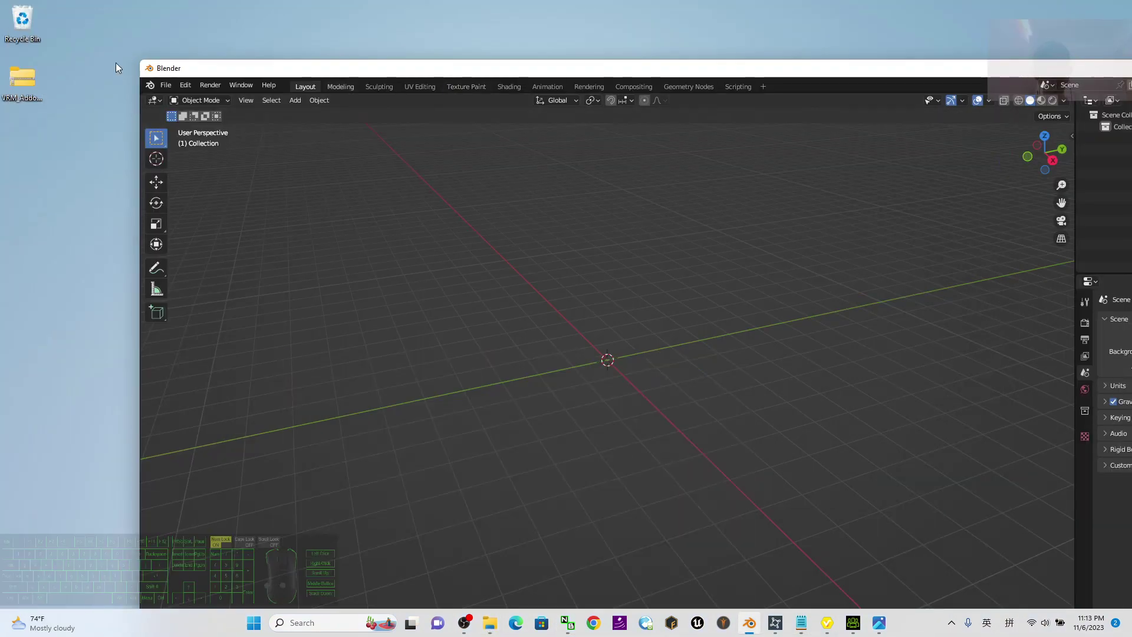
Bring up Blender Preferences > Add-ons and start installing an add-on from file.
left_click(28, 74)
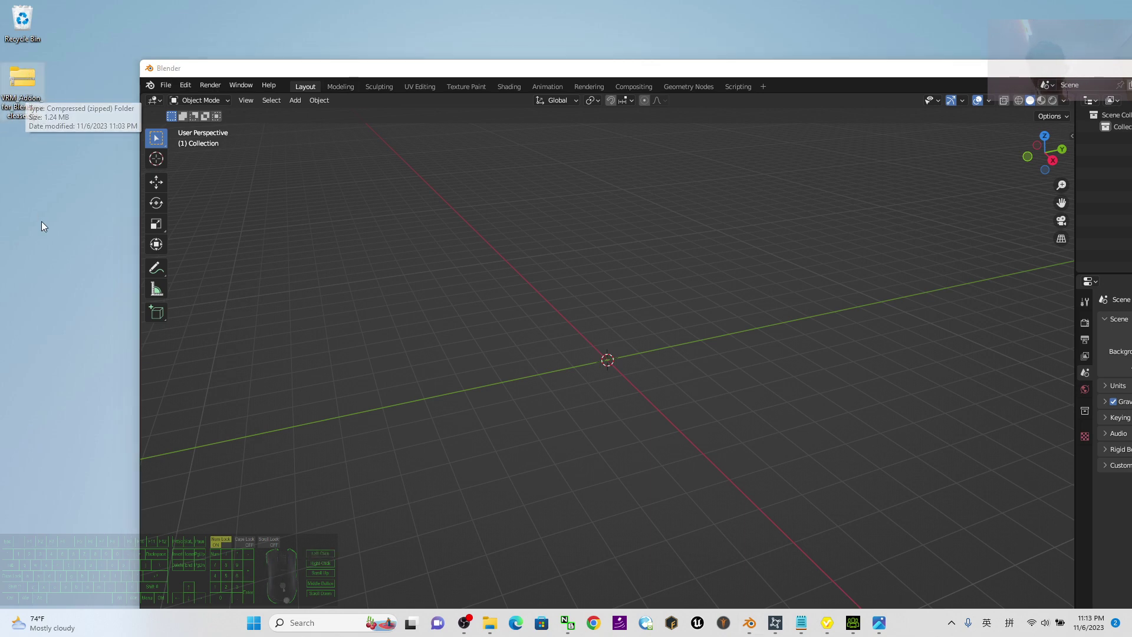
left_click(25, 119)
left_click(25, 190)
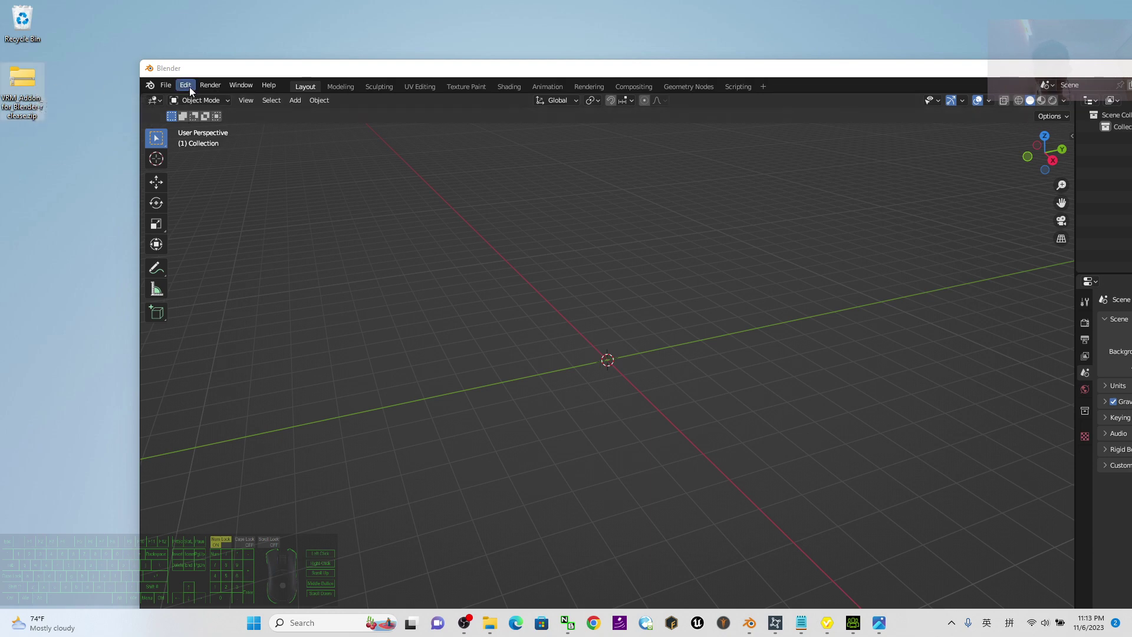
left_click(192, 90)
left_click(227, 264)
left_click_drag(227, 102, 290, 124)
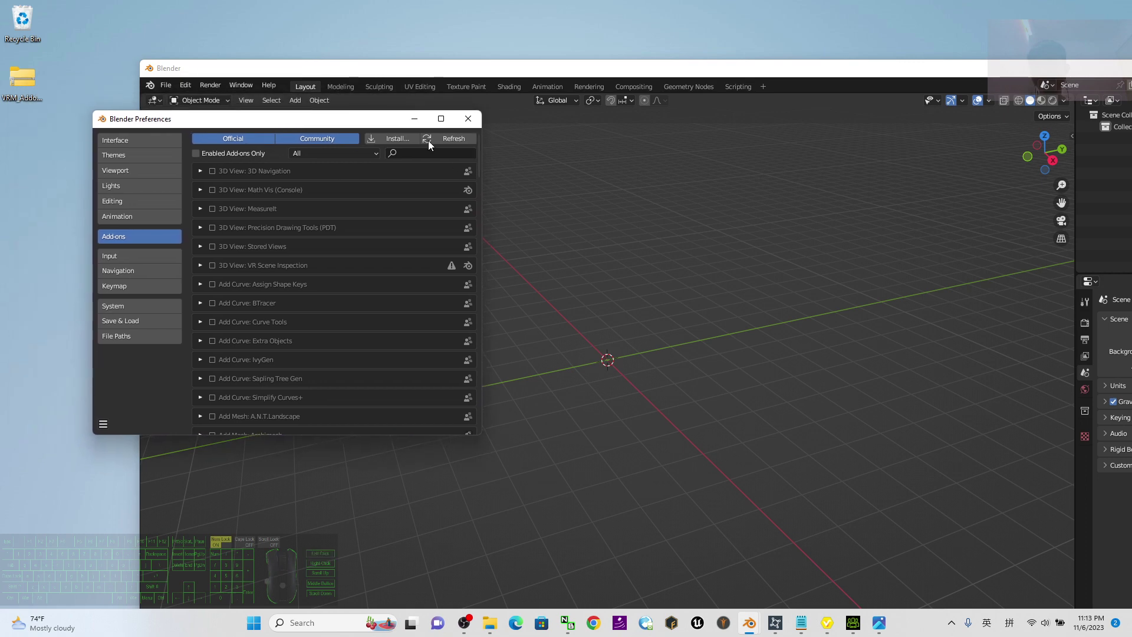
left_click(410, 140)
Install VRM_Addon_for_Blender-release.zip from the Desktop.
left_click(609, 99)
left_click(131, 243)
left_click(159, 244)
left_click(396, 145)
left_click(36, 240)
left_click(186, 204)
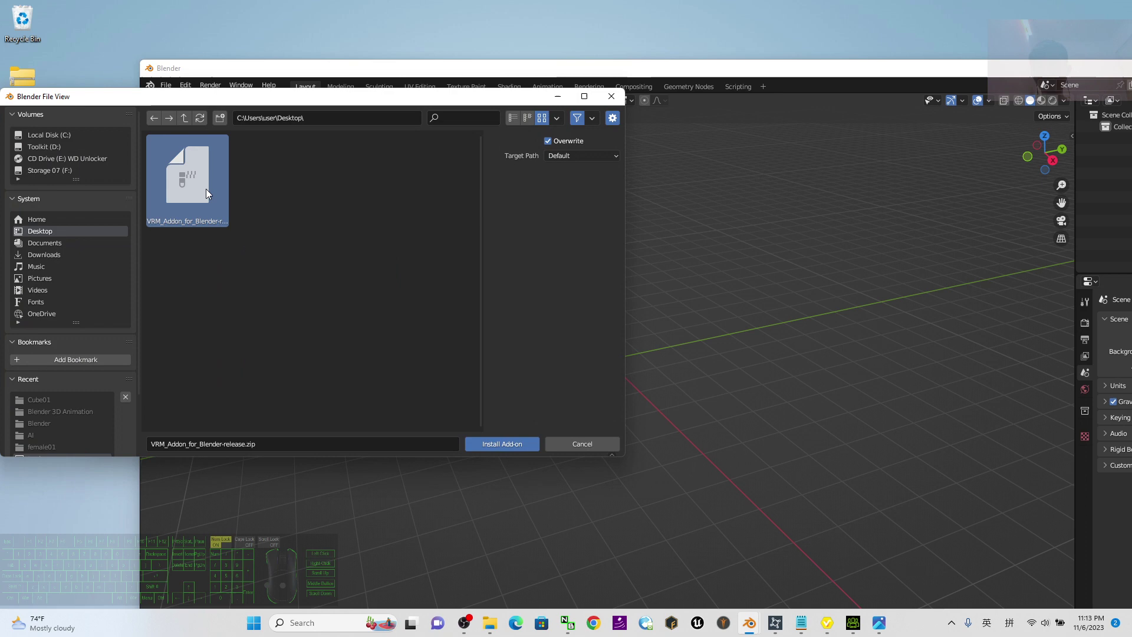
double_click(208, 189)
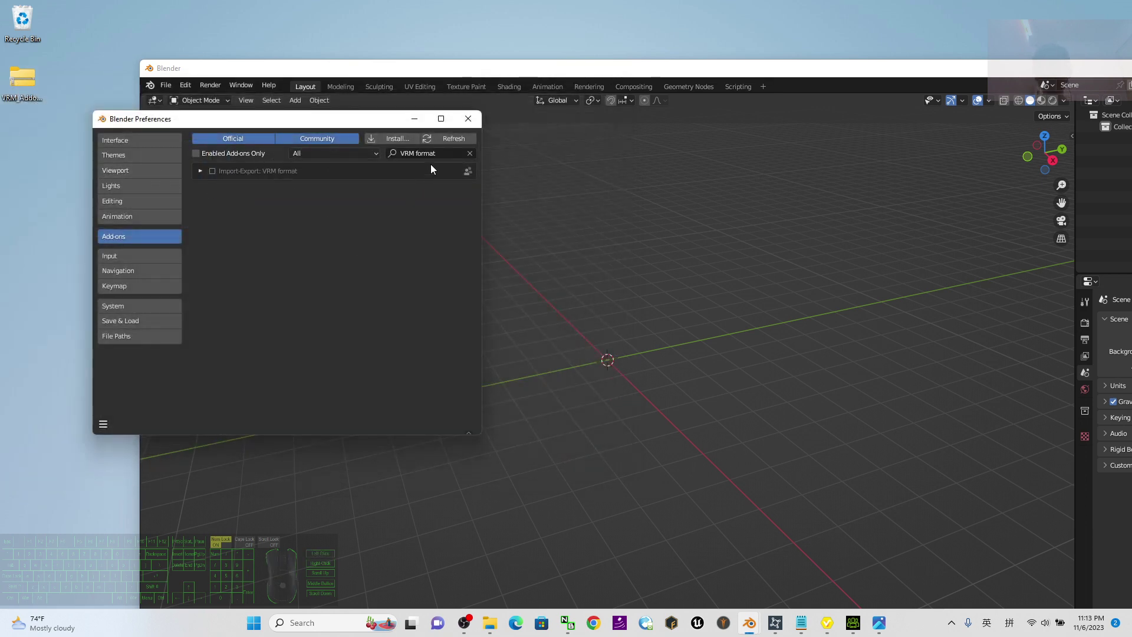
Enable Import-Export: VRM format and confirm VRM (.vrm) appears under File > Import.
left_click(216, 178)
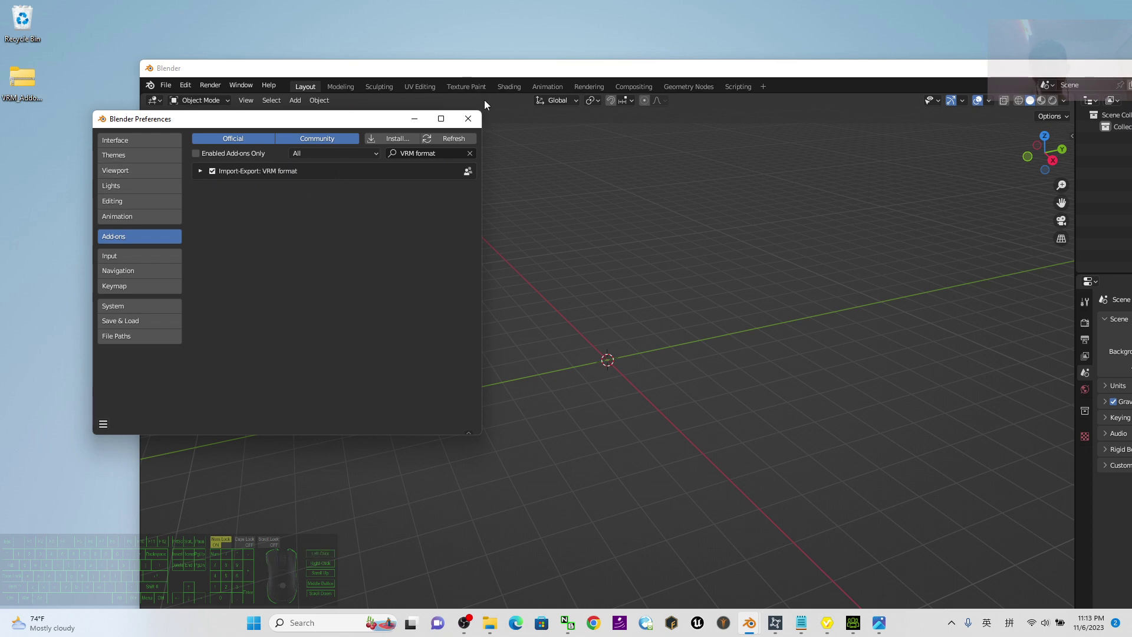
left_click(475, 124)
left_click(177, 91)
left_click(193, 251)
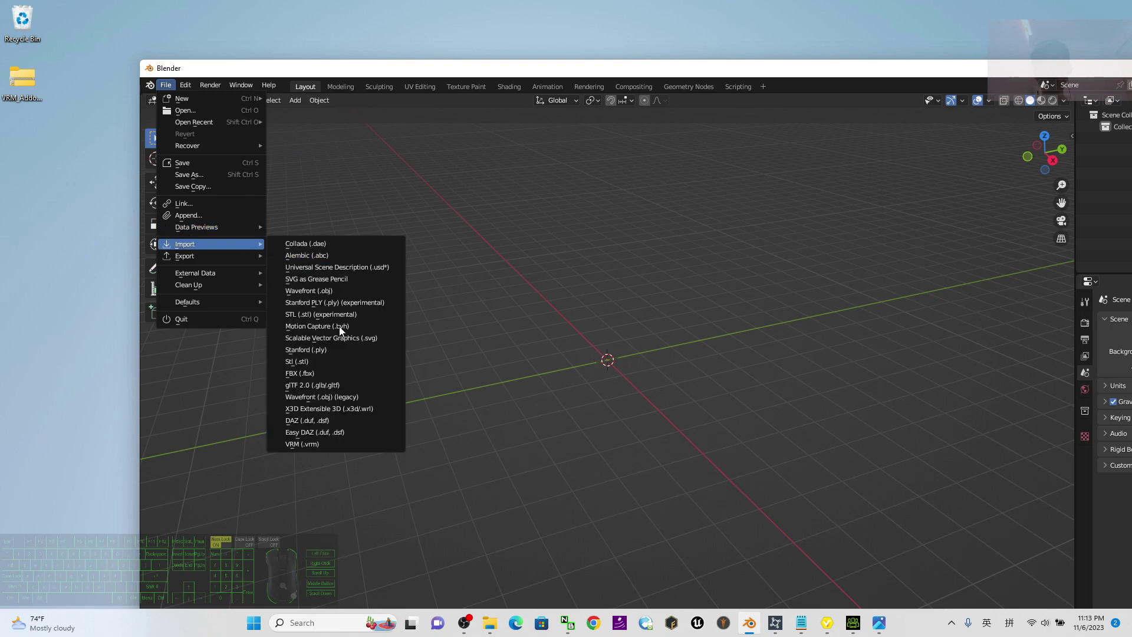
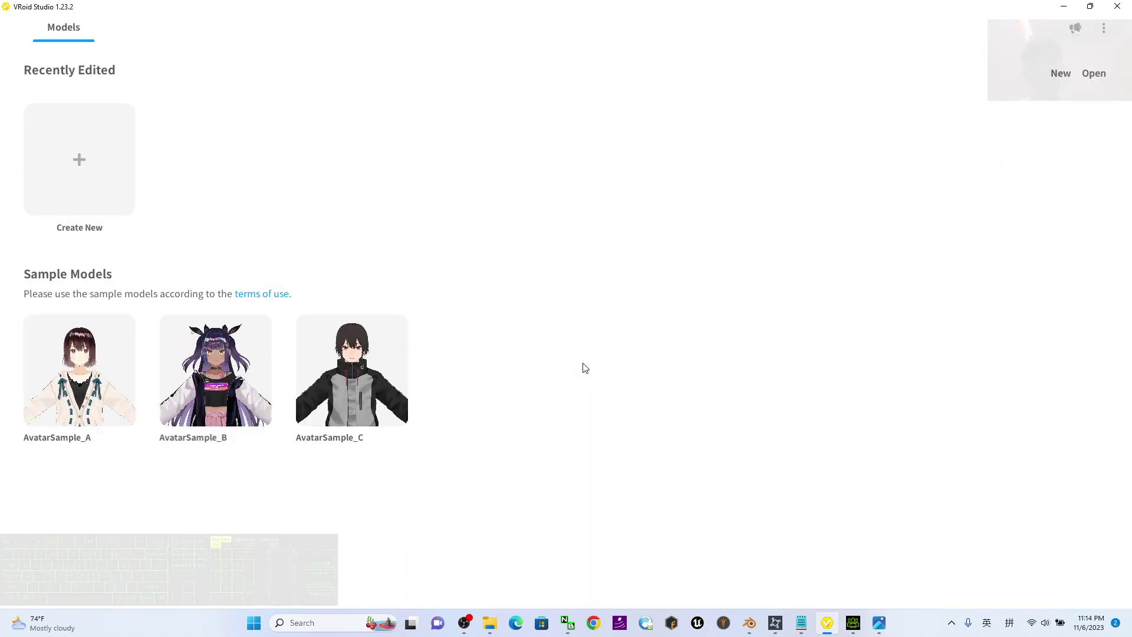
Restore VRoid Studio, close the upload notes, and create a new model from a base body.
left_click_drag(429, 9, 532, 66)
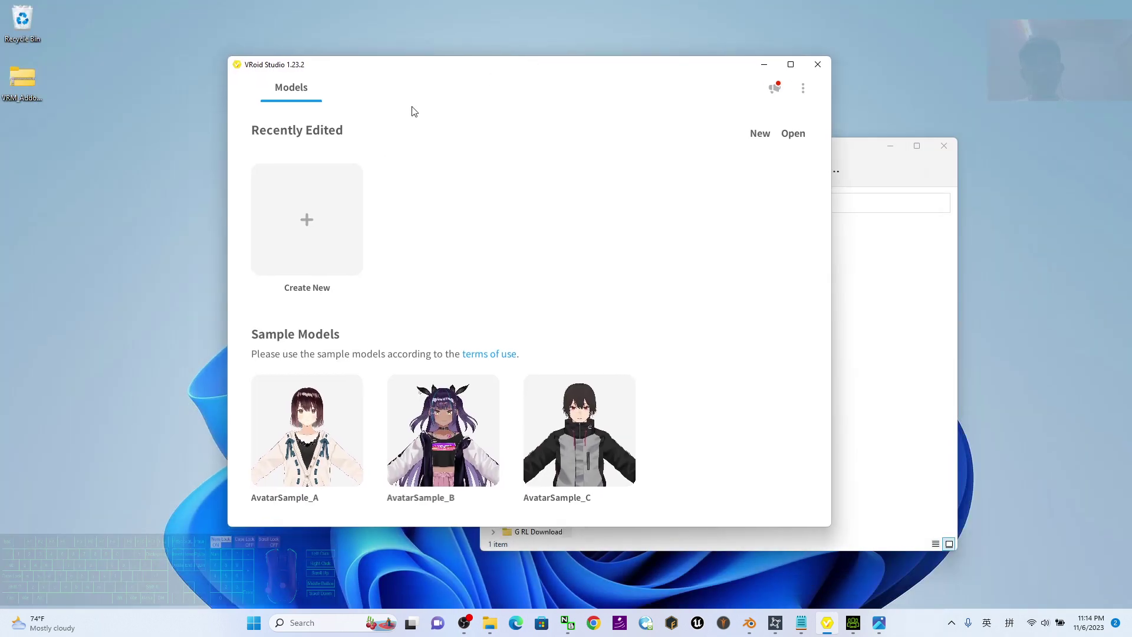
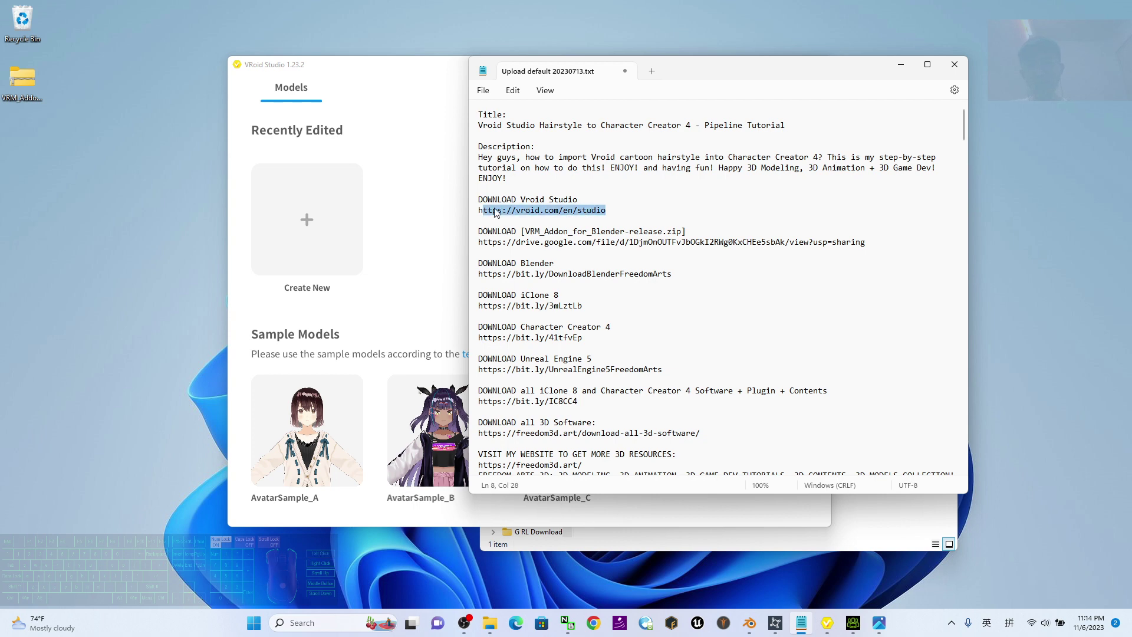
left_click(907, 76)
left_click(701, 196)
left_click(332, 229)
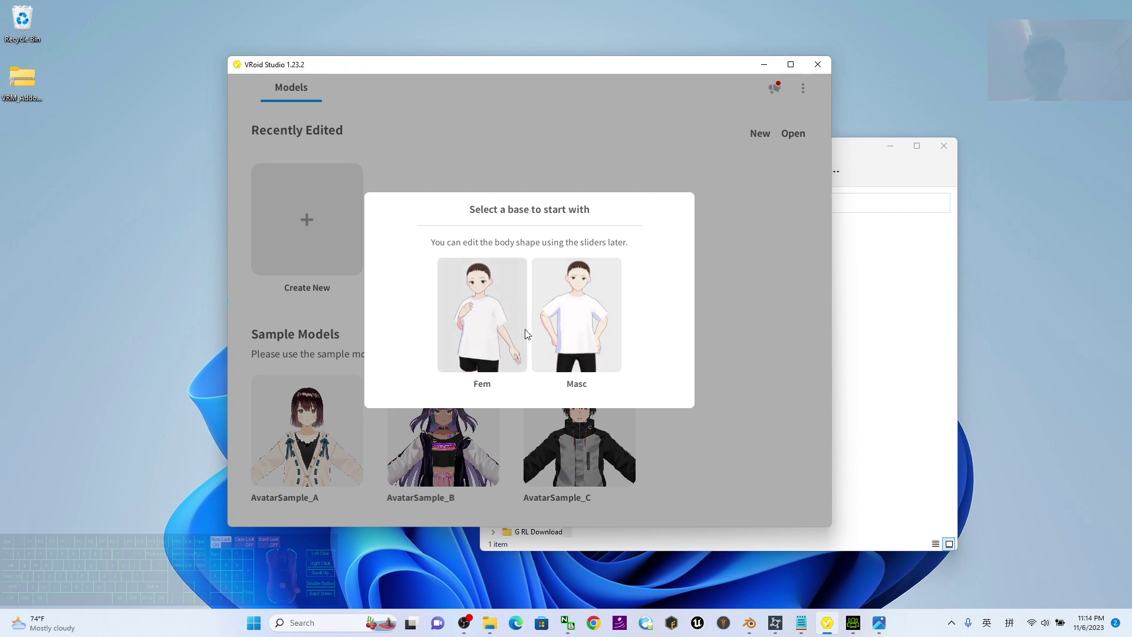
double_click(492, 321)
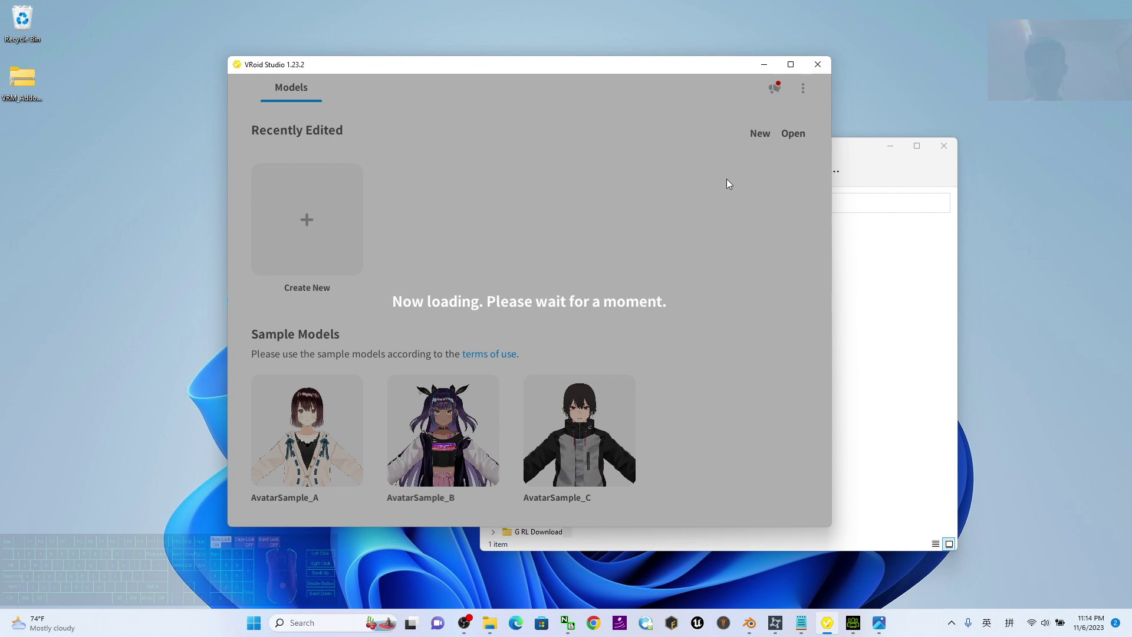
left_click(923, 333)
left_click(891, 146)
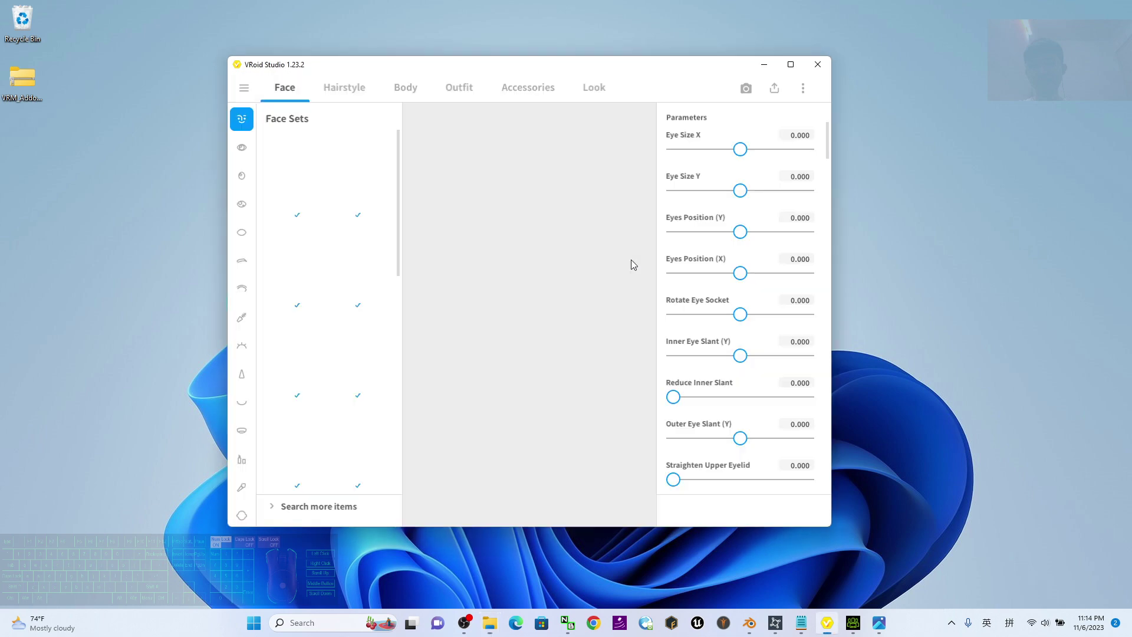
Maximize VRoid Studio and choose a face set for the new avatar.
left_click(795, 65)
scroll("down", 3)
left_click(529, 330)
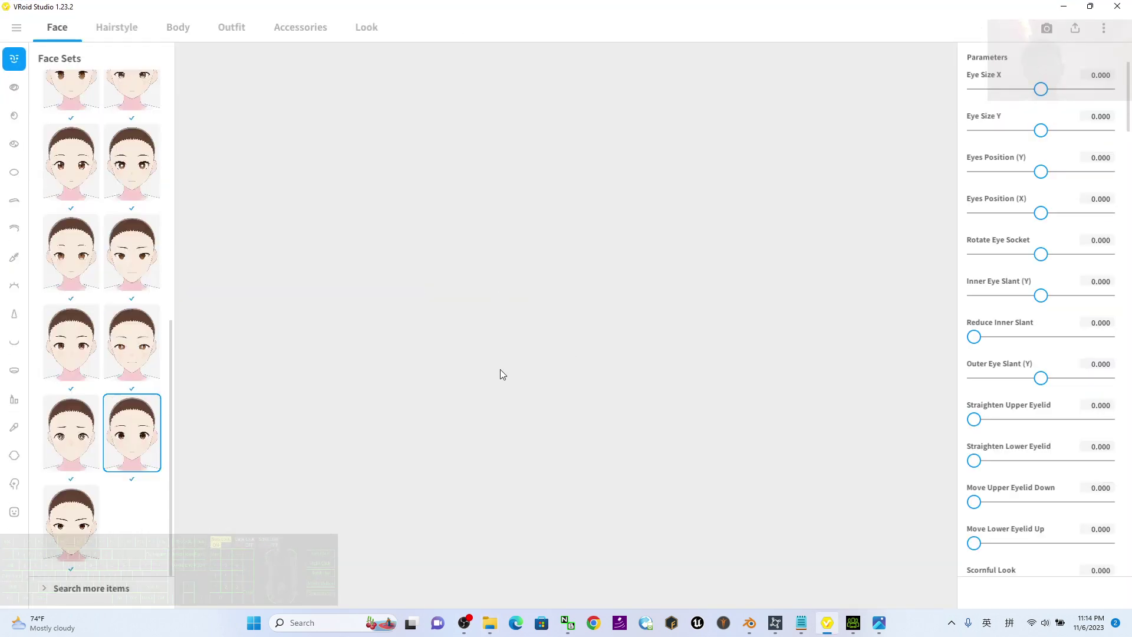
scroll("up", 3)
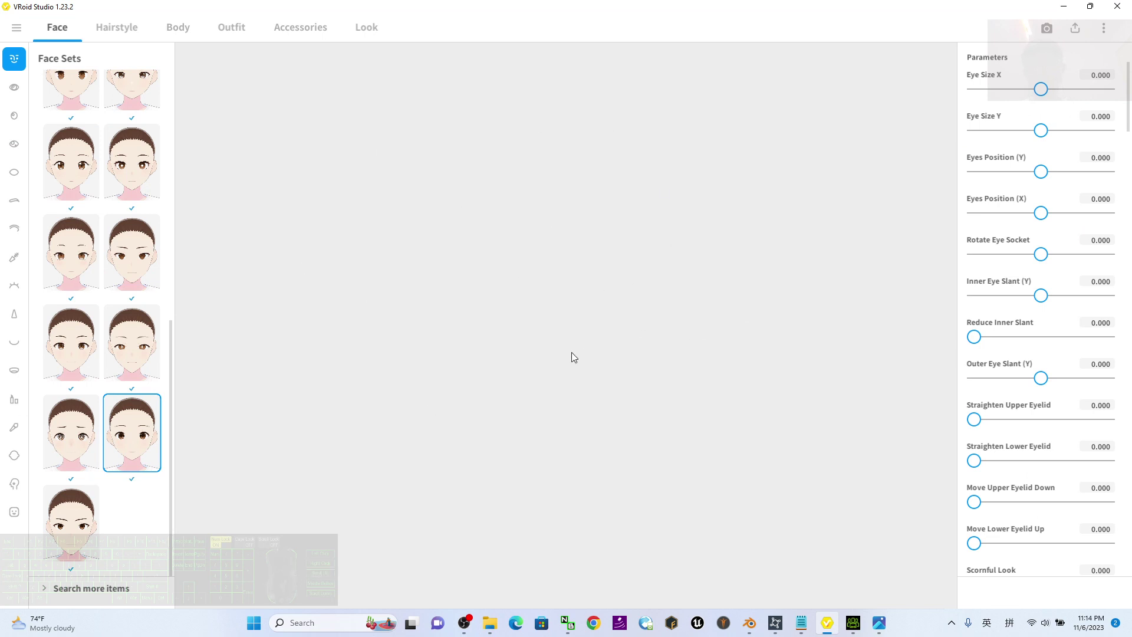
left_click(453, 361)
scroll("down", 3)
scroll("up", 3)
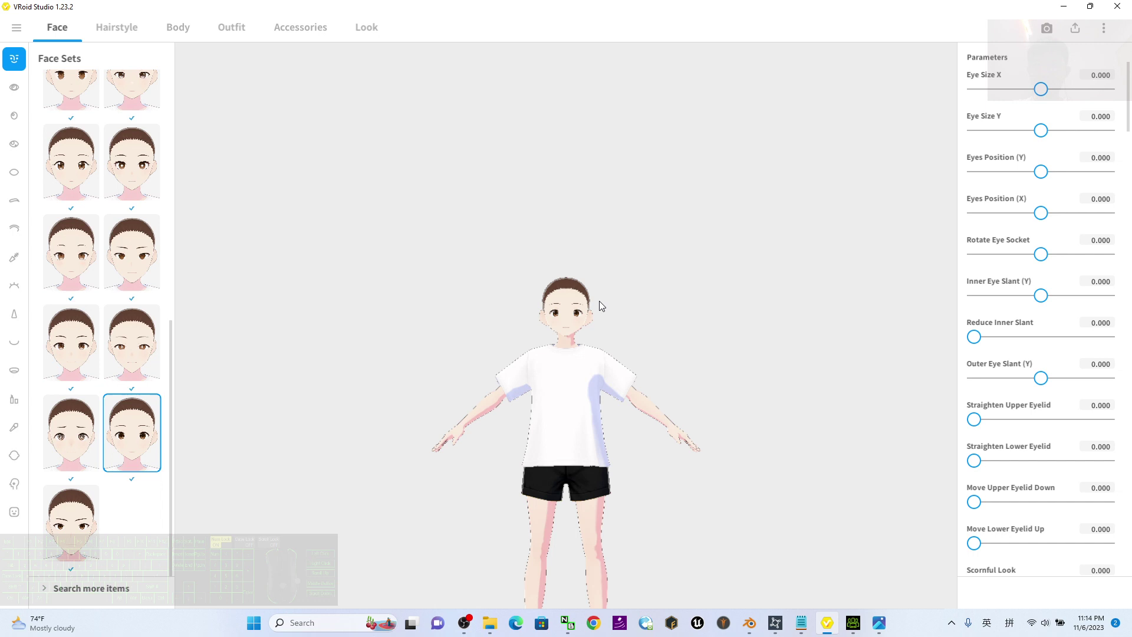
scroll("up", 3)
Bring the avatar closer in the viewport and switch to hairstyle editing.
left_click_drag(718, 371, 692, 324)
left_click_drag(720, 246, 715, 245)
left_click(149, 31)
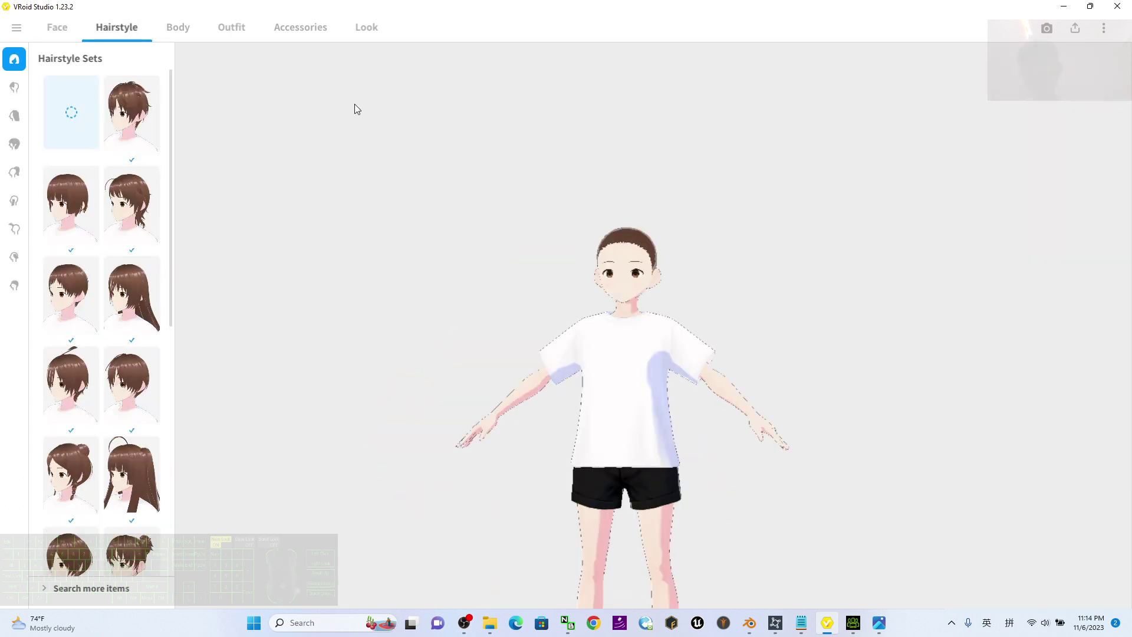
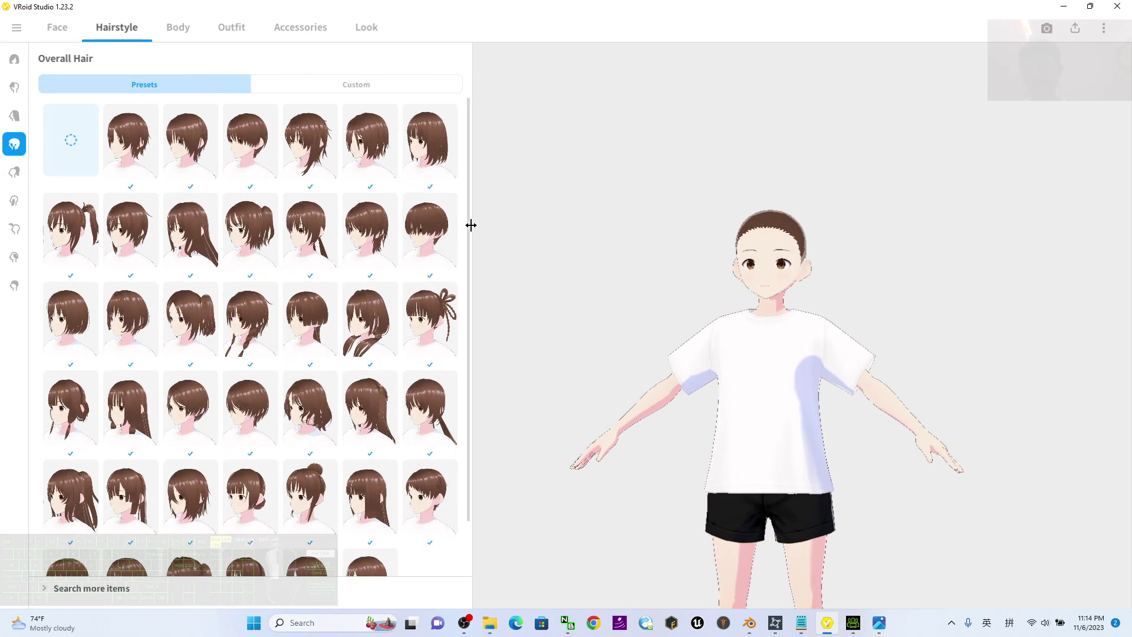
Apply the twin-tail hairstyle preset and zoom in on the avatar's head.
scroll("down", 3)
scroll("up", 3)
left_click(186, 334)
left_click_drag(895, 296, 810, 287)
left_click_drag(935, 320, 934, 329)
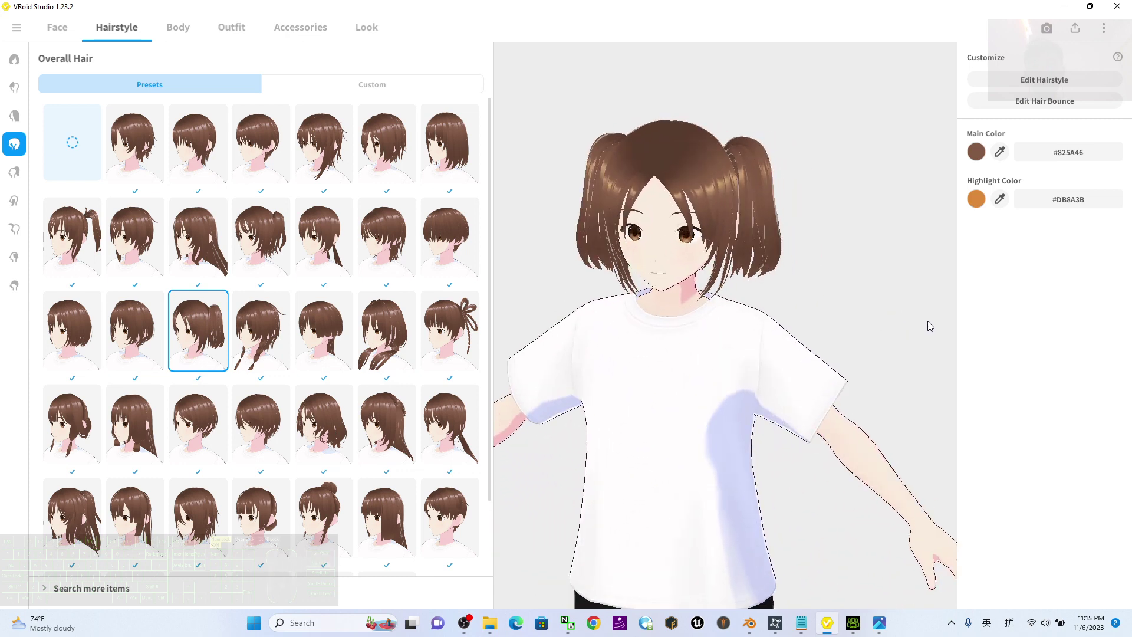
left_click_drag(902, 292, 910, 316)
right_click(908, 377)
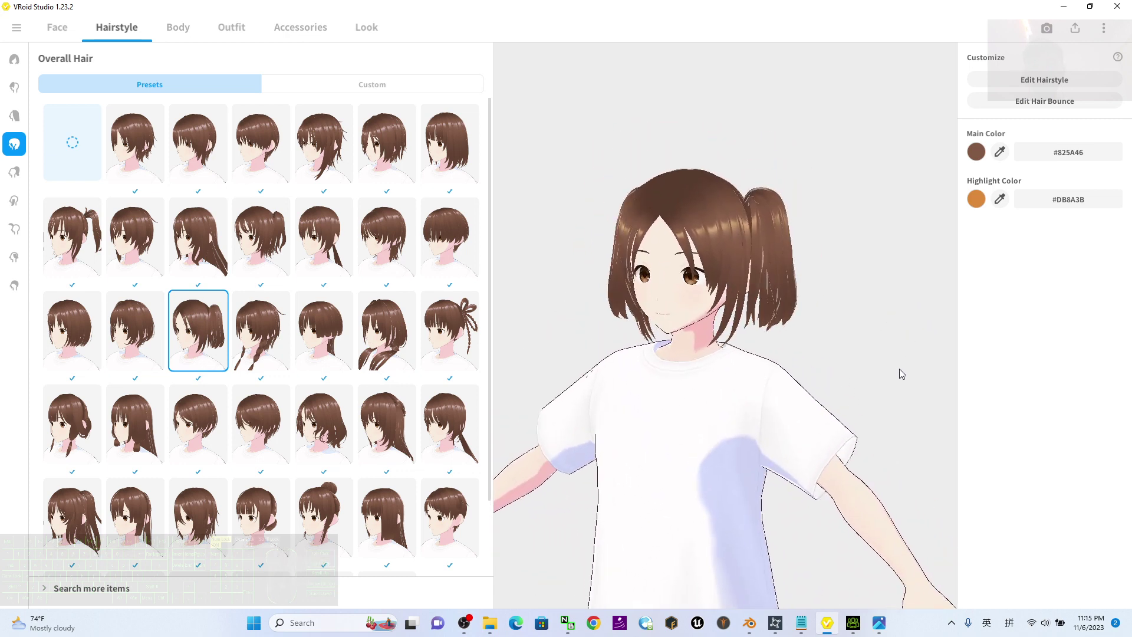
Replace it with the braided bun hairstyle with a ribbon and inspect it.
left_click(464, 333)
left_click_drag(933, 323, 852, 332)
left_click_drag(853, 333, 852, 334)
left_click_drag(864, 289, 863, 292)
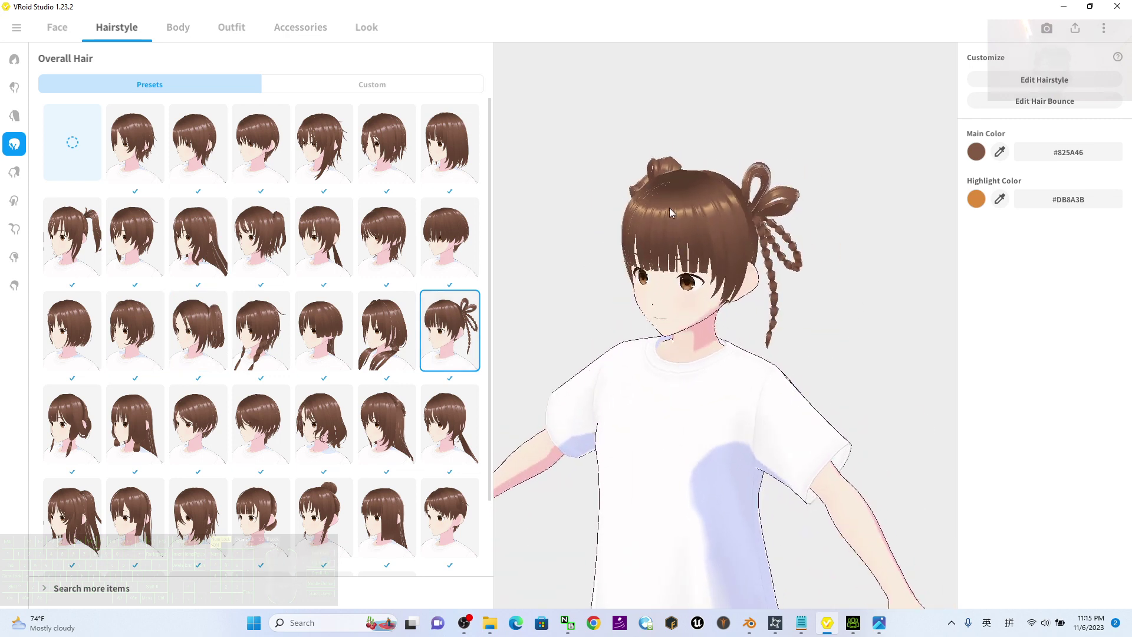
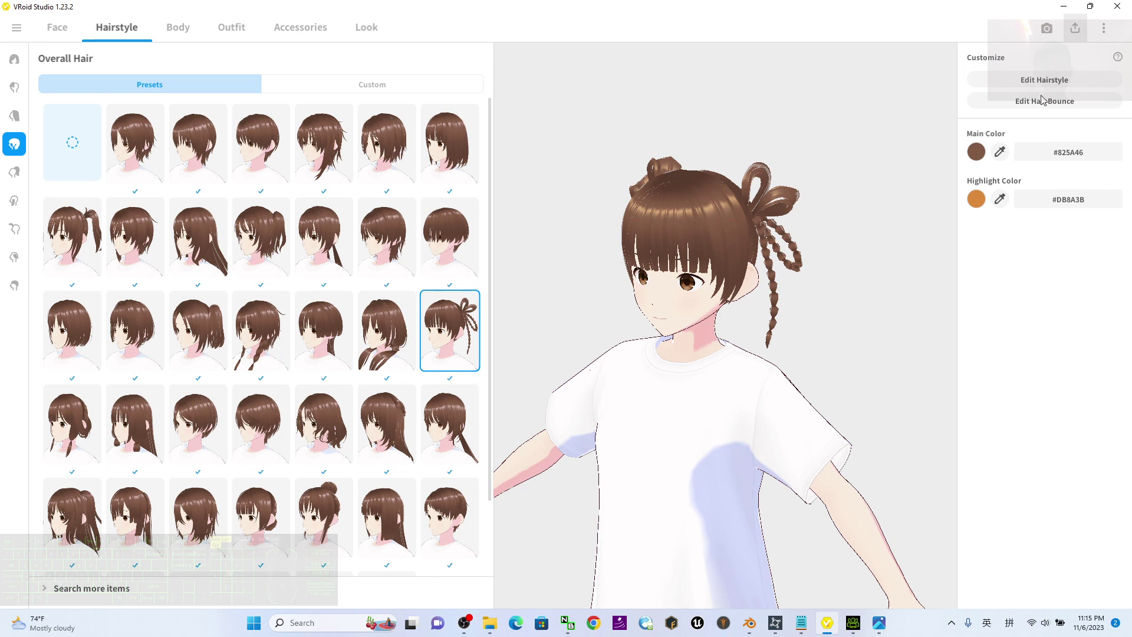
scroll("down", 3)
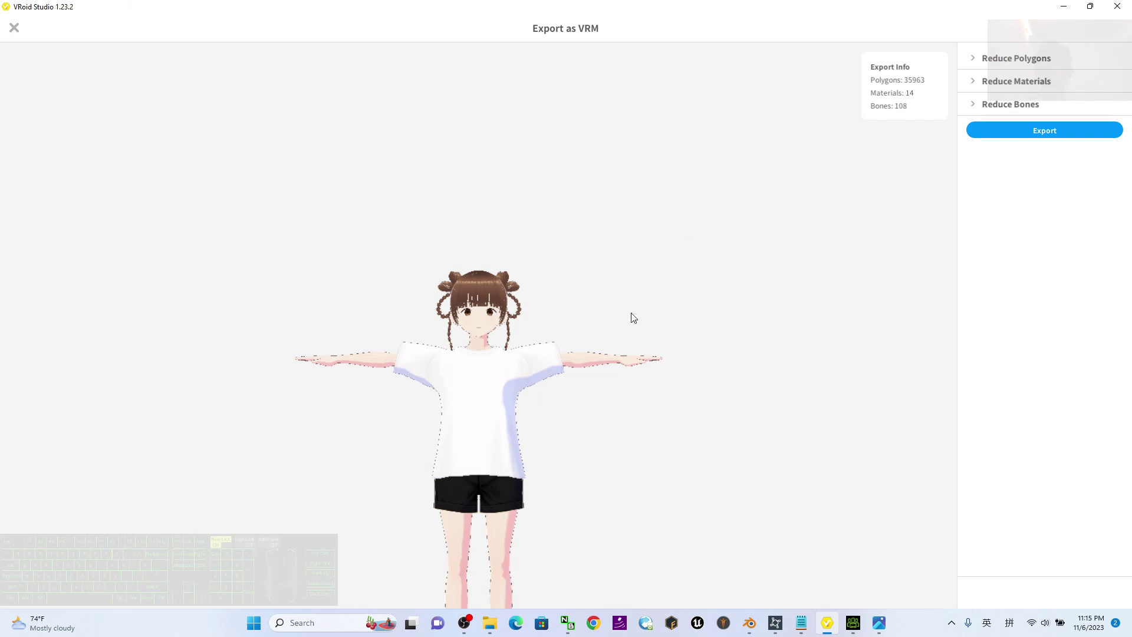
Fill the VRM export Title and Creator with 'a' and run the export to 100%.
left_click(1072, 137)
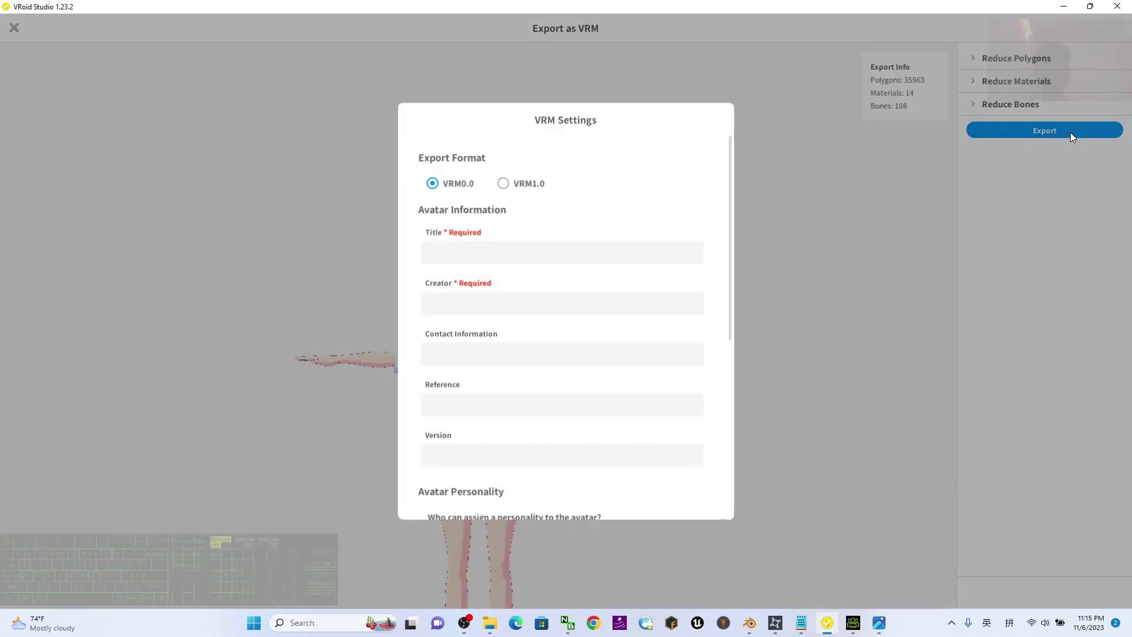
left_click(464, 262)
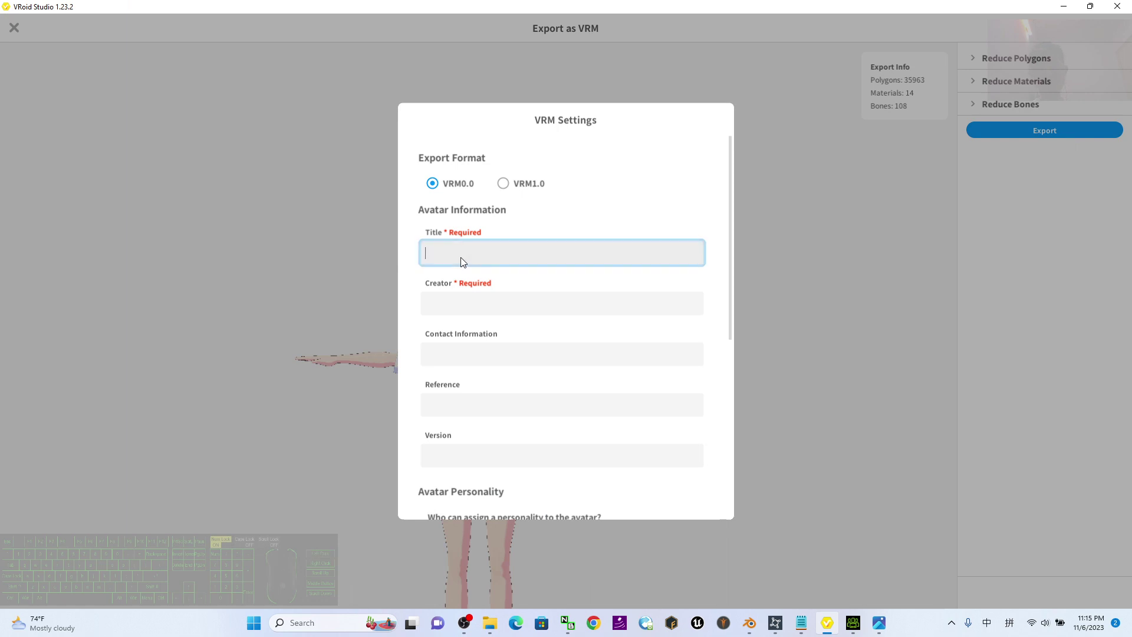
key("a")
key("BackSpace")
key("a")
left_click(471, 310)
key("a")
scroll("down", 3)
left_click(573, 458)
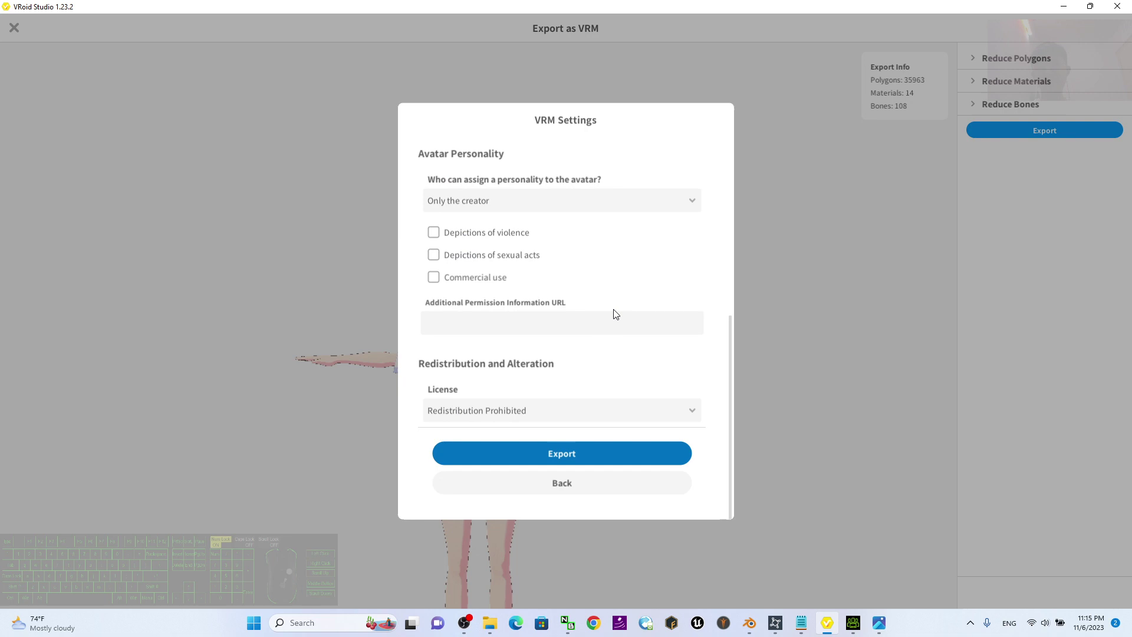
scroll("up", 3)
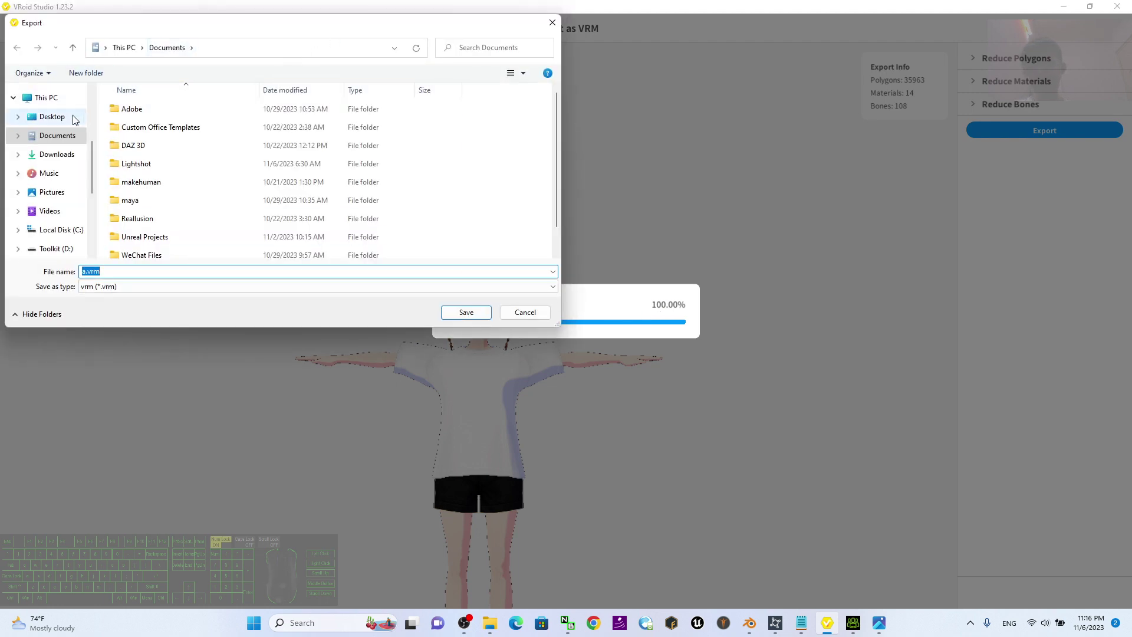
Save the VRM to the Desktop as 'cartoon hairstyle 01'.
left_click(75, 120)
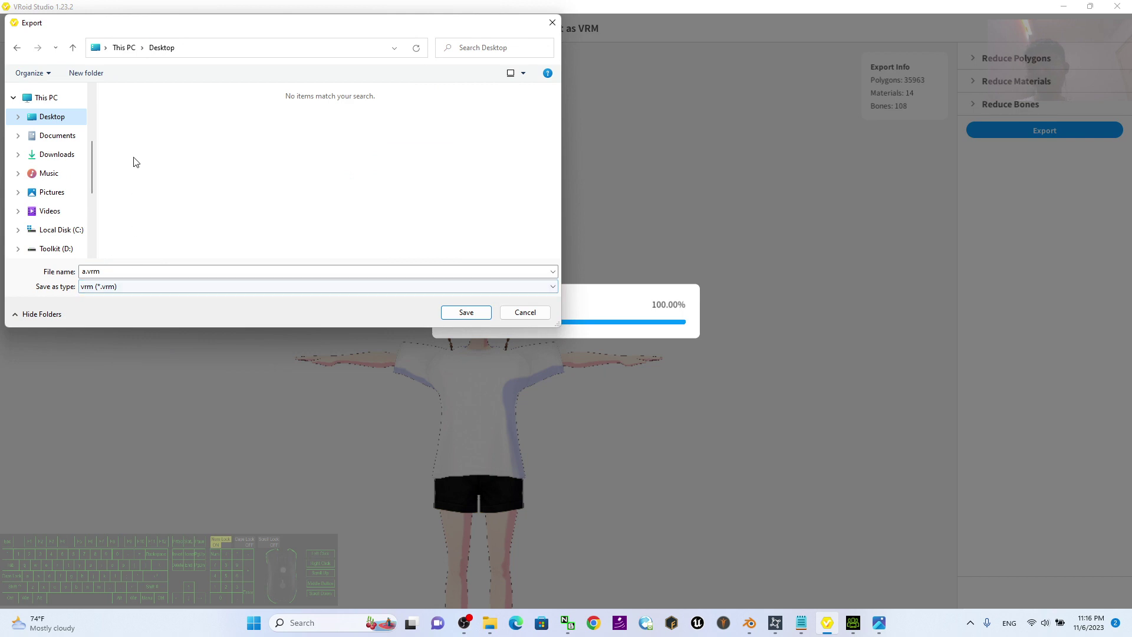
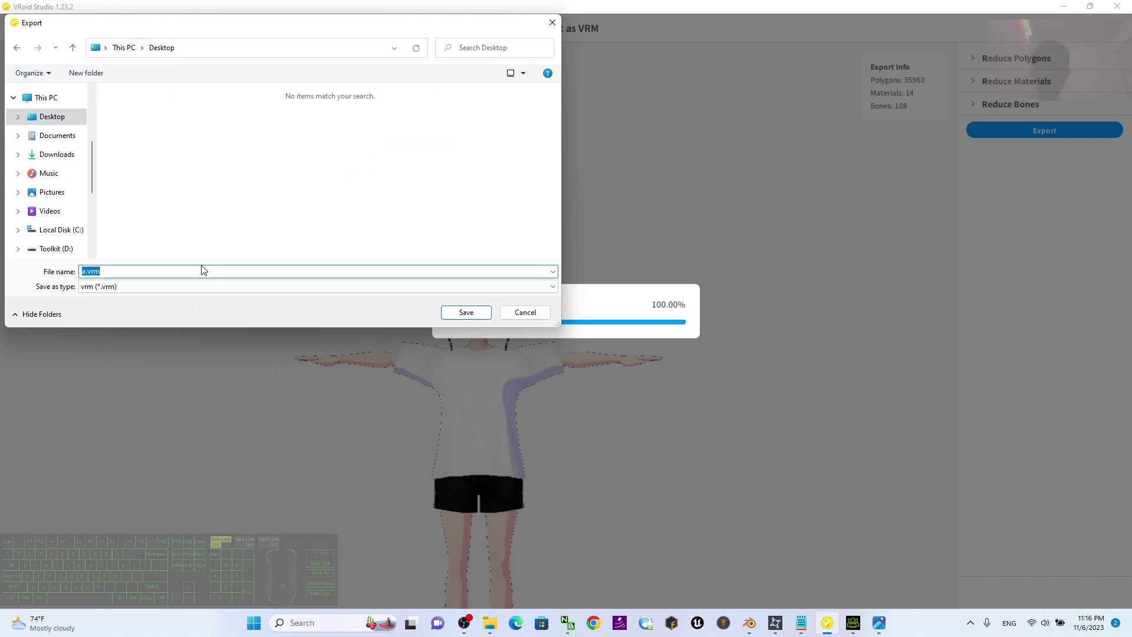
key("BackSpace")
key("BackSpace")
key("space")
key("space")
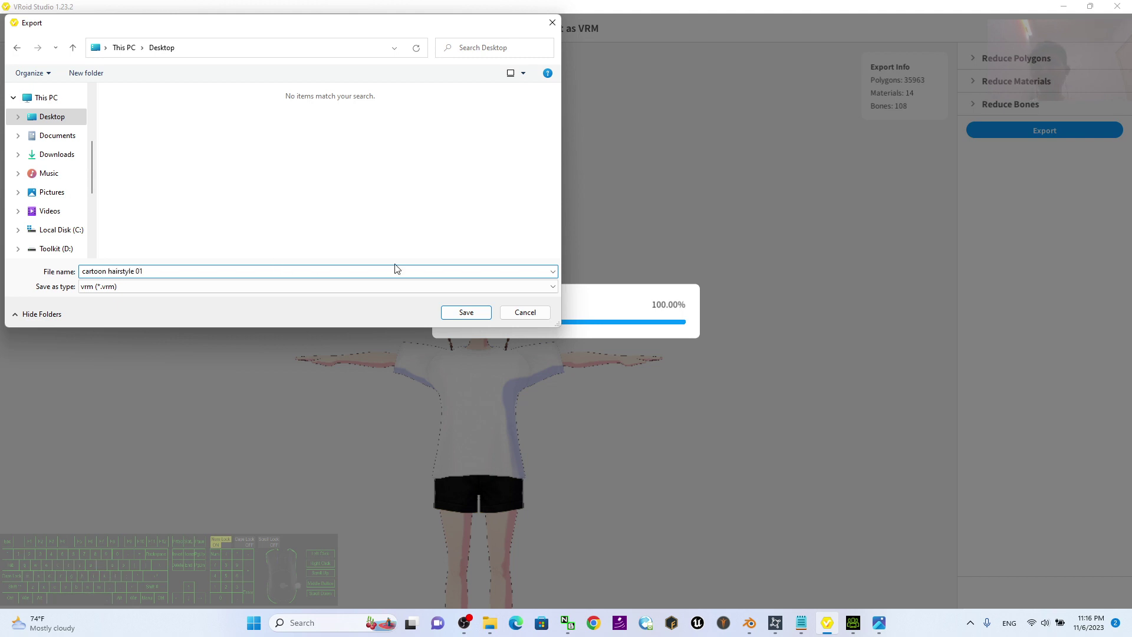
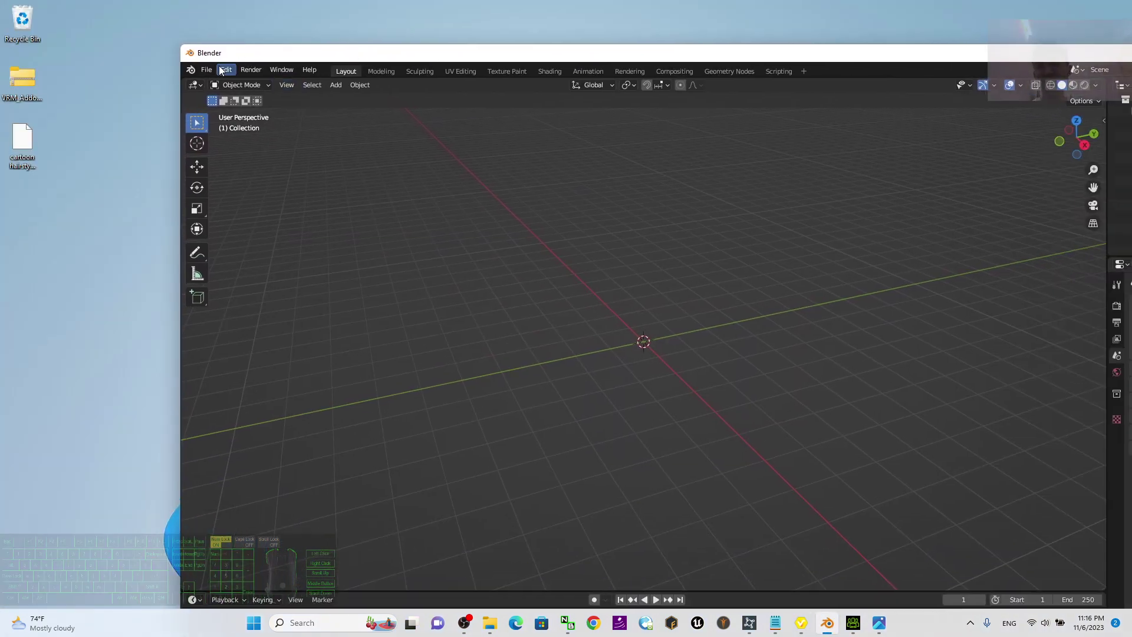
Import cartoon hairstyle 01.vrm from the Desktop via File > Import > VRM.
left_click(206, 79)
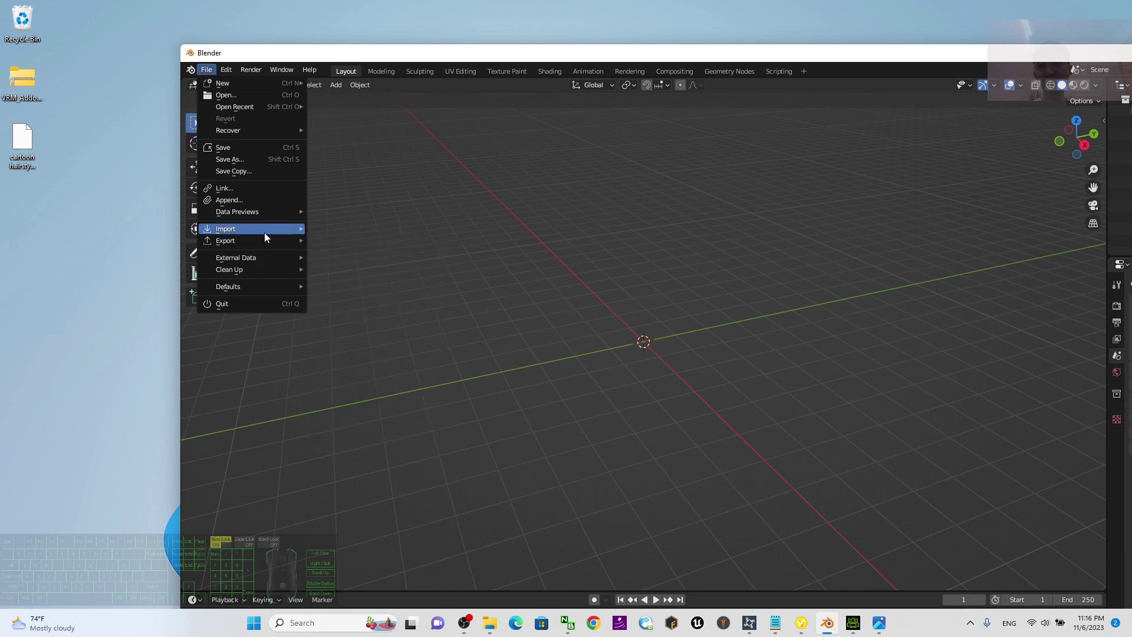
left_click(269, 239)
left_click(375, 434)
left_click(495, 310)
double_click(637, 249)
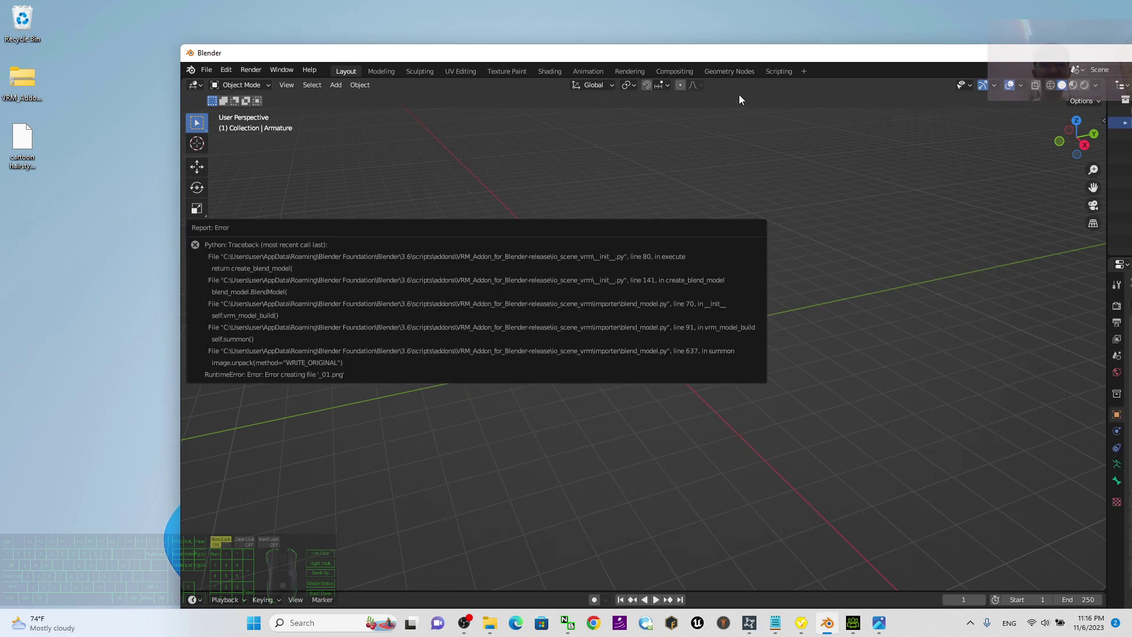
Face the imported avatar and switch viewport shading to Material Preview.
left_click_drag(756, 61, 604, 138)
scroll("up", 3)
scroll("down", 3)
scroll("up", 3)
middle_click(560, 187)
scroll("up", 3)
middle_click(594, 220)
left_click_drag(614, 331, 637, 324)
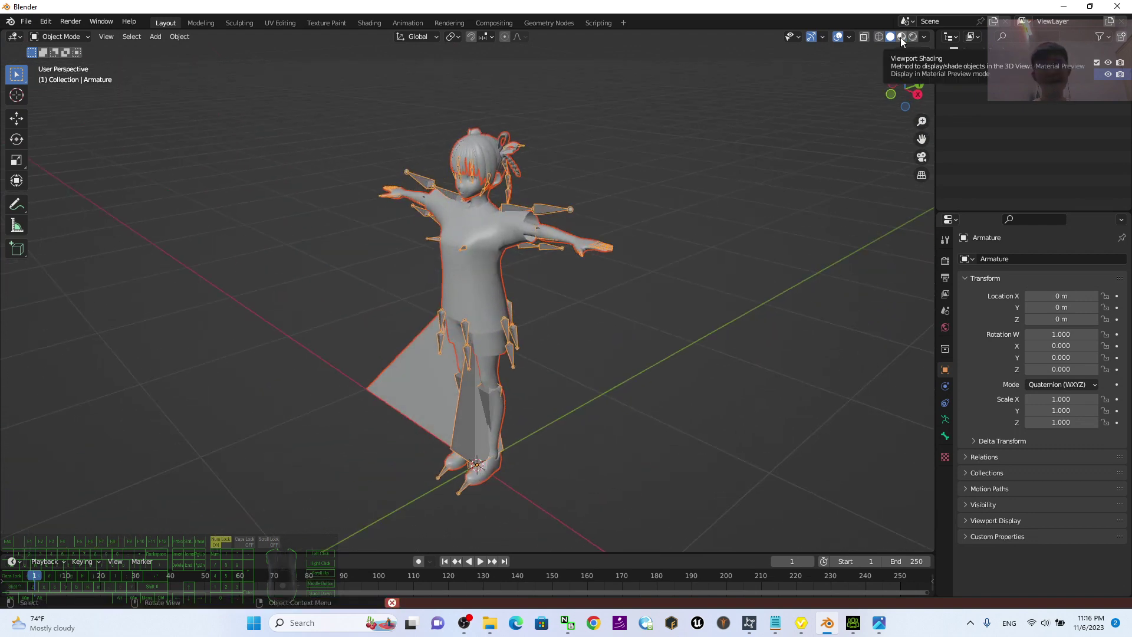
left_click(903, 42)
Zoom onto the avatar's head and select the Hair mesh.
scroll("up", 3)
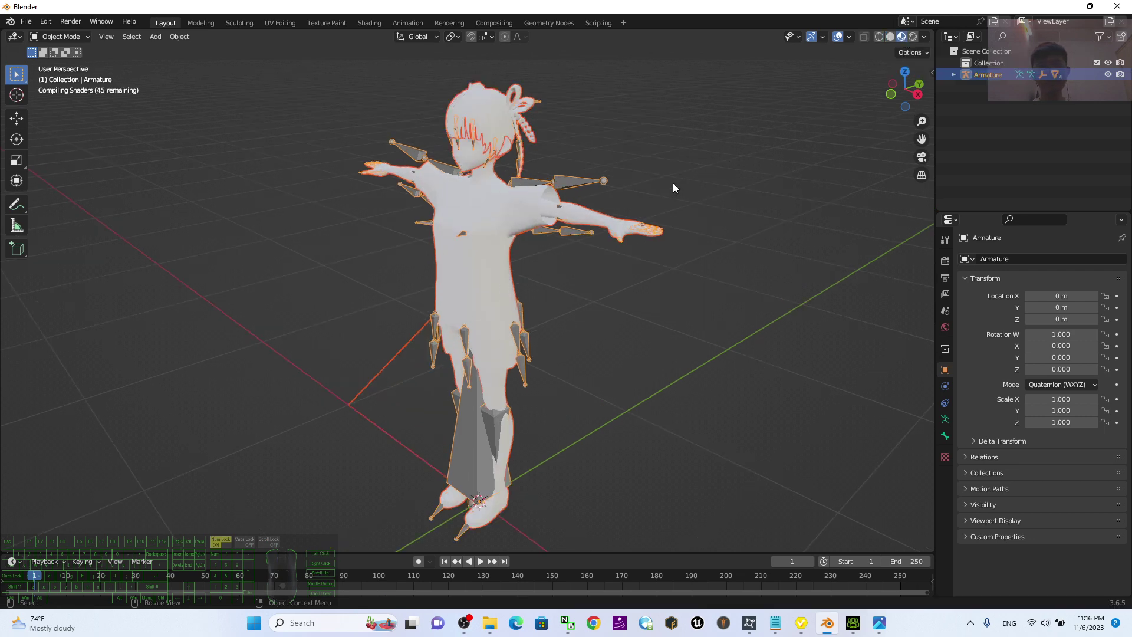
scroll("down", 3)
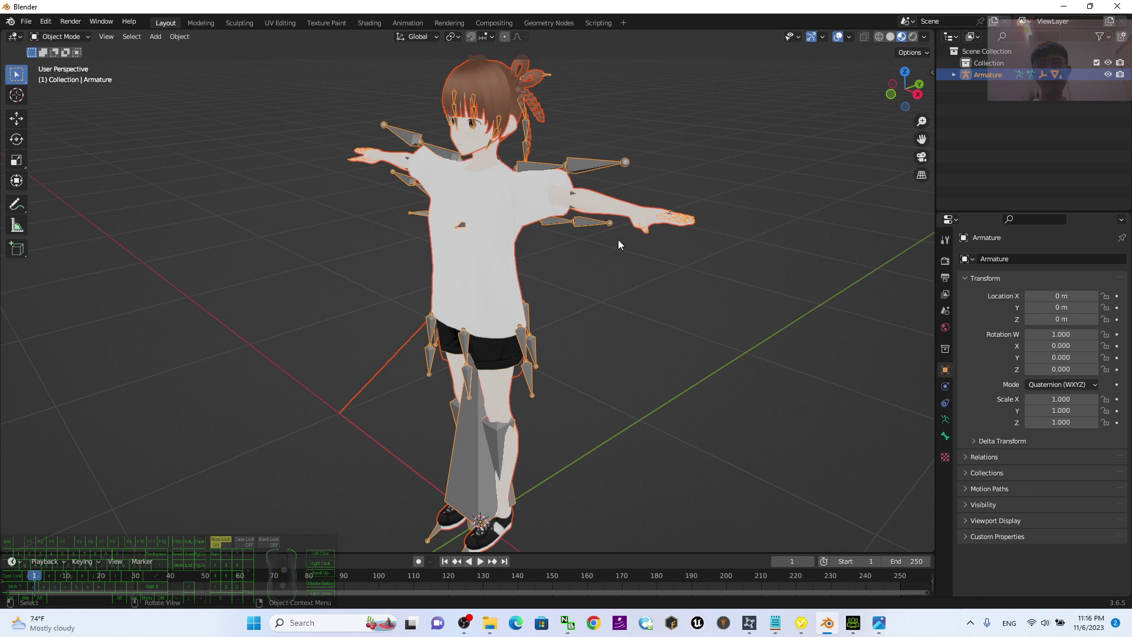
left_click_drag(620, 237, 600, 320)
left_click_drag(594, 369, 625, 359)
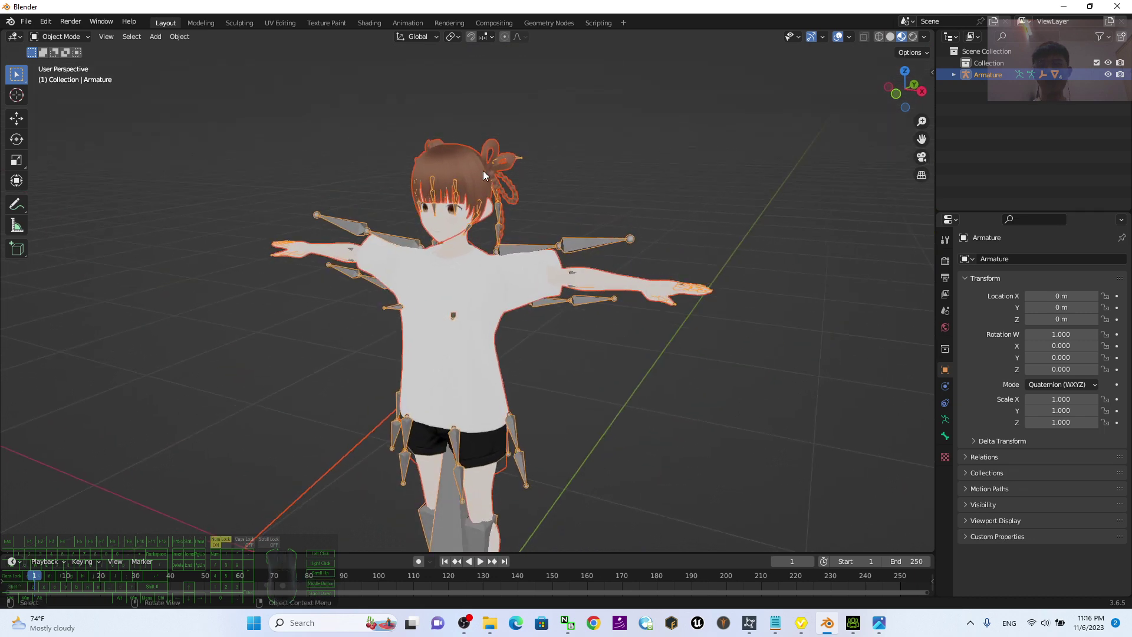
left_click(620, 135)
left_click(470, 158)
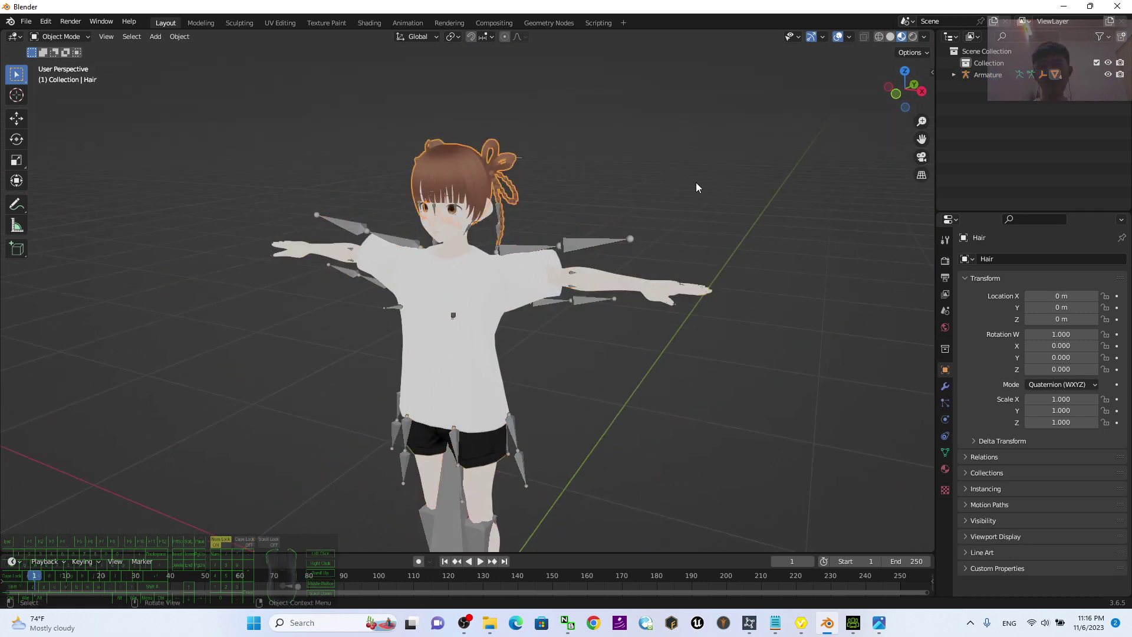
left_click_drag(694, 192, 698, 194)
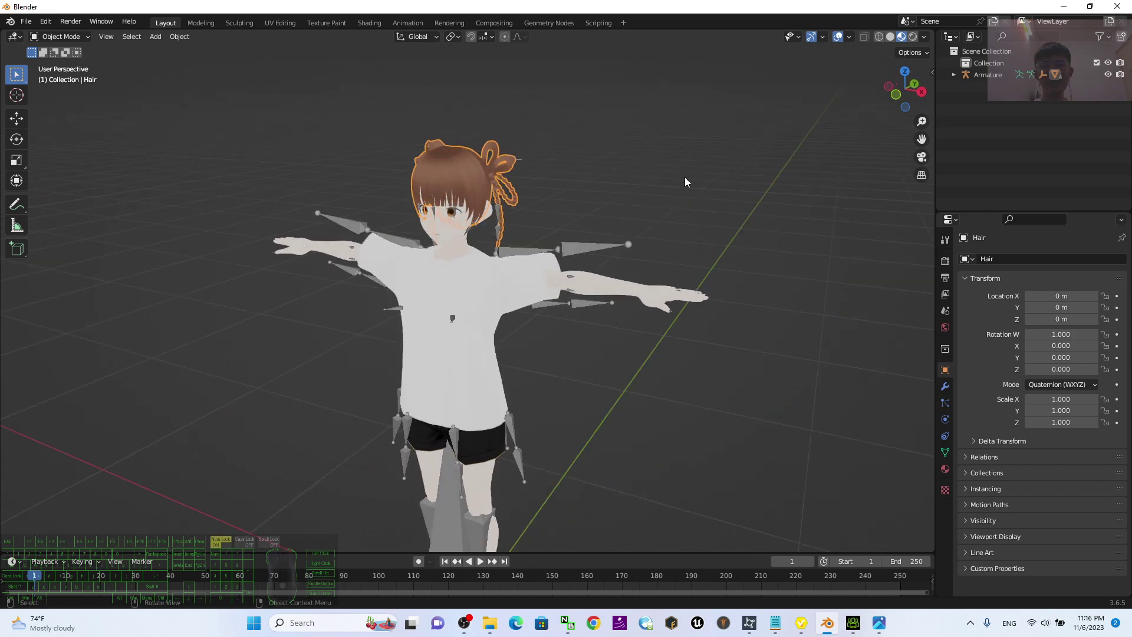
scroll("up", 3)
scroll("down", 3)
left_click_drag(605, 151, 613, 186)
left_click(660, 194)
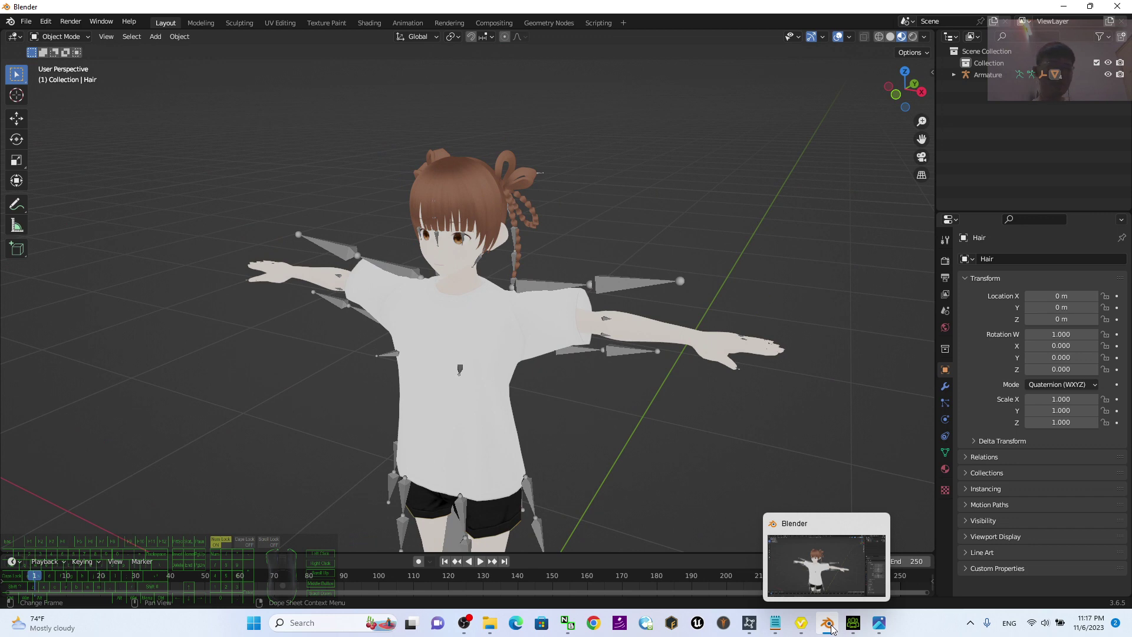
Launch a second Blender window from the taskbar and bring it forward.
right_click(833, 630)
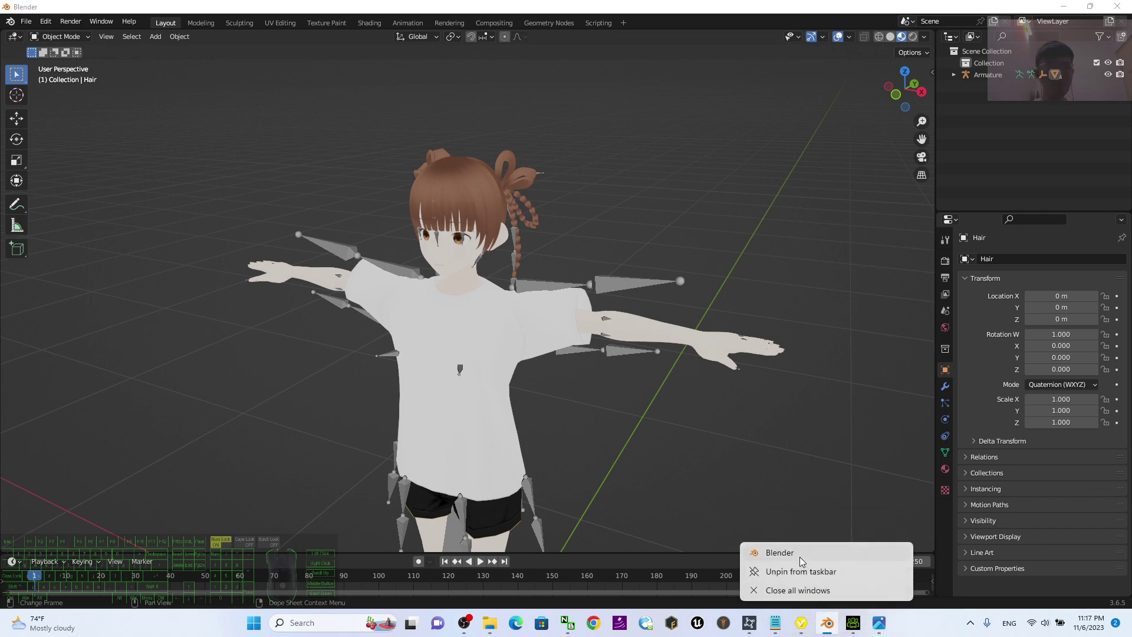
left_click(802, 561)
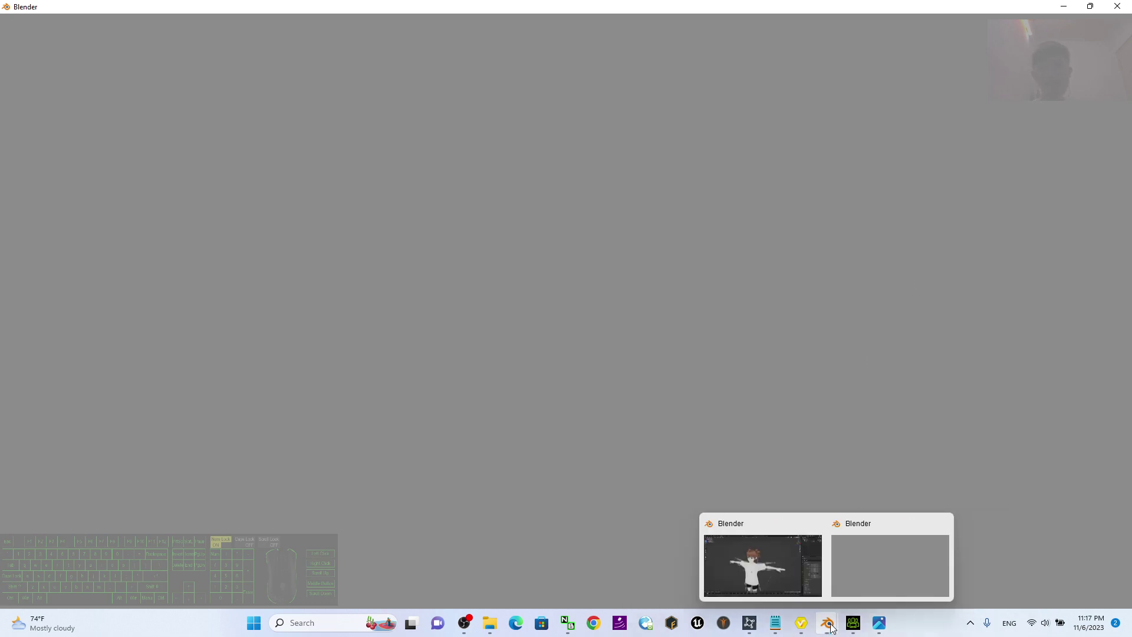
left_click(908, 572)
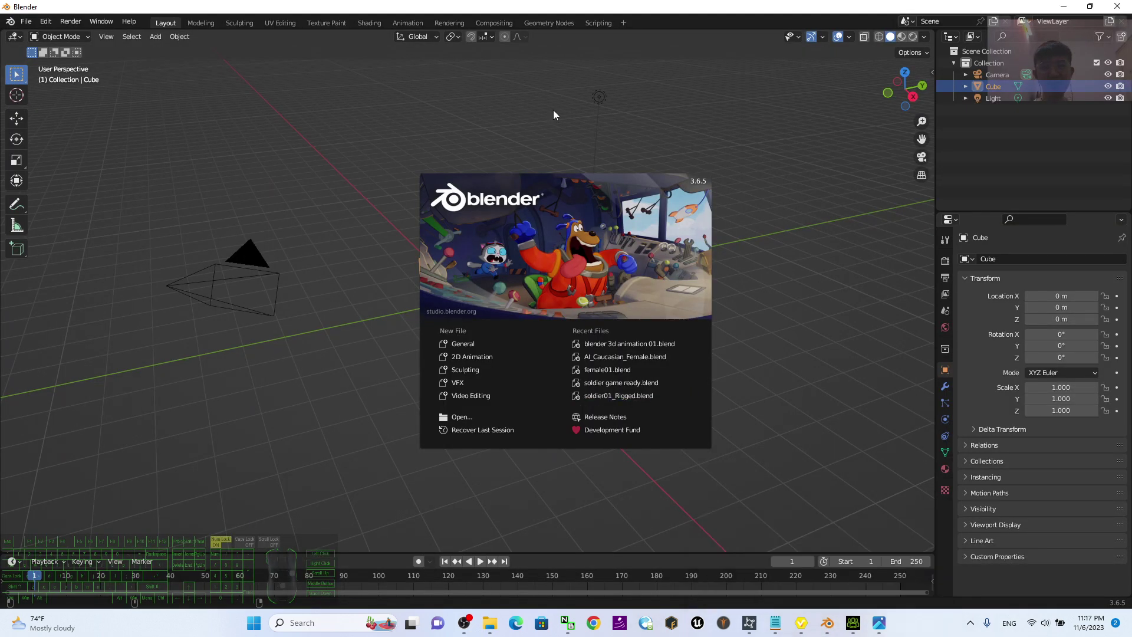
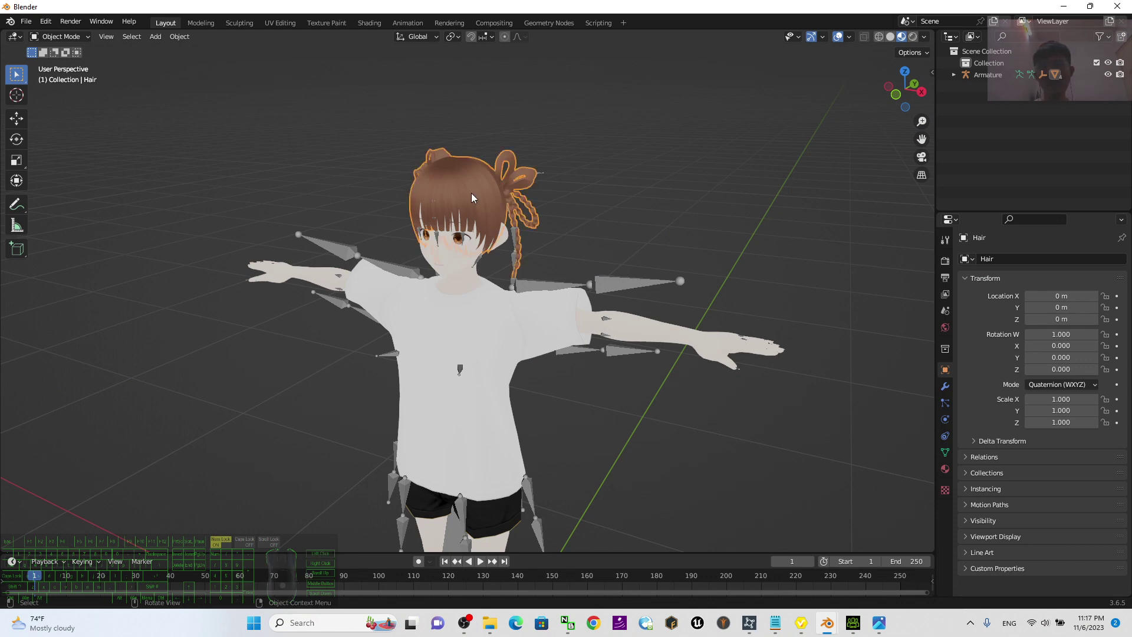
Copy the Hair object into the second Blender window's scene and orbit around it.
key("ctrl+c")
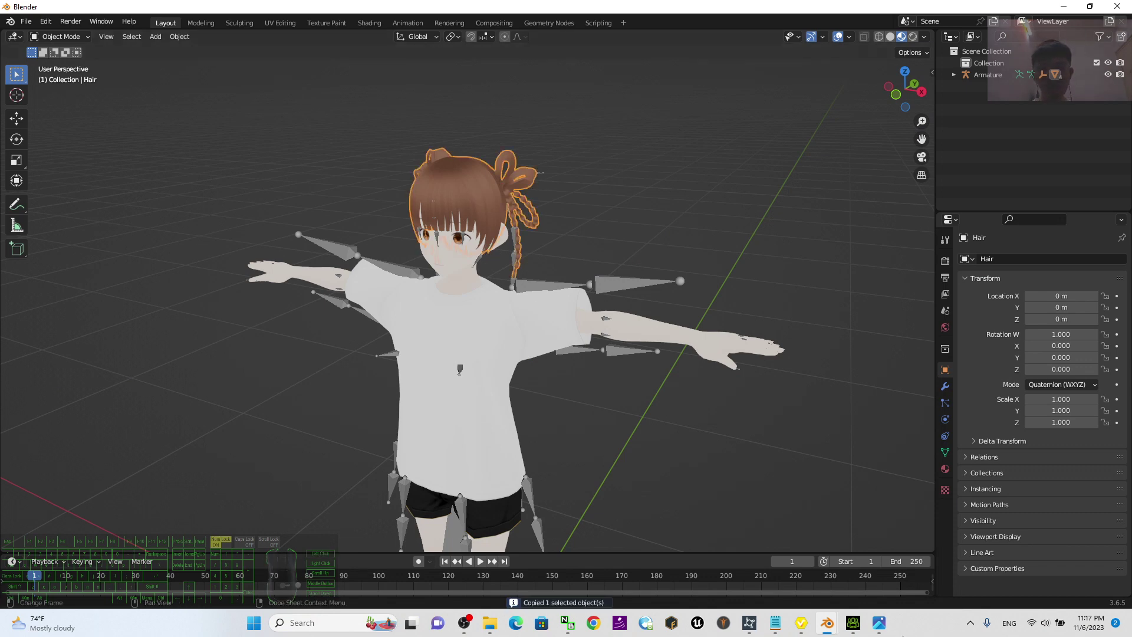
left_click(825, 630)
left_click(855, 561)
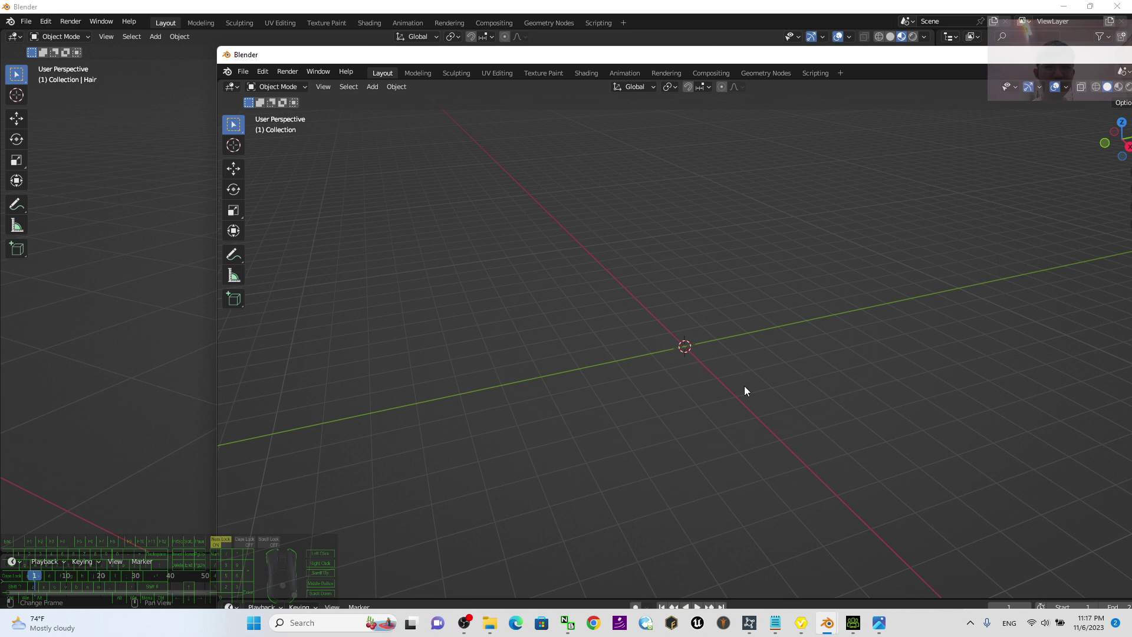
key("ctrl+v")
scroll("up", 3)
scroll("up", 3)
left_click_drag(800, 244, 701, 429)
left_click_drag(702, 434, 739, 423)
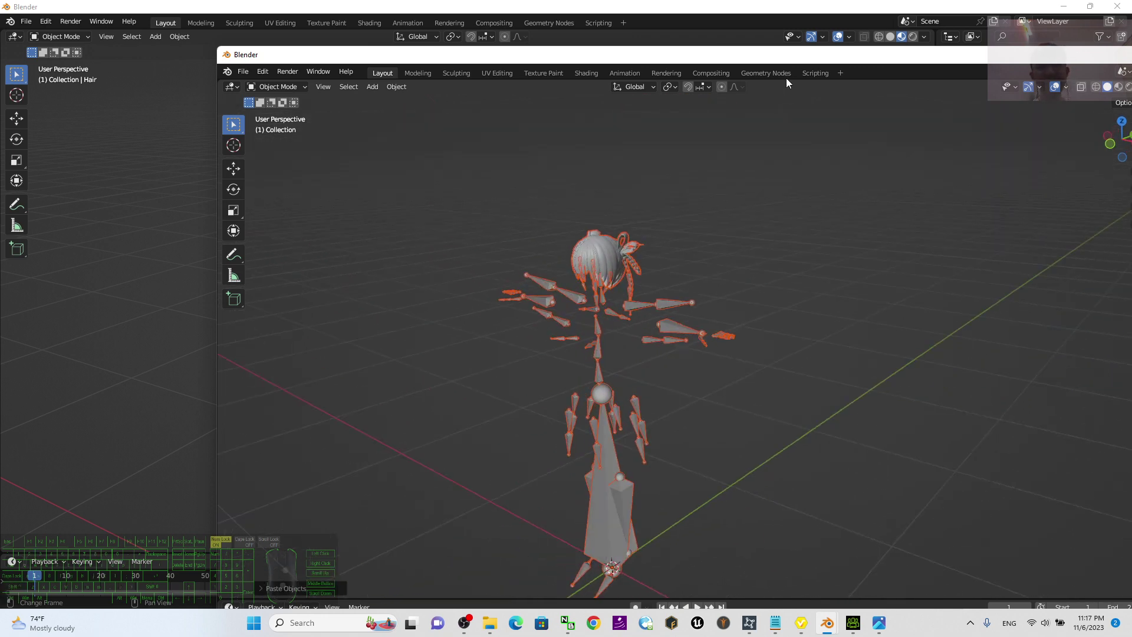
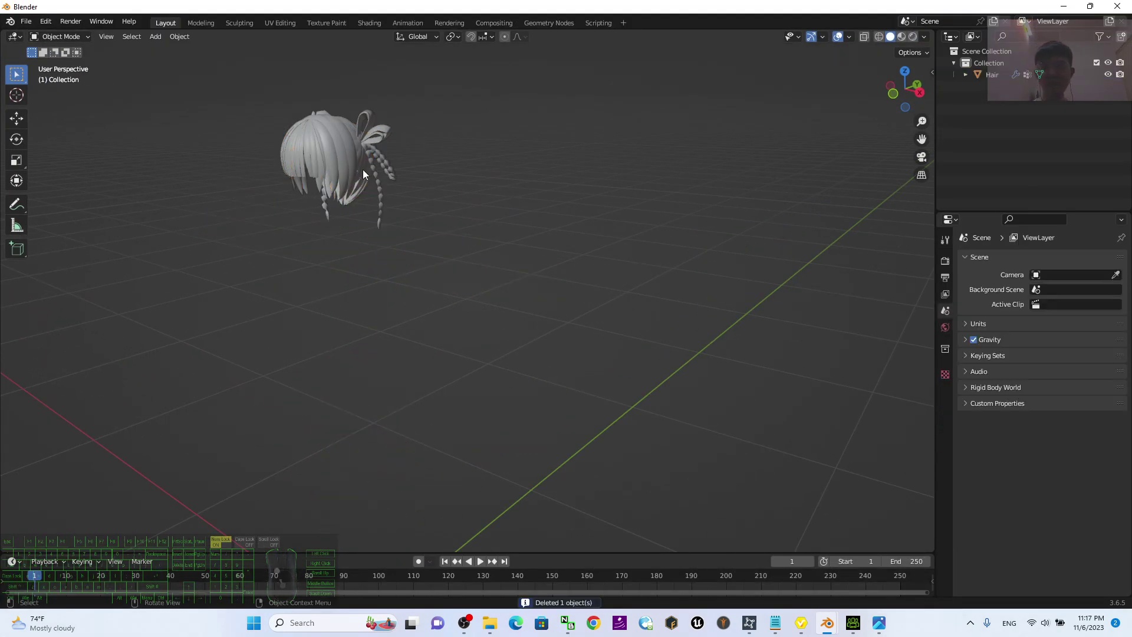
Delete the leftover armature and show the hair in Material Preview with its brown texture.
left_click(358, 151)
left_click_drag(618, 363, 669, 361)
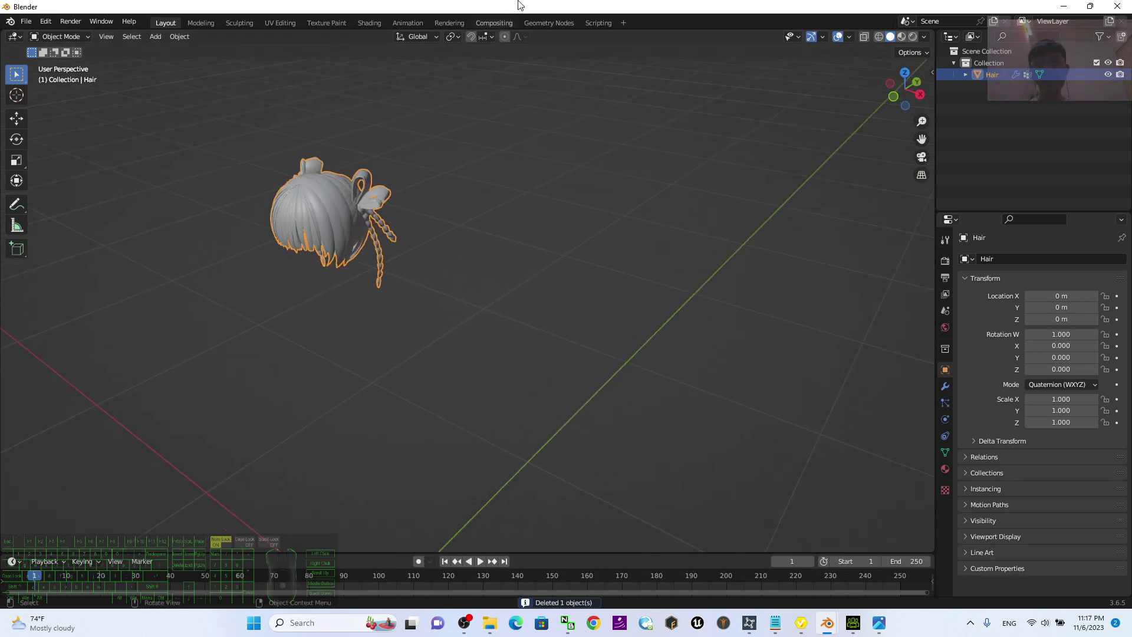
left_click(907, 44)
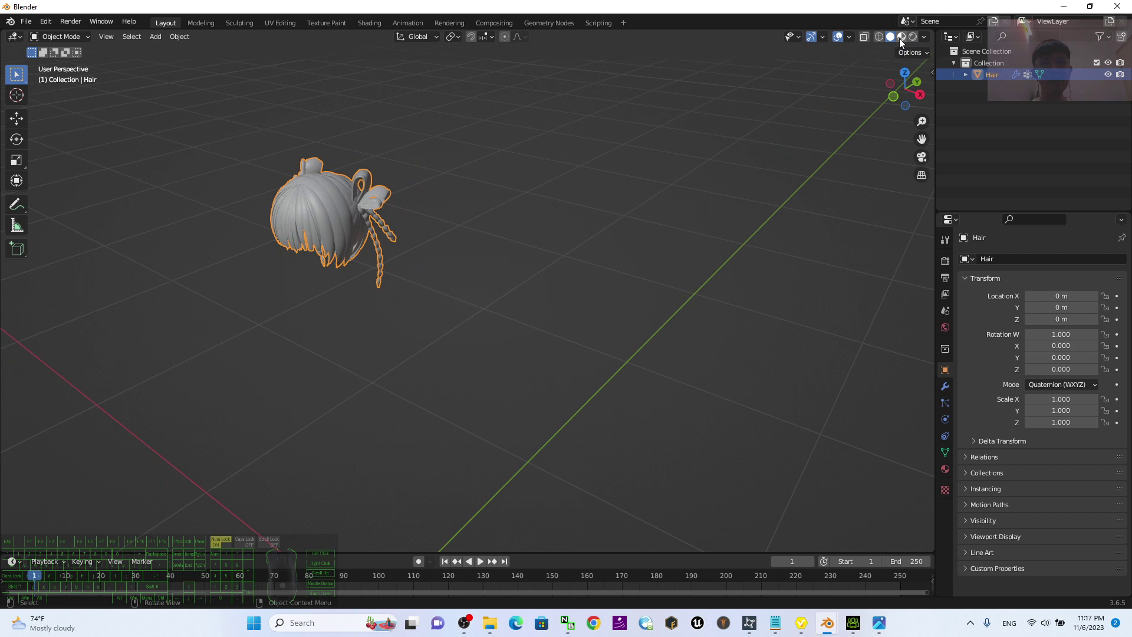
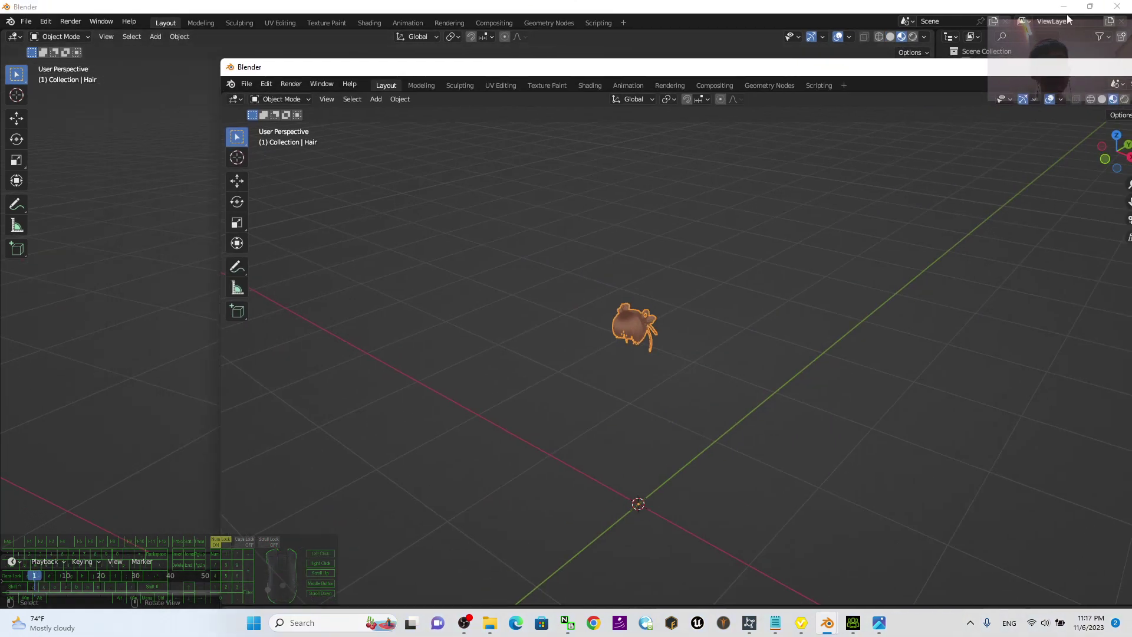
Restore down the Blender window and start an FBX export targeted at the Desktop folder.
left_click(1065, 8)
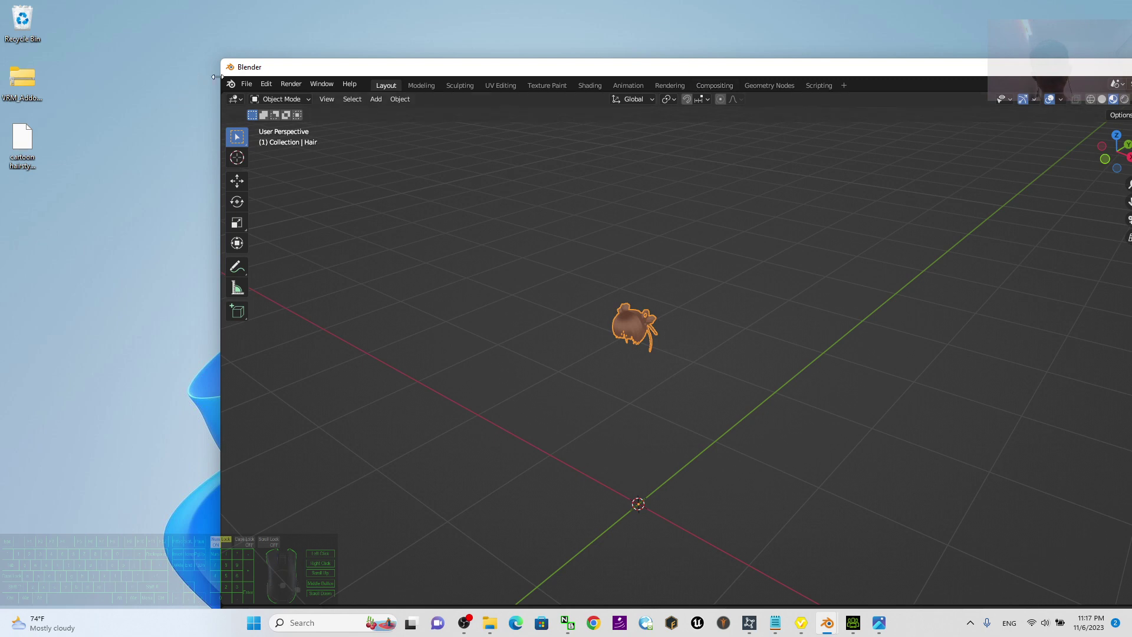
left_click(253, 85)
left_click(292, 261)
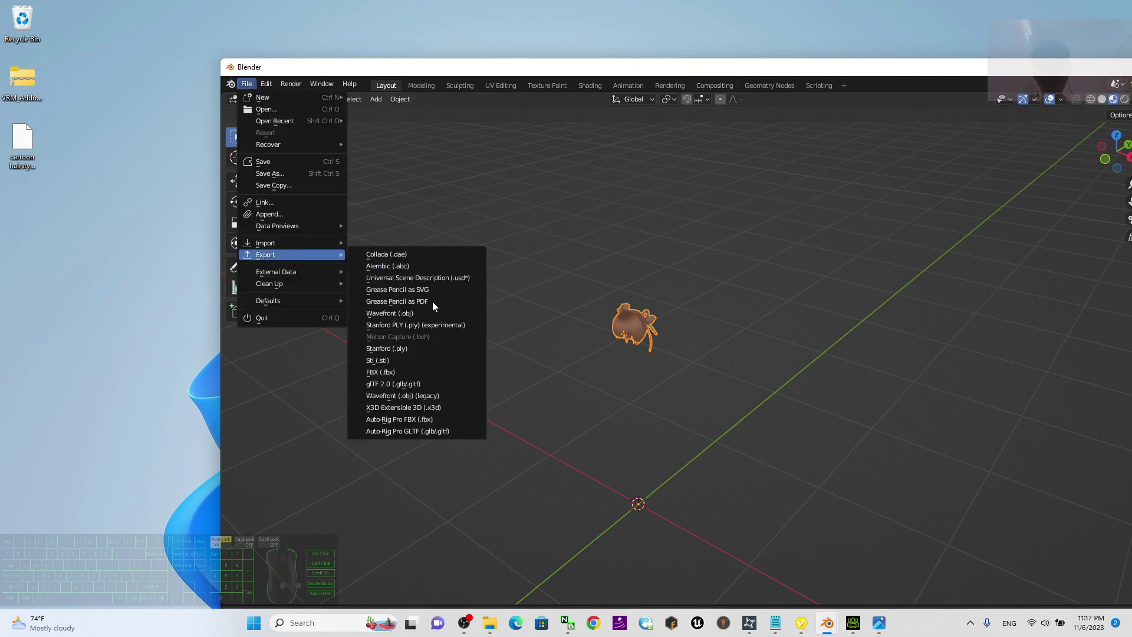
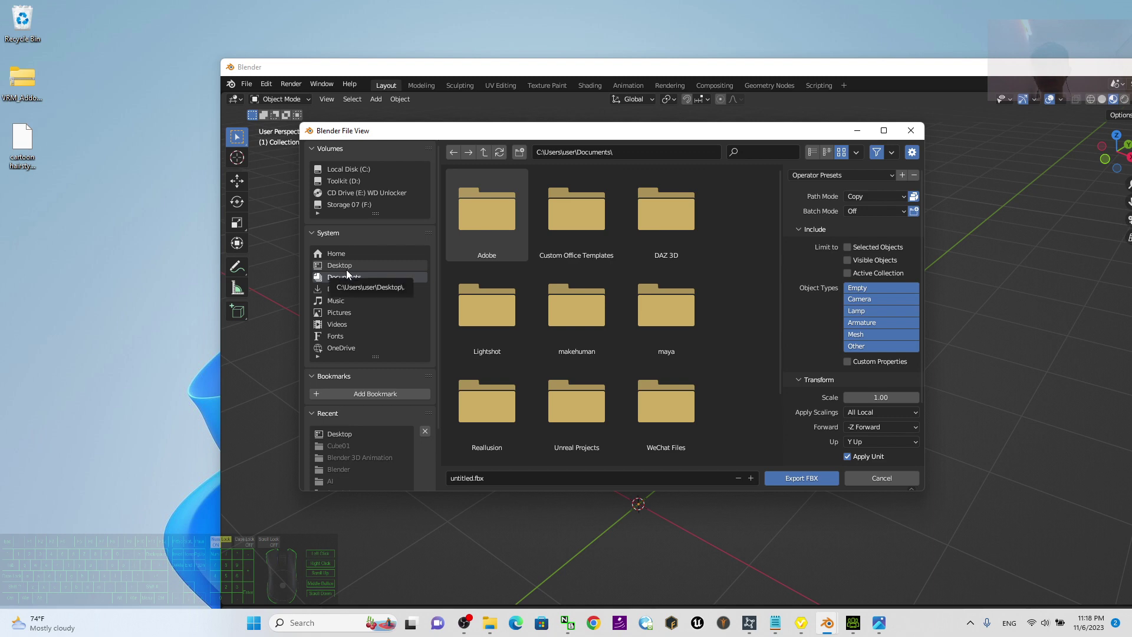
left_click(347, 274)
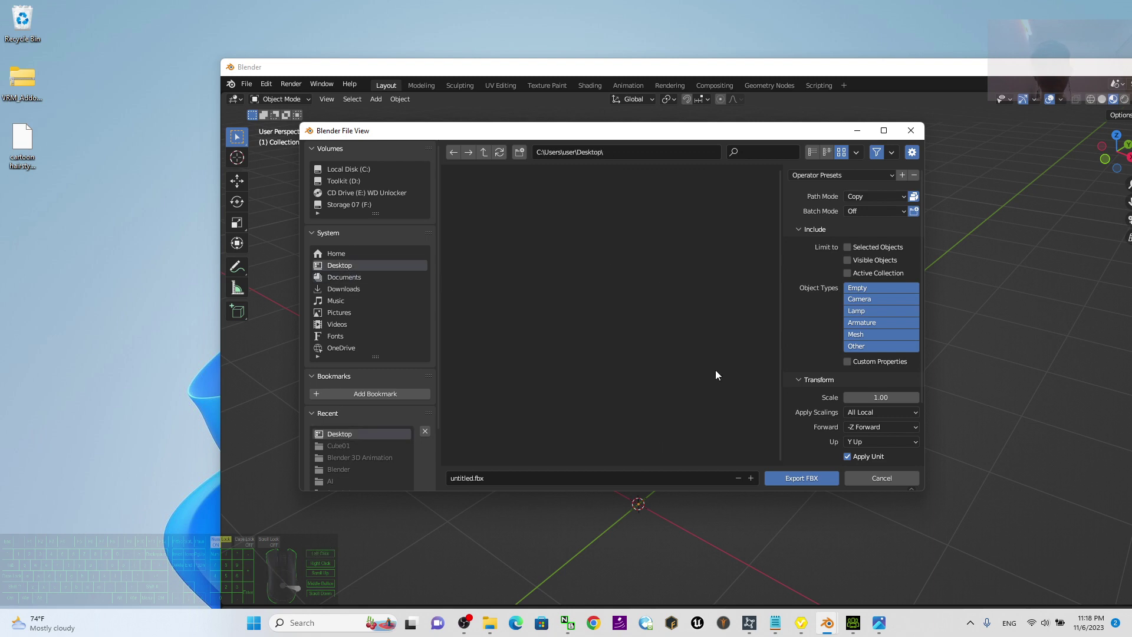
Export the hair as 'cartoon hairstyle 01.fbx' and select it on the desktop.
left_click(529, 479)
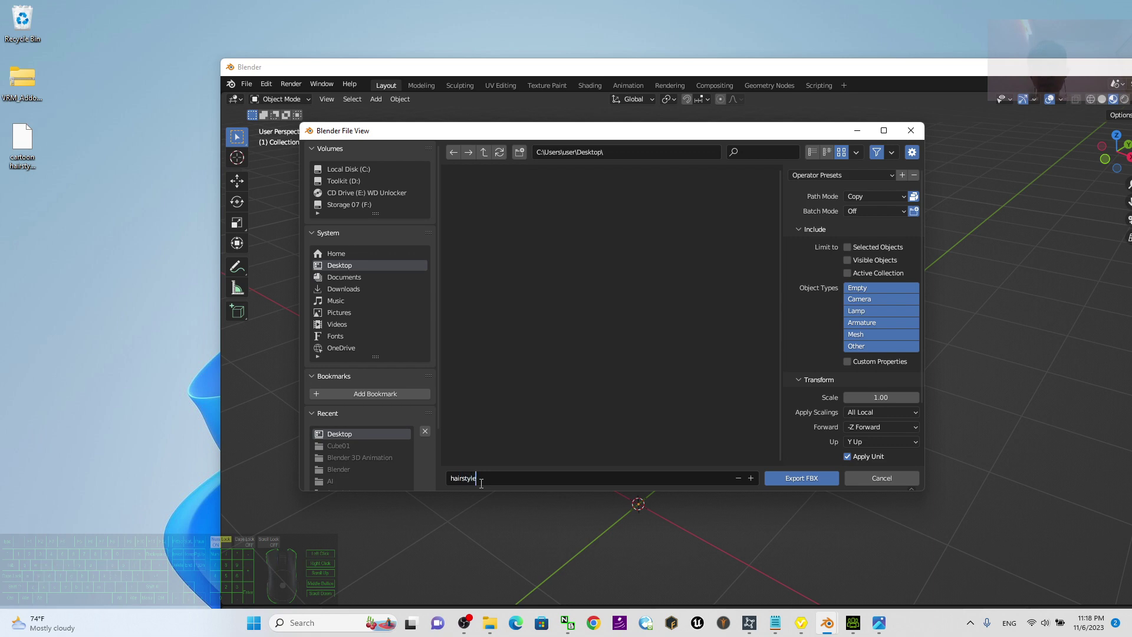
key("BackSpace")
key("space")
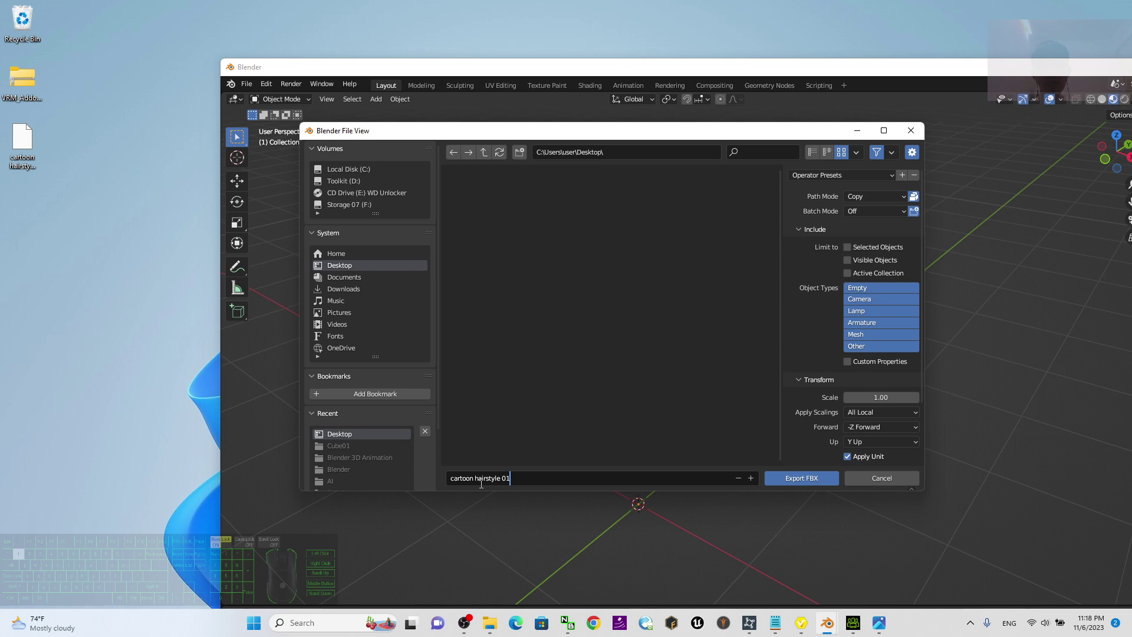
left_click(810, 488)
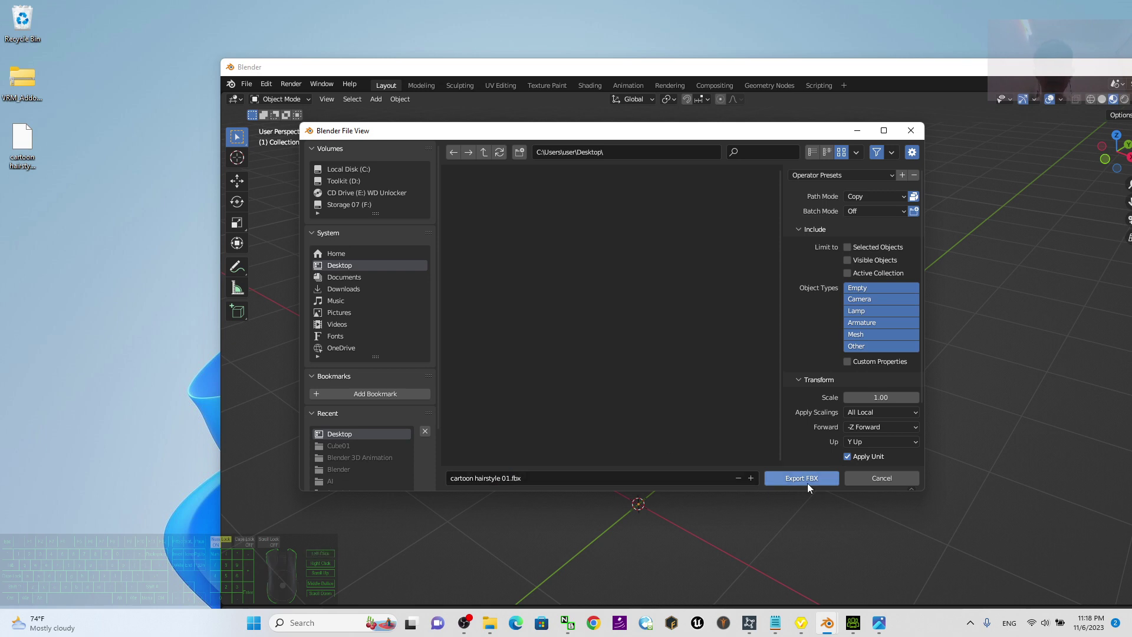
left_click(812, 488)
left_click(90, 280)
left_click(8, 196)
left_click(26, 215)
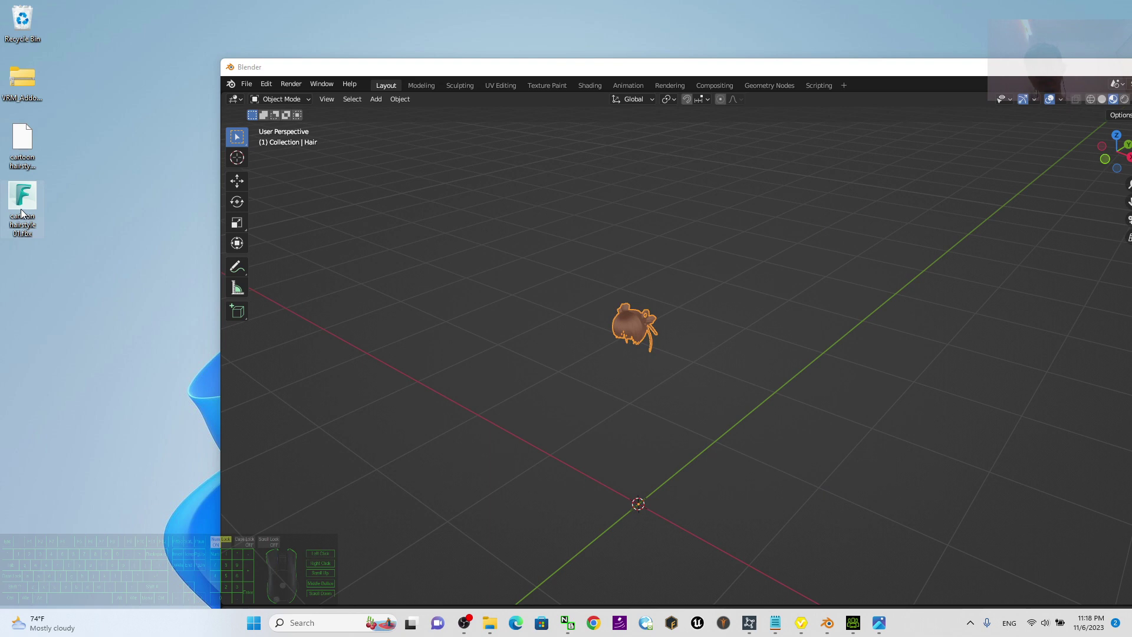
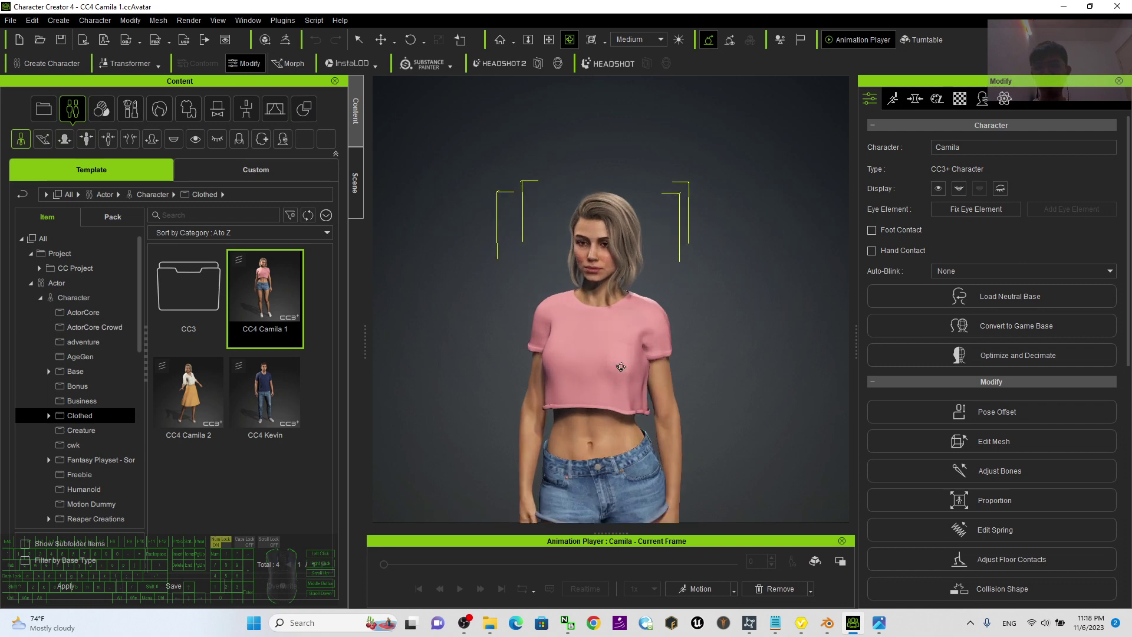
Apply the Calibration T-pose to Camila from Content > Animation > Pose.
left_click(254, 114)
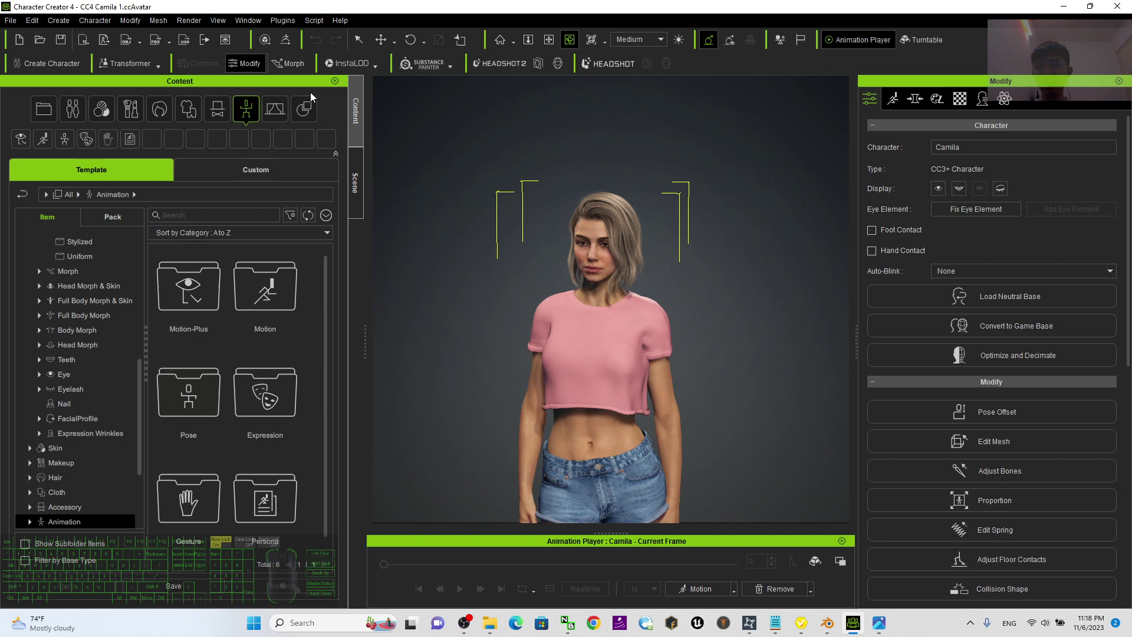
left_click(247, 108)
double_click(218, 390)
left_click(206, 389)
double_click(274, 499)
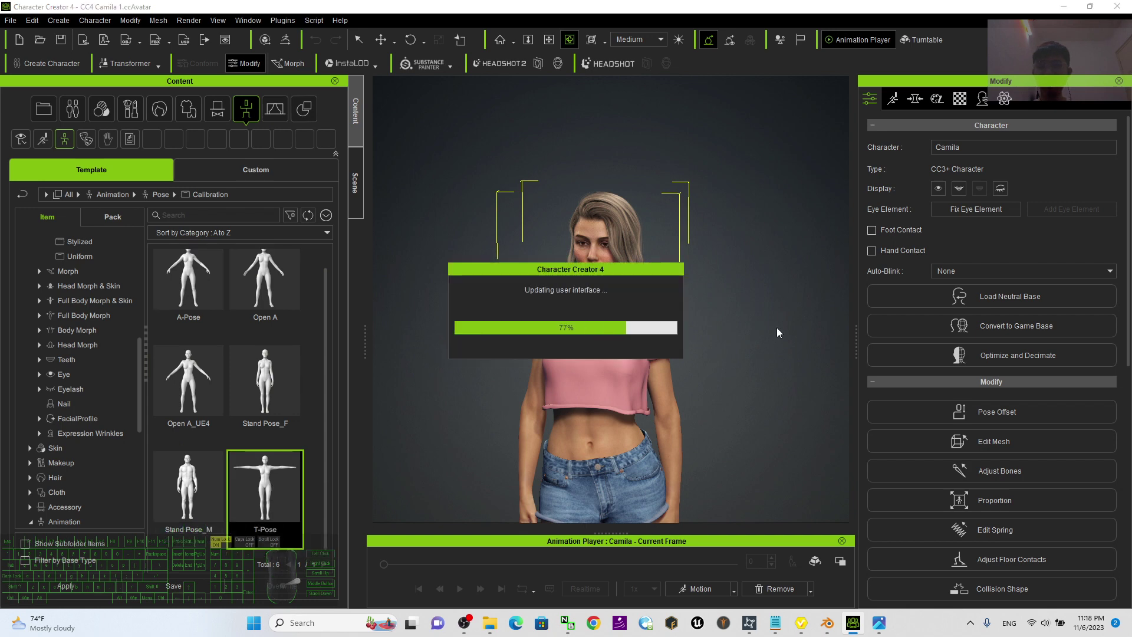
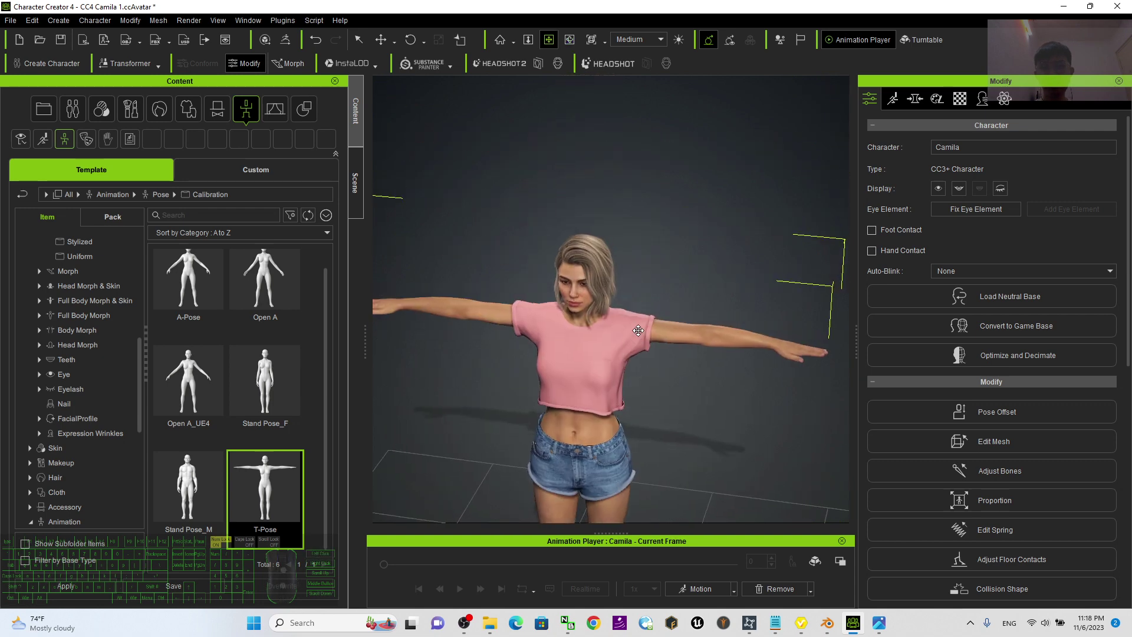
Remove Camila's original side-part wavy hairstyle, leaving her bald.
scroll("down", 3)
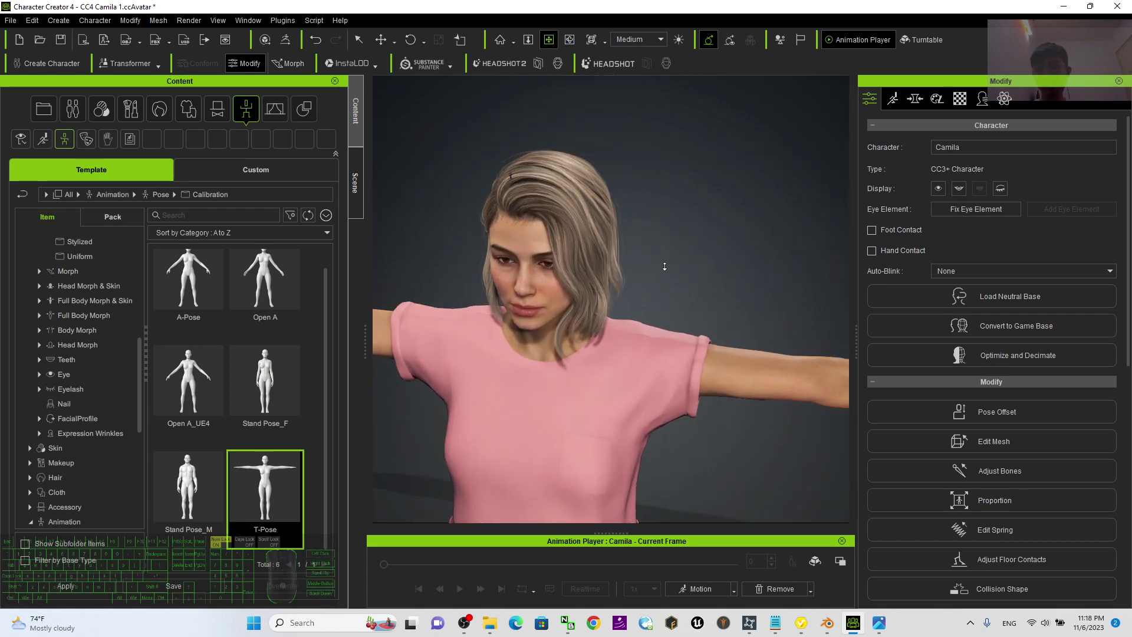
double_click(608, 240)
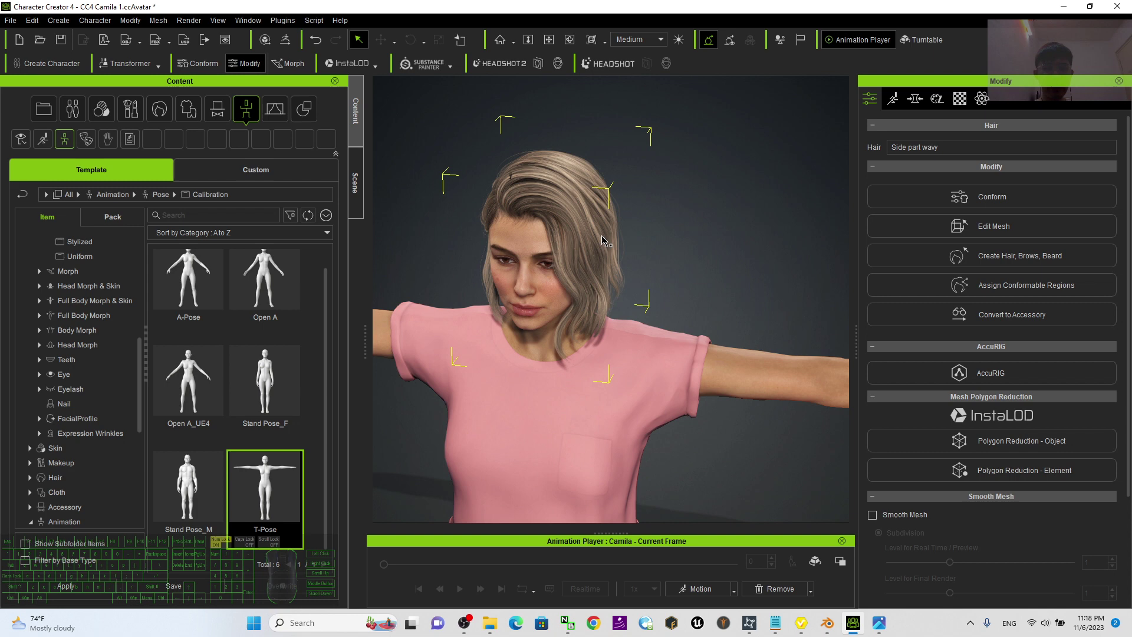
key("Delete")
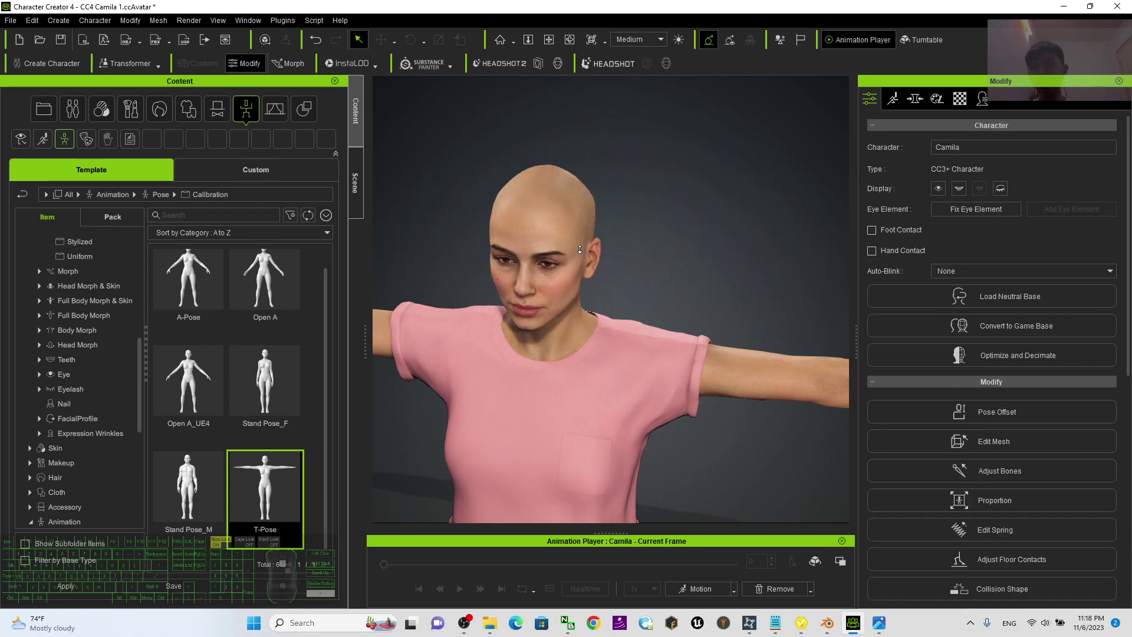
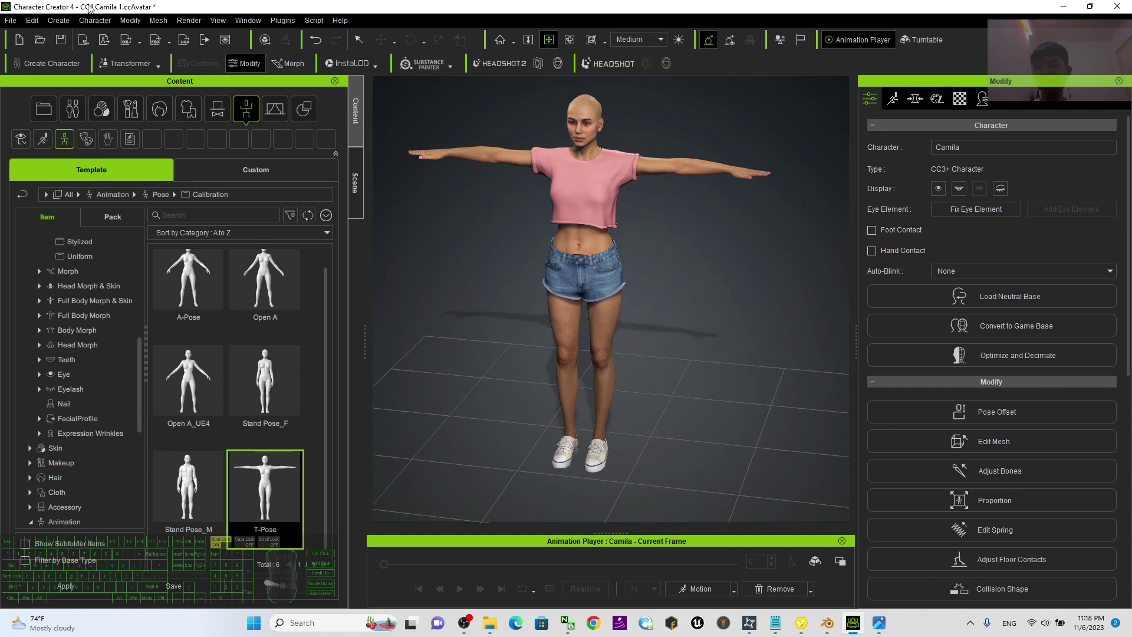
Import cartoon hairstyle 01.fbx as a Hair accessory and move it onto Camila's head.
left_click(68, 25)
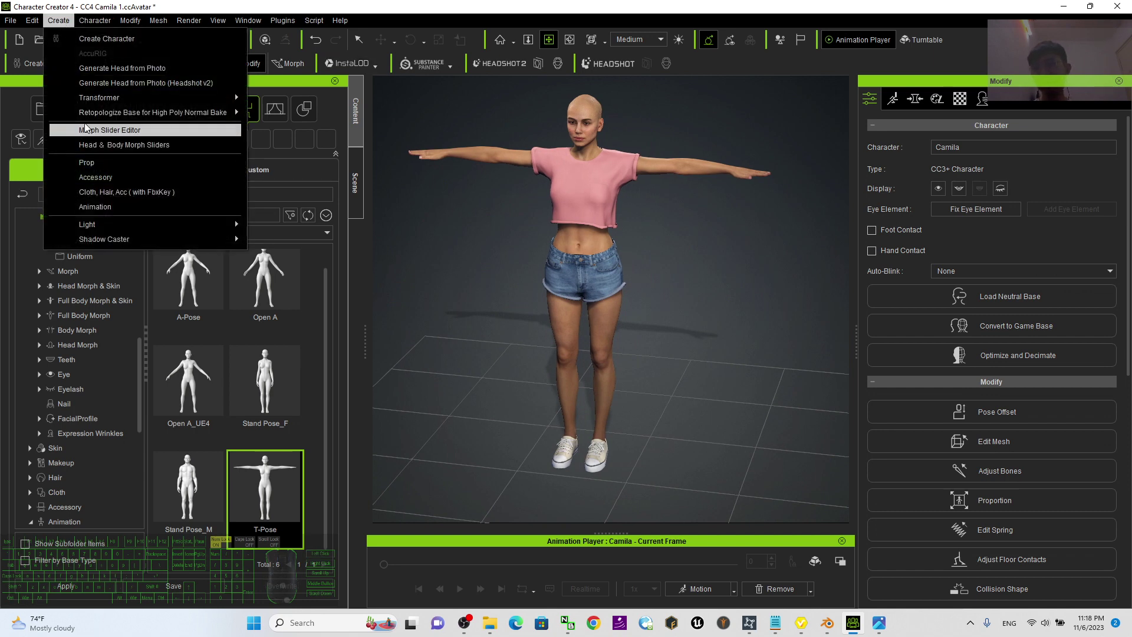
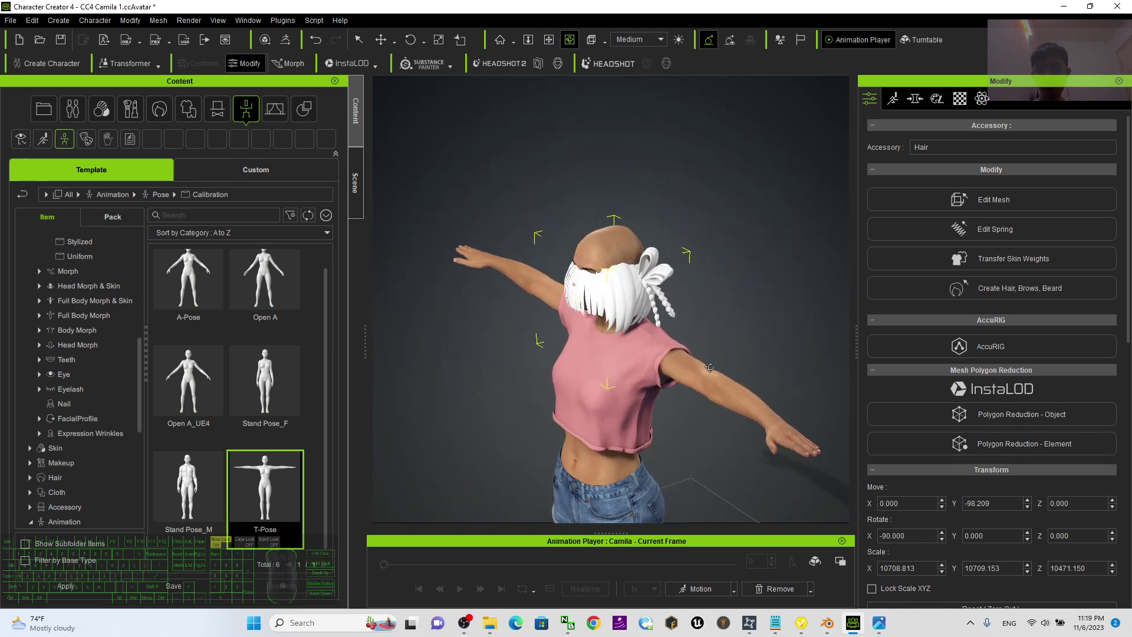
key("e")
scroll("down", 3)
key("e")
key("a")
key("a")
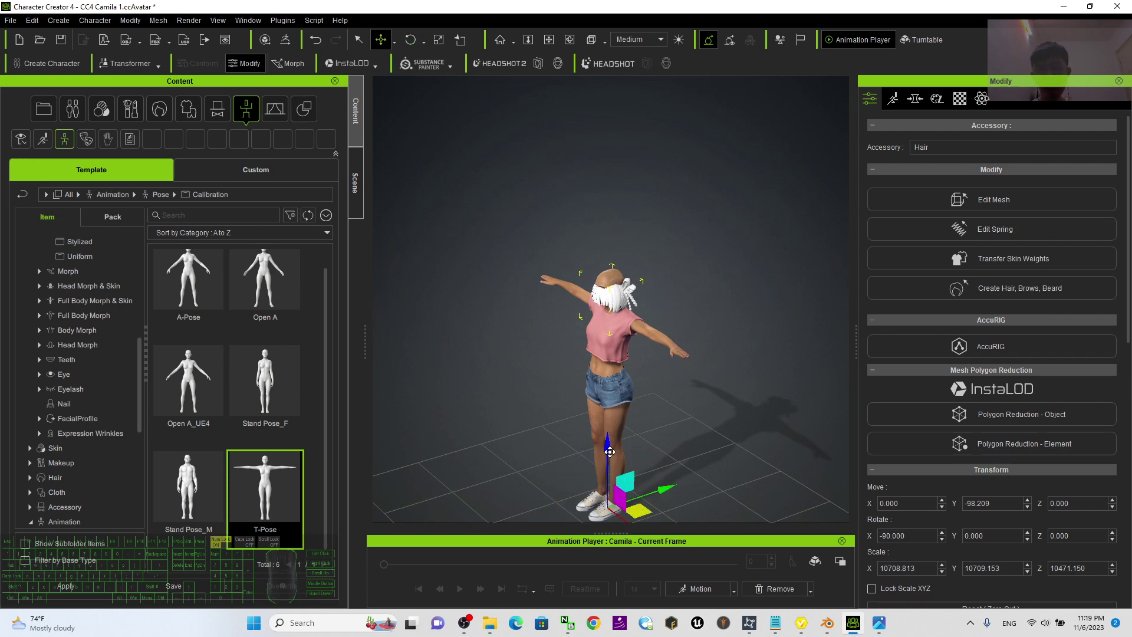
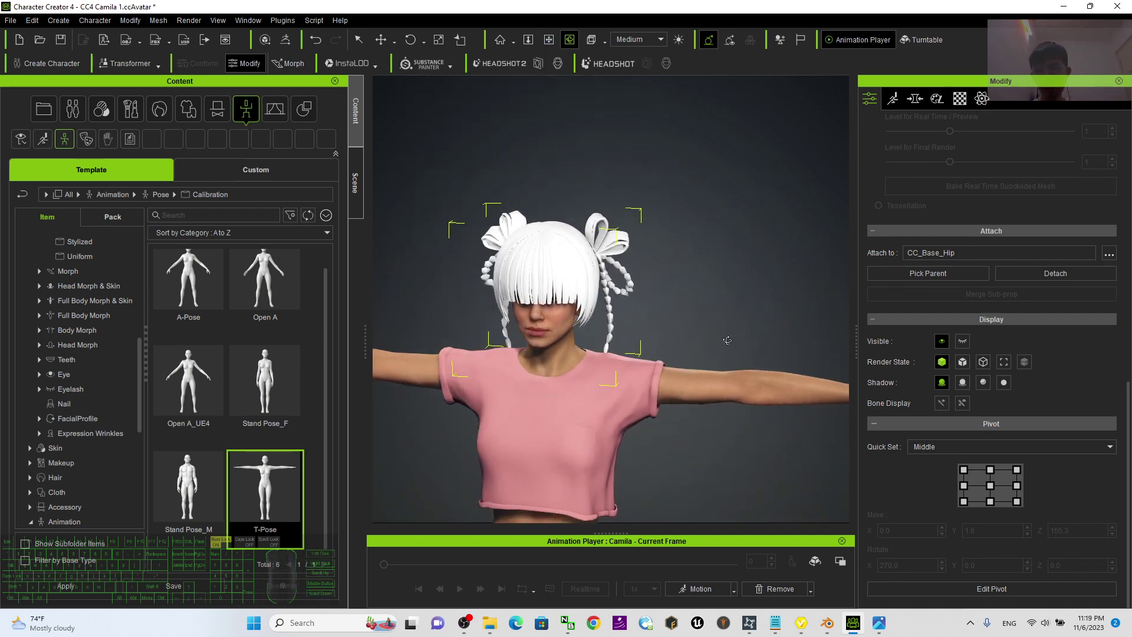
key("e")
key("e")
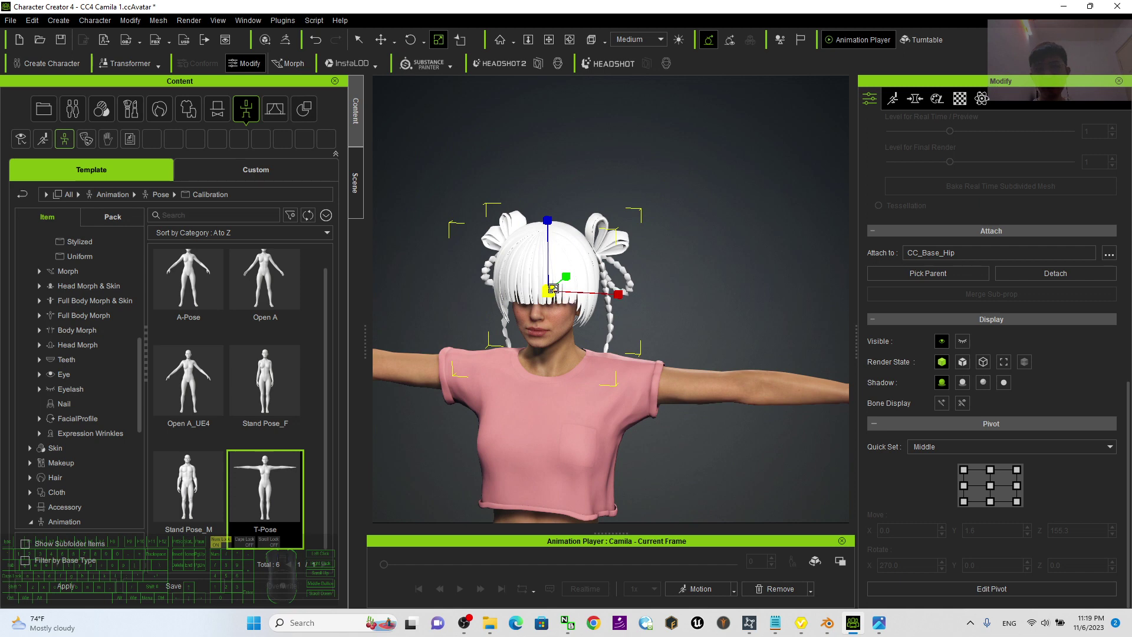
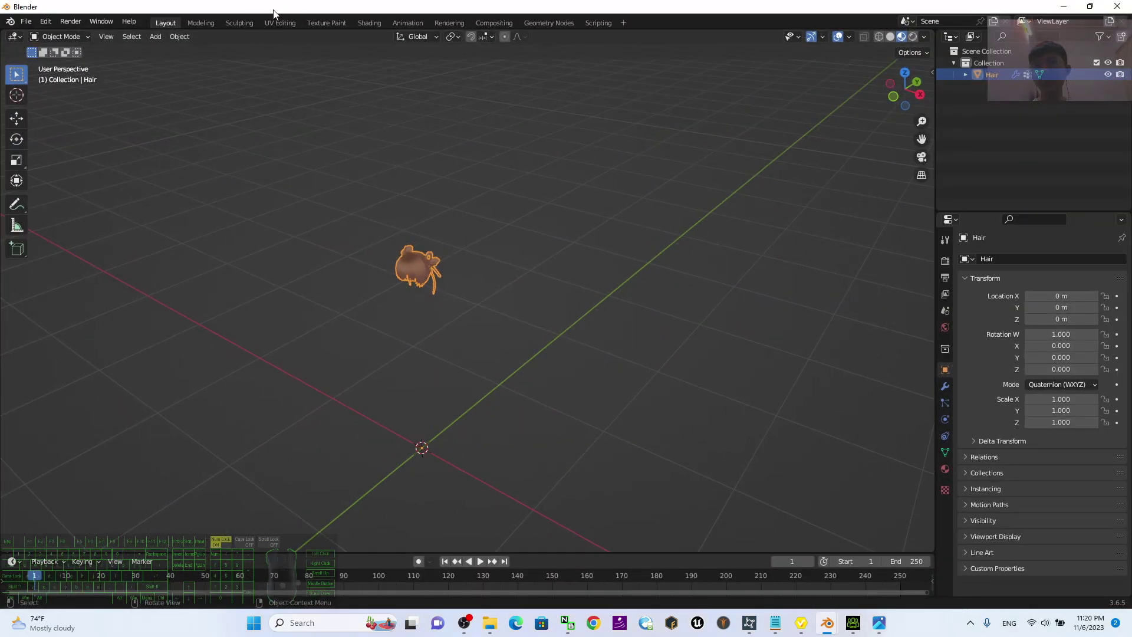
In the UV Editing workspace, unwrap the hair's UVs to reveal its brown texture.
left_click(282, 23)
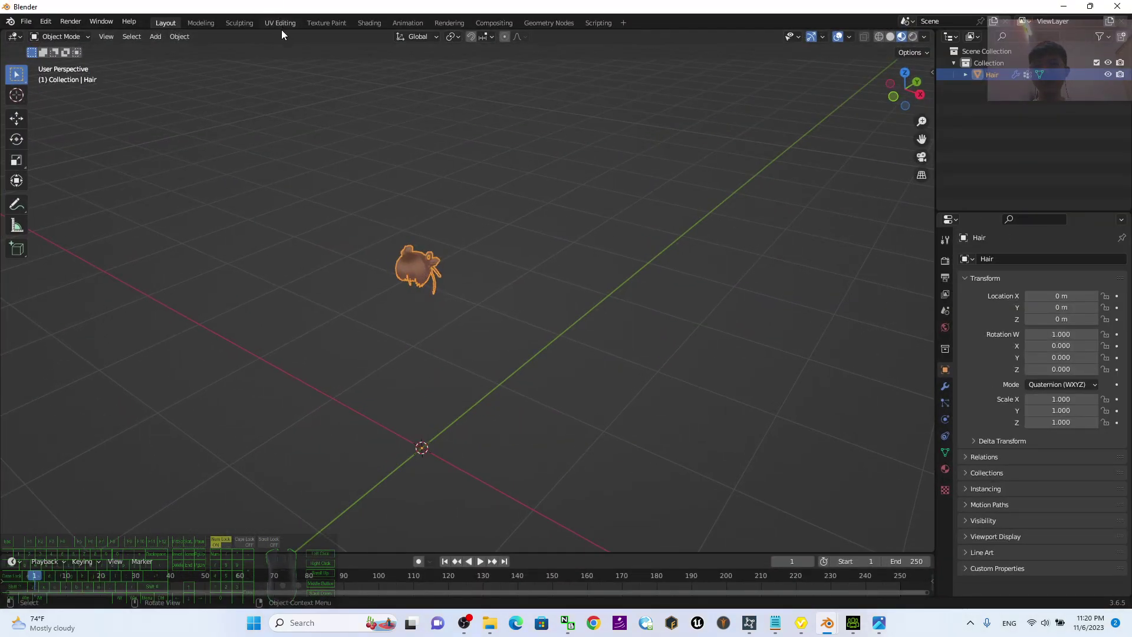
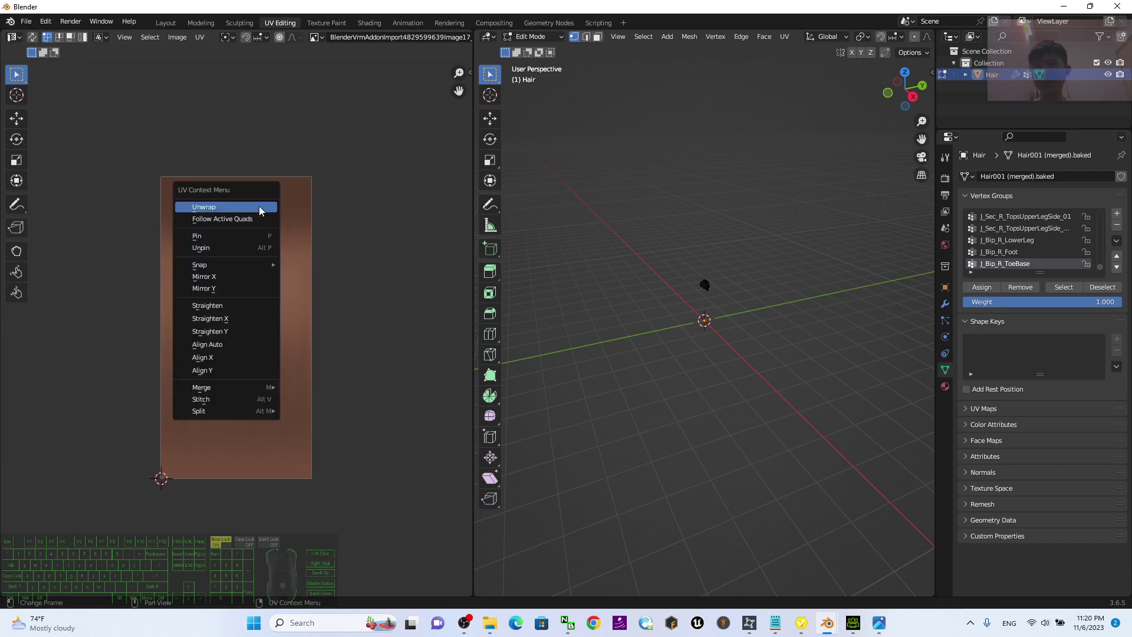
left_click(384, 196)
left_click(261, 214)
Save a copy of the hair texture image as a PNG on the Desktop.
left_click(175, 45)
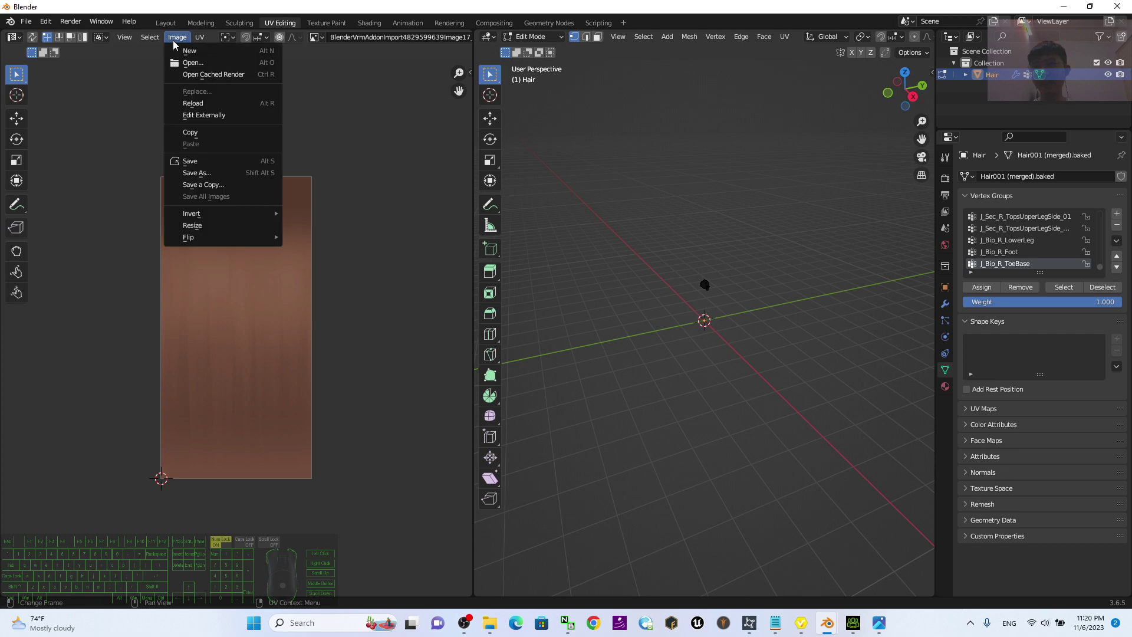
left_click(209, 193)
left_click(210, 177)
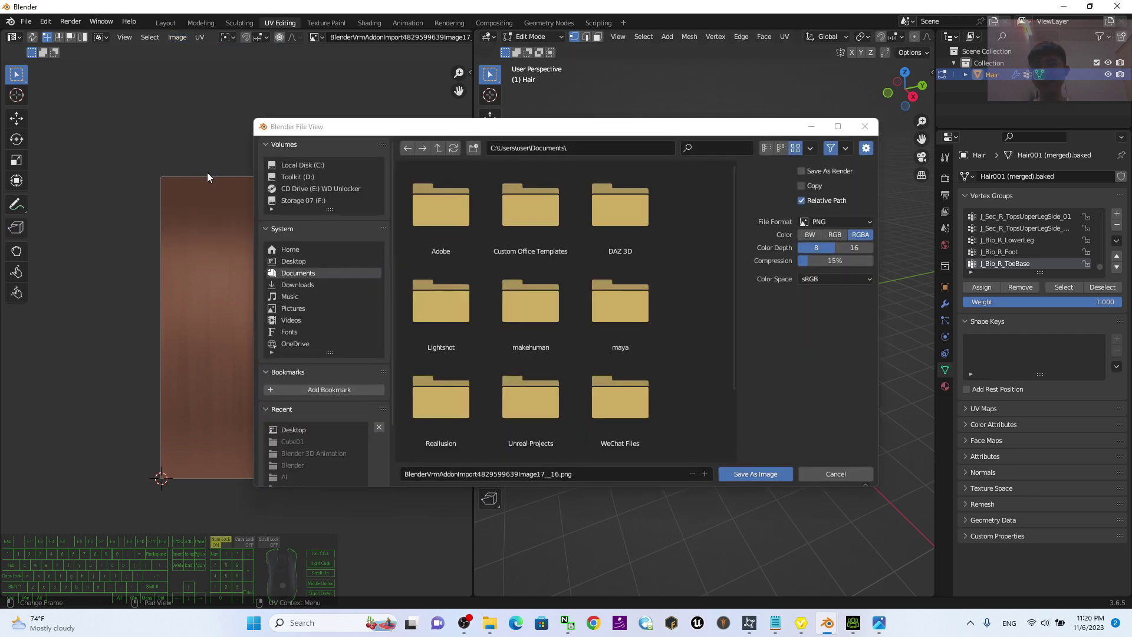
left_click(311, 264)
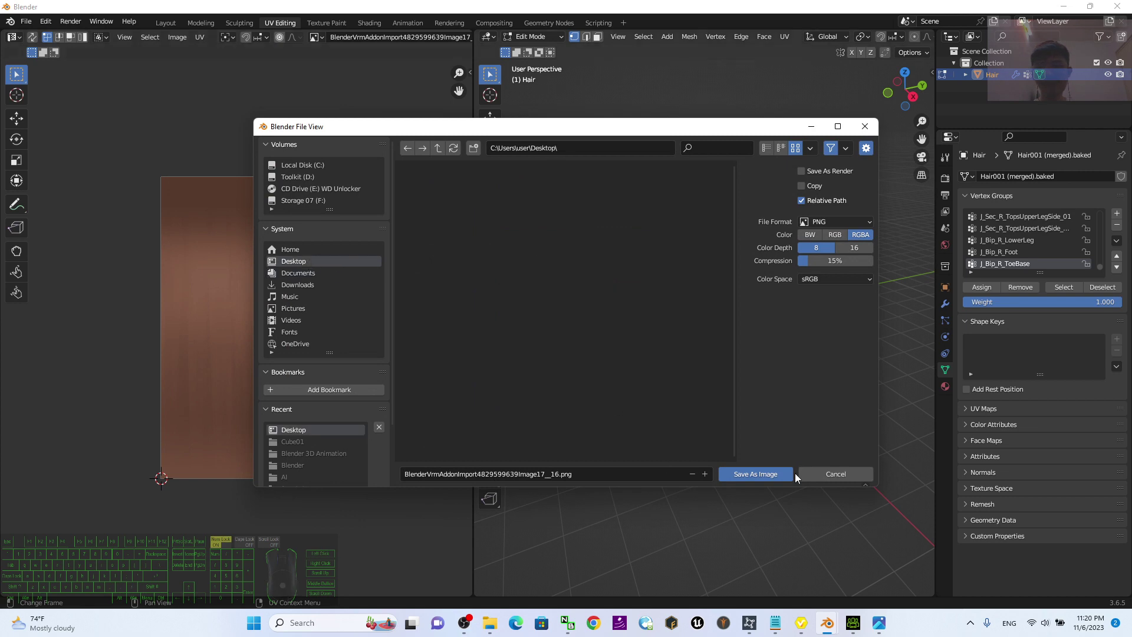
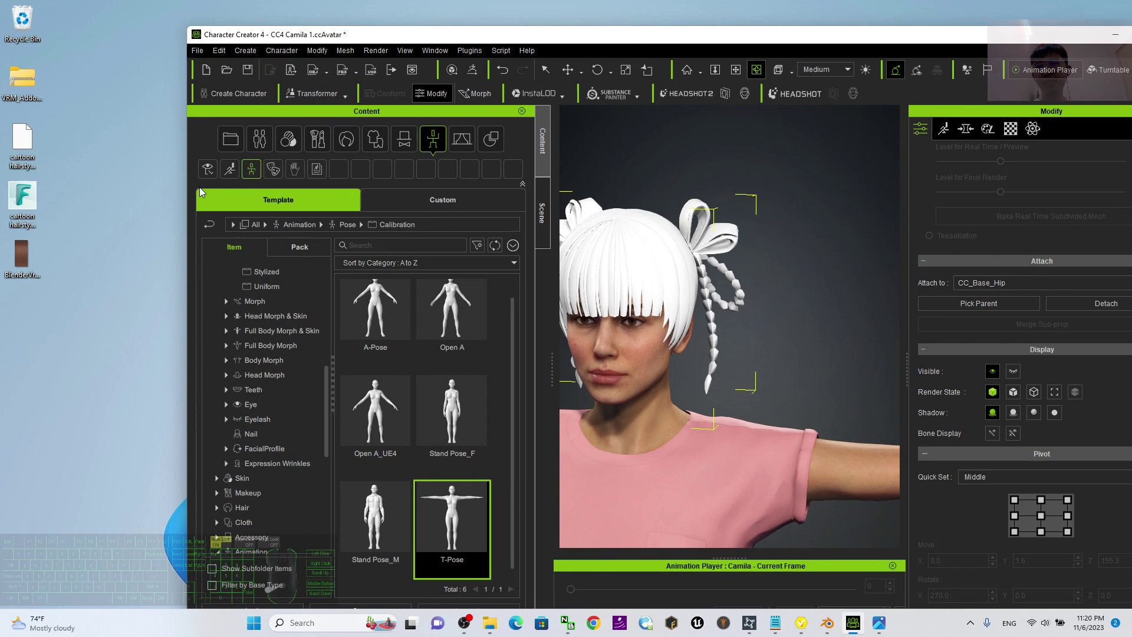
Drop the saved brown PNG from the desktop onto the hair material's Diffuse slot.
left_click(25, 257)
left_click(1013, 136)
left_click(1016, 131)
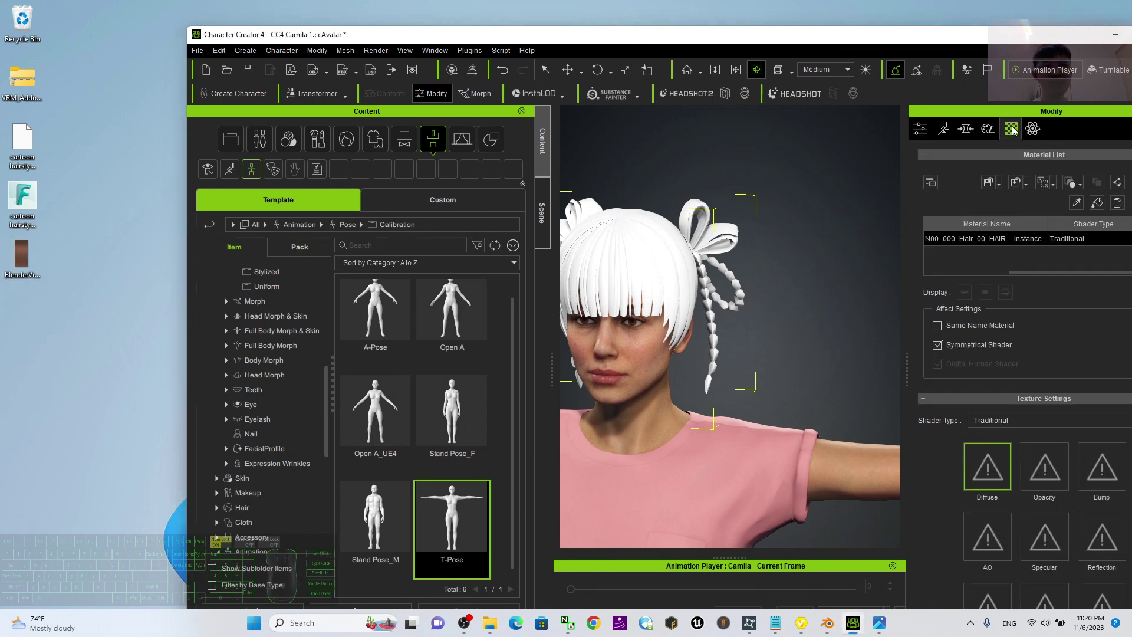
left_click_drag(902, 45, 824, 26)
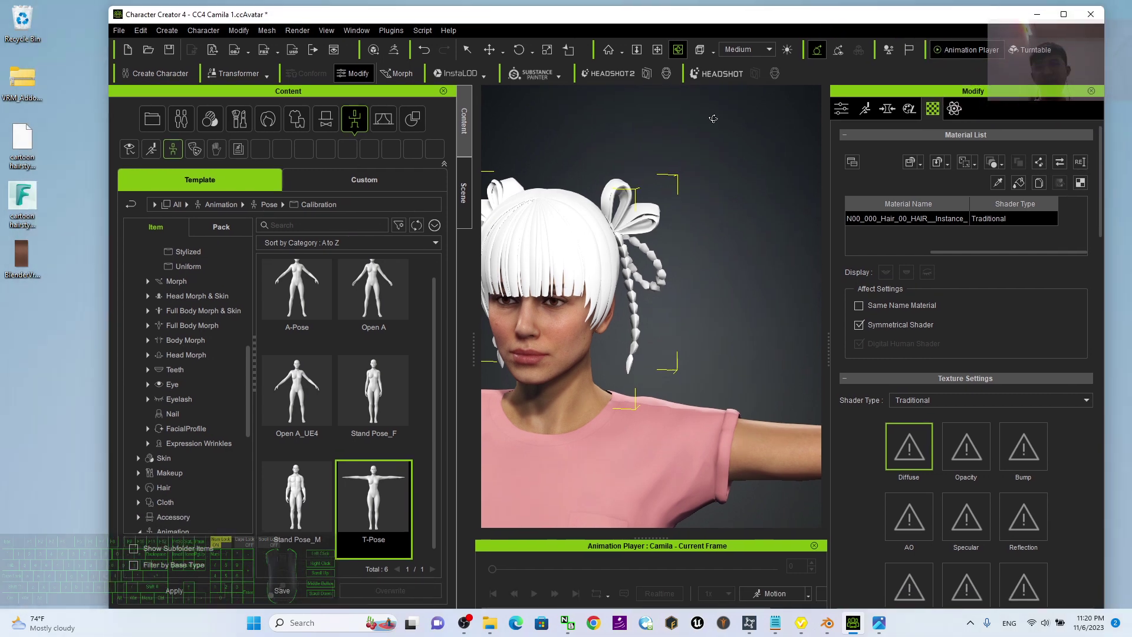
left_click_drag(23, 262, 912, 453)
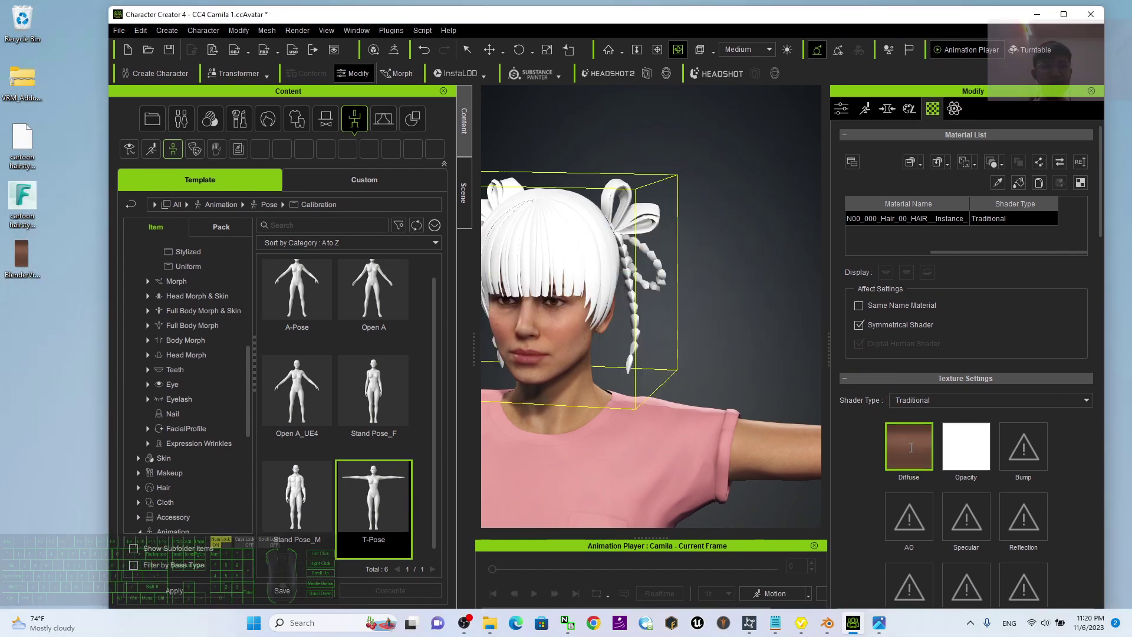
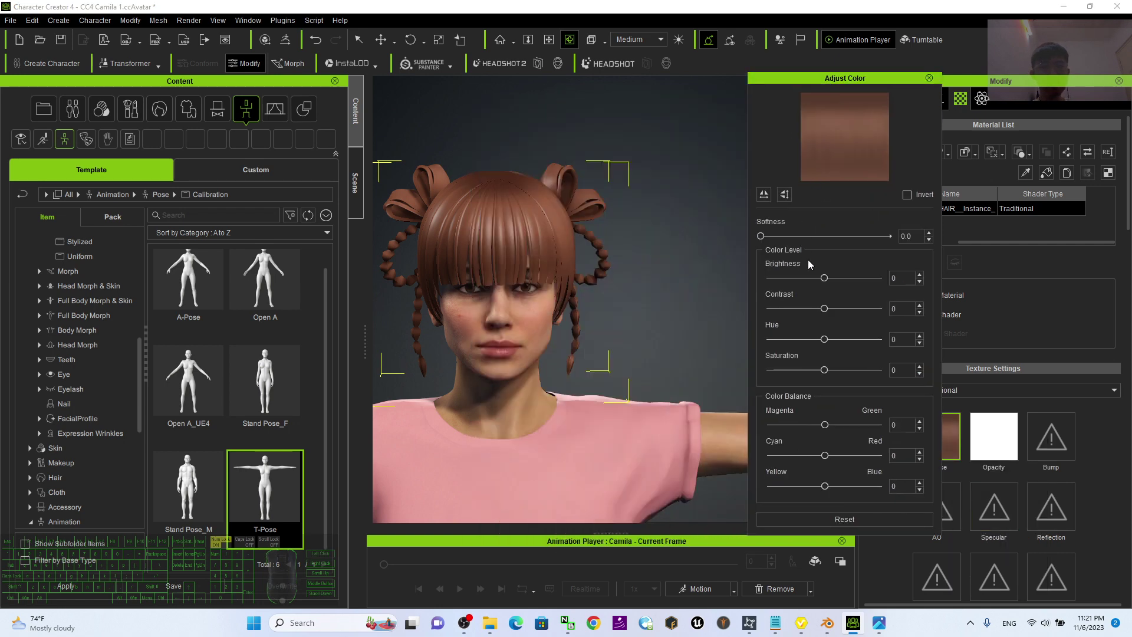
Shift the Diffuse map Hue to 100, turning the hair blue-teal.
left_click_drag(829, 343, 886, 352)
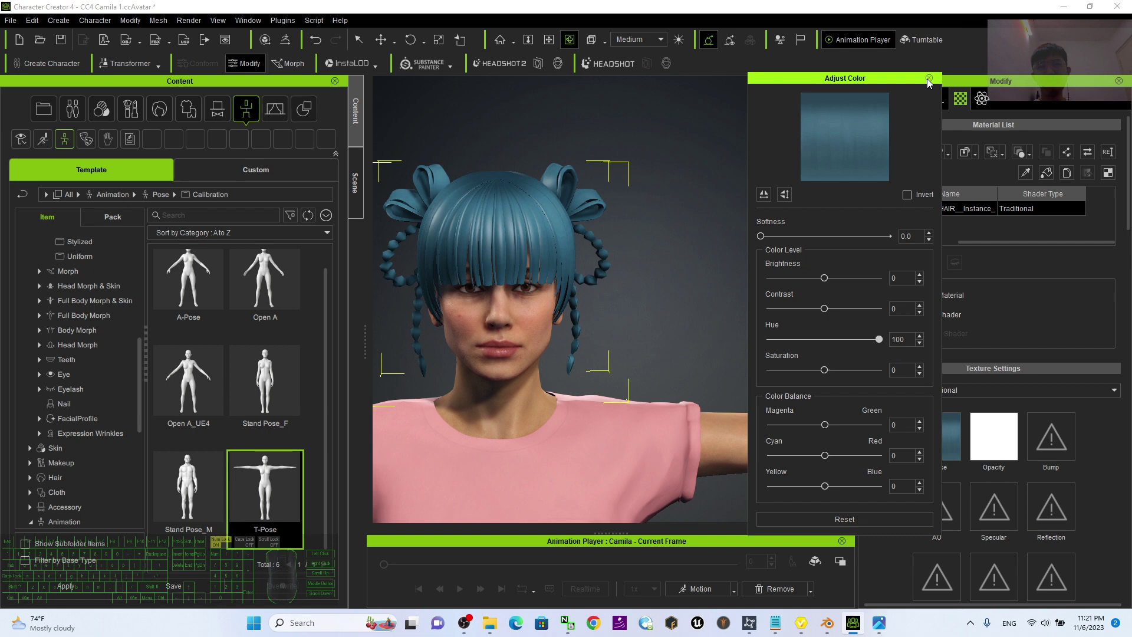
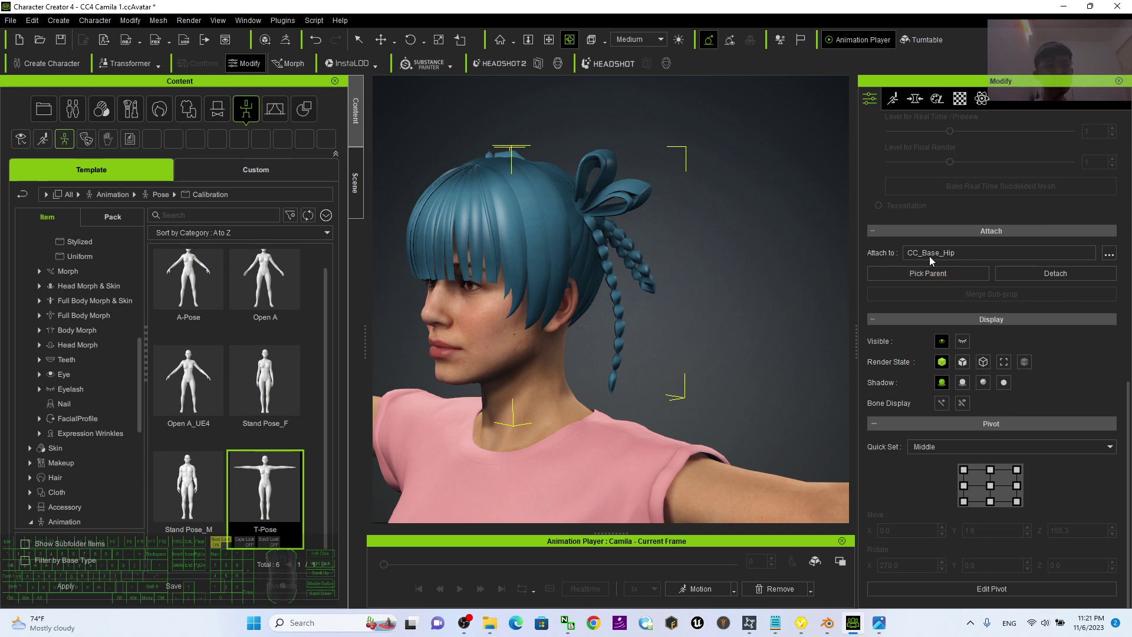
left_click(1110, 260)
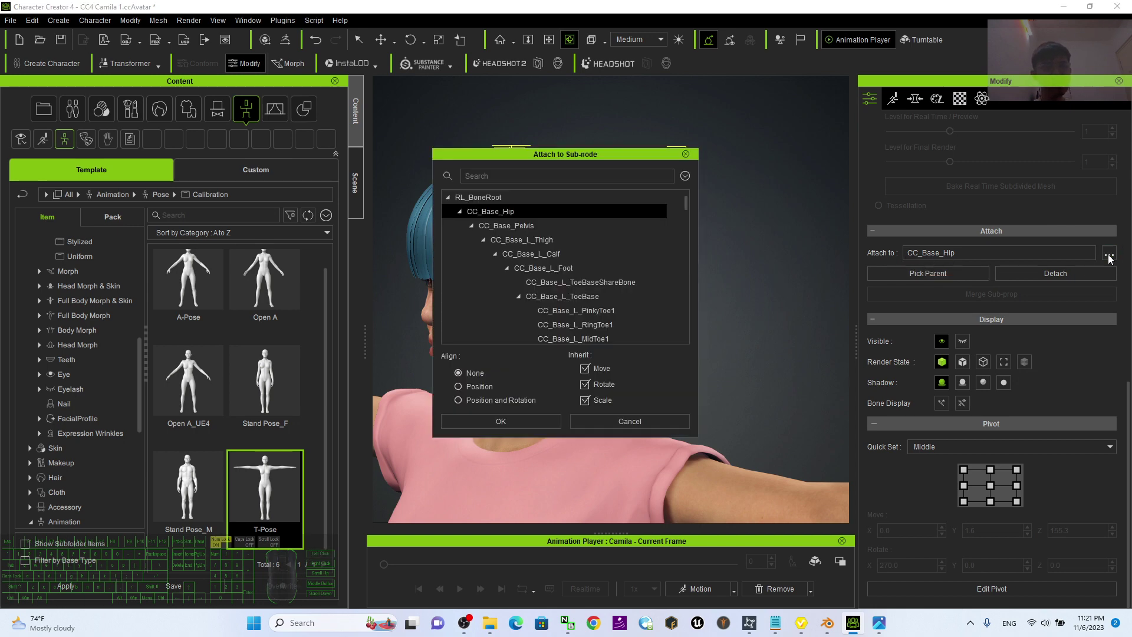
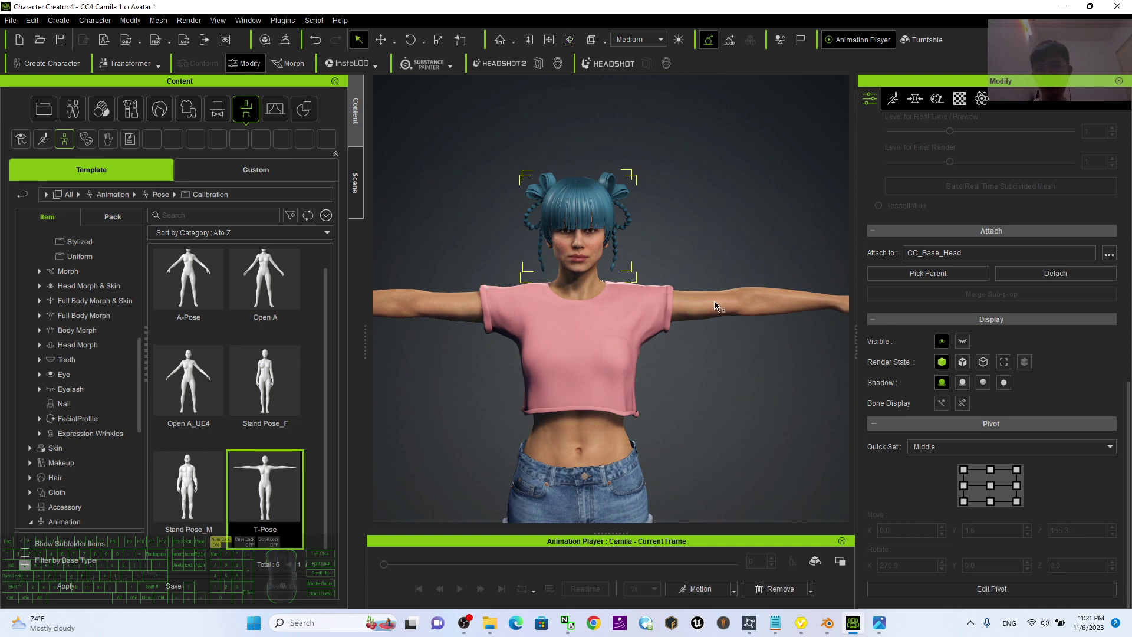
Select Camila's body and bring up her Motion options for pose editing.
double_click(719, 303)
scroll("down", 3)
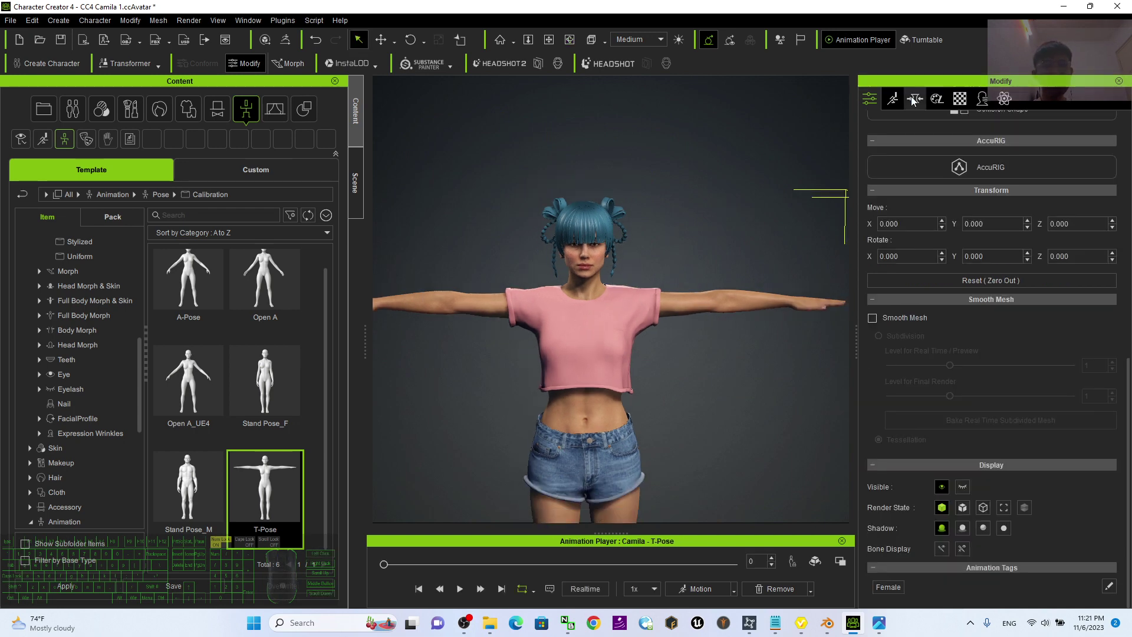
left_click(899, 104)
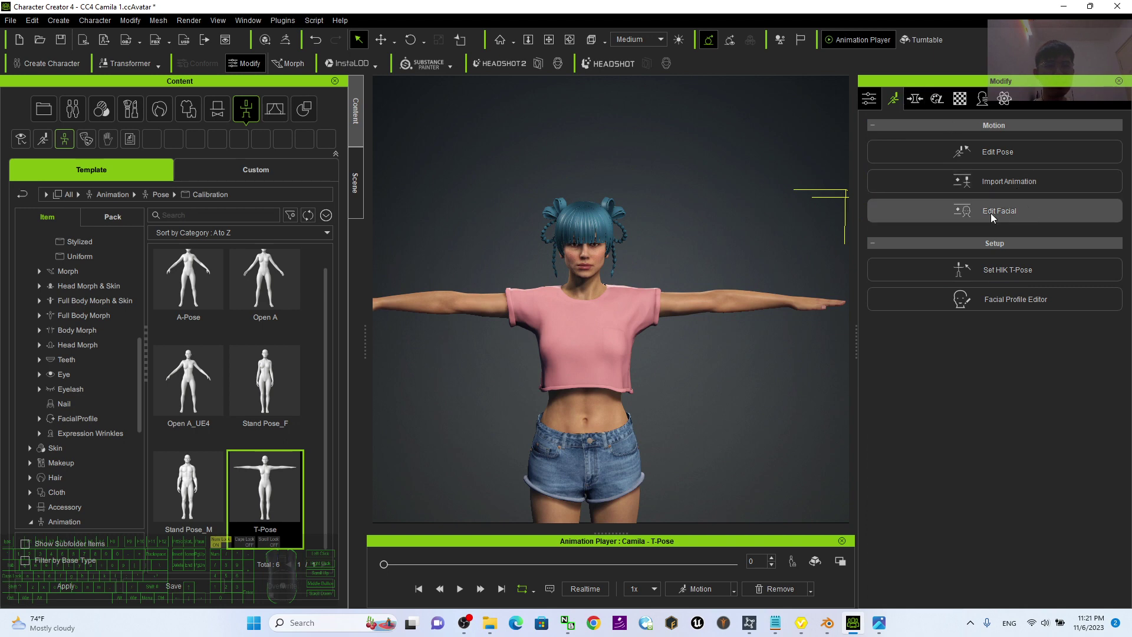
left_click(912, 100)
left_click(897, 102)
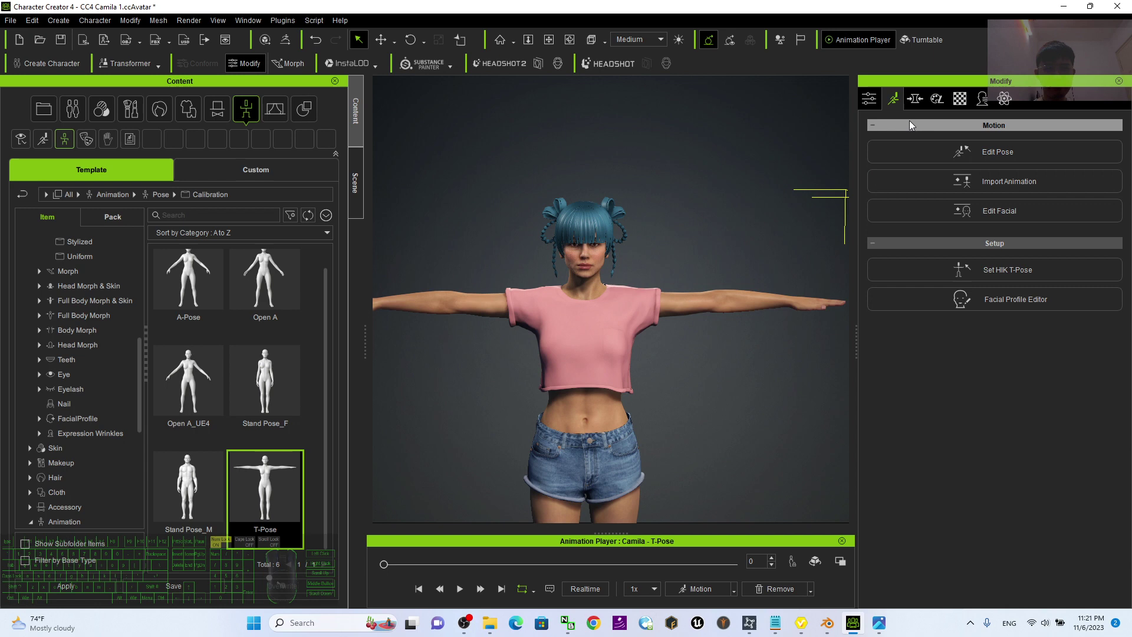
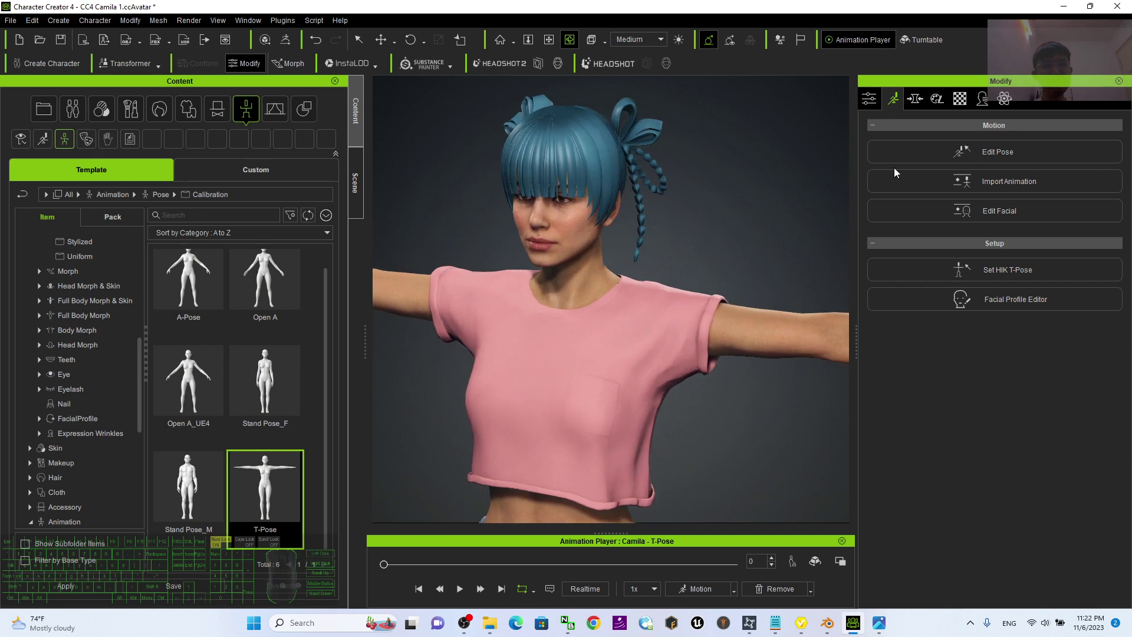
Rotate the head effector in Edit Pose to confirm the blue hair follows, then undo.
left_click(1011, 149)
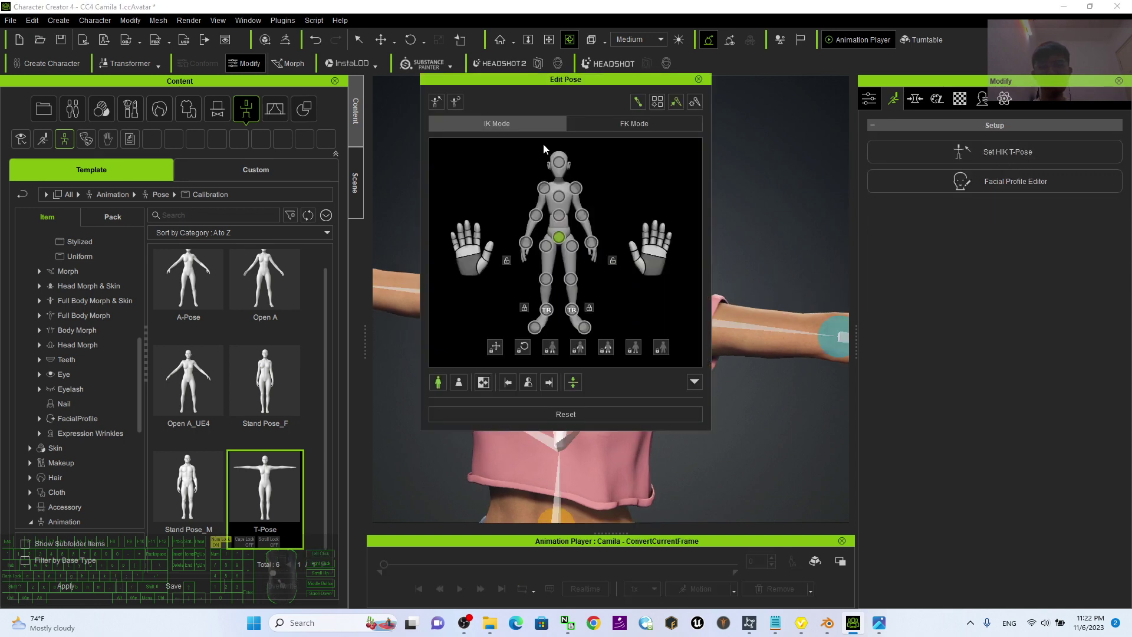
left_click(568, 87)
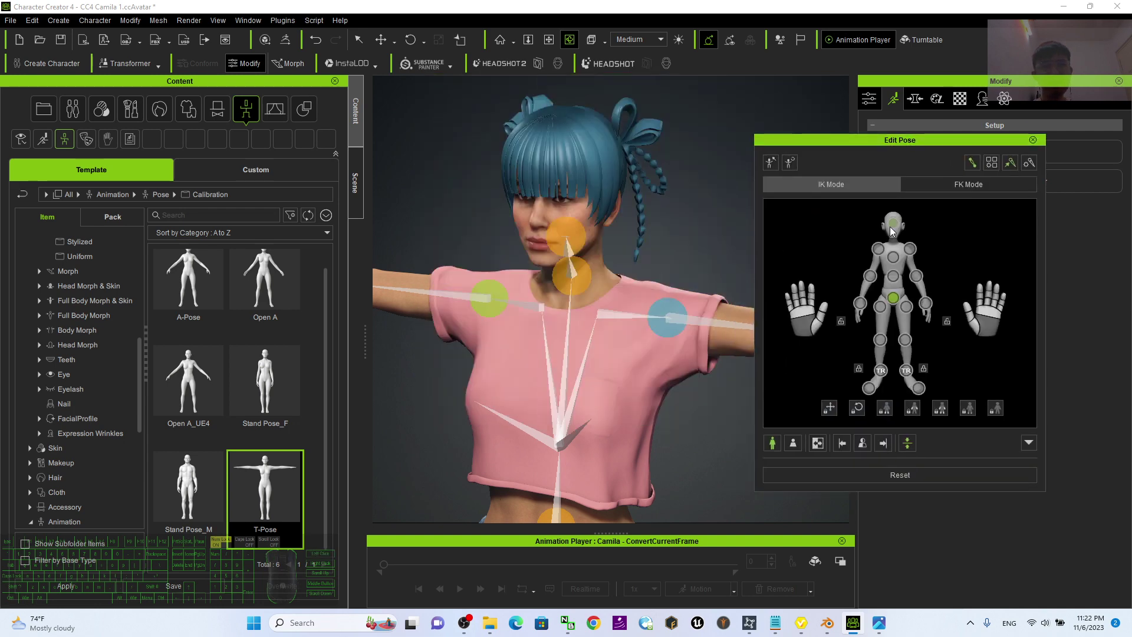
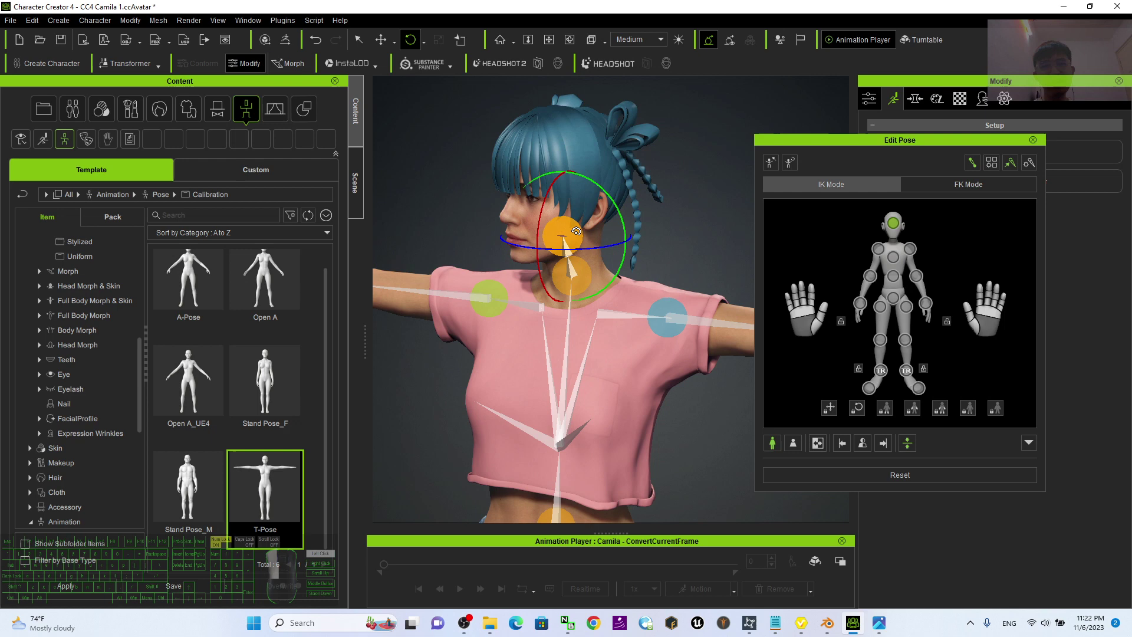
key("ctrl+z")
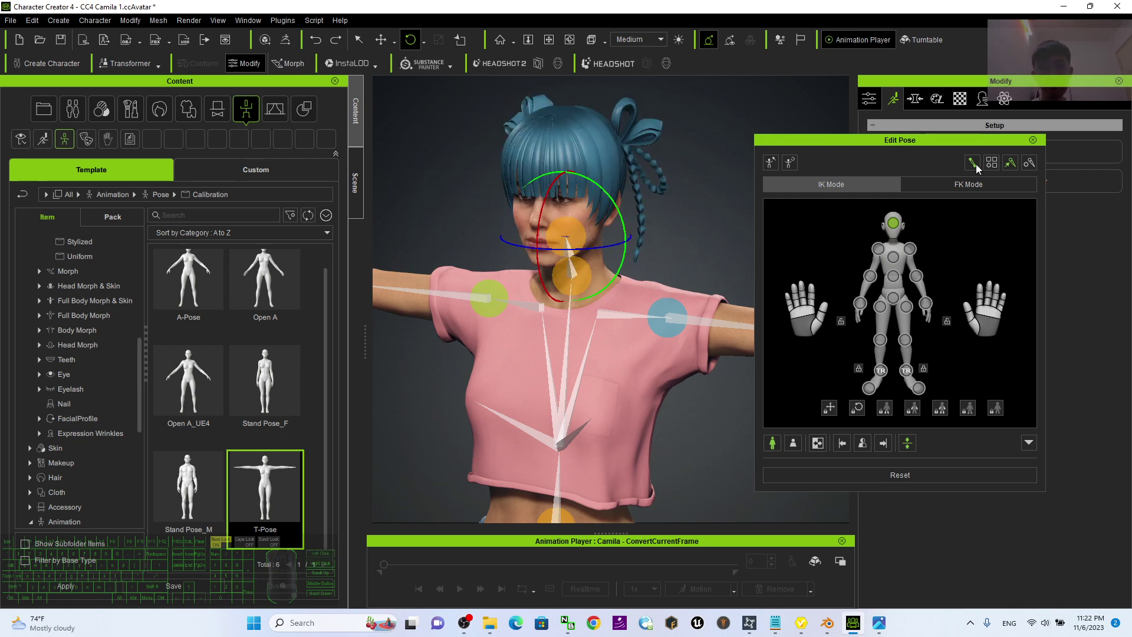
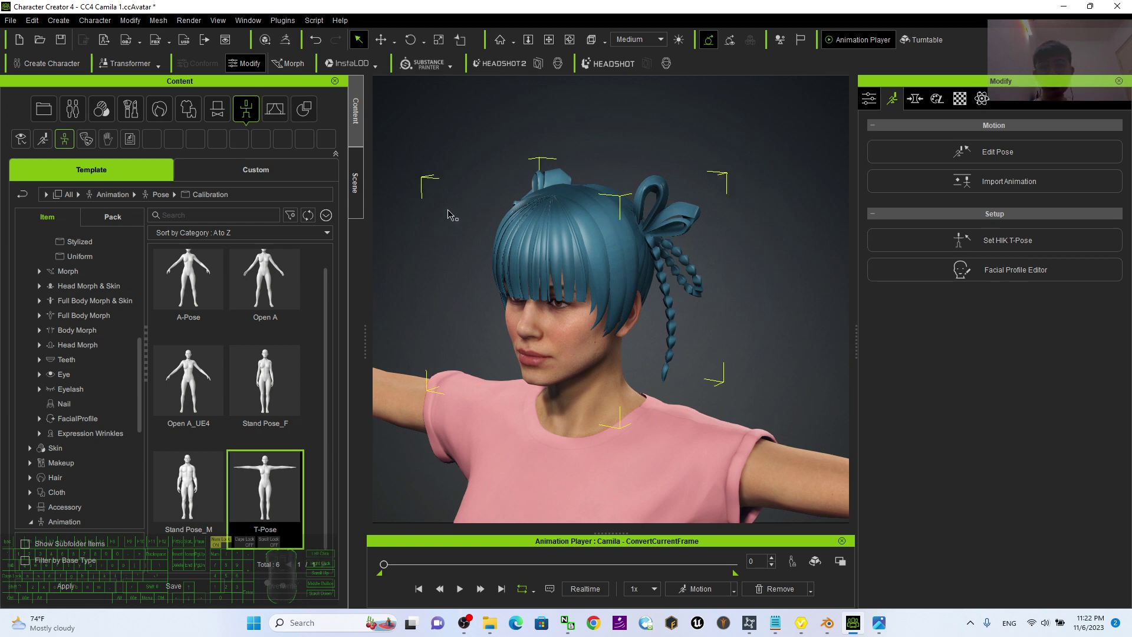
Switch Content to Custom, expand Actor, and start saving the hair as a custom asset.
left_click(258, 173)
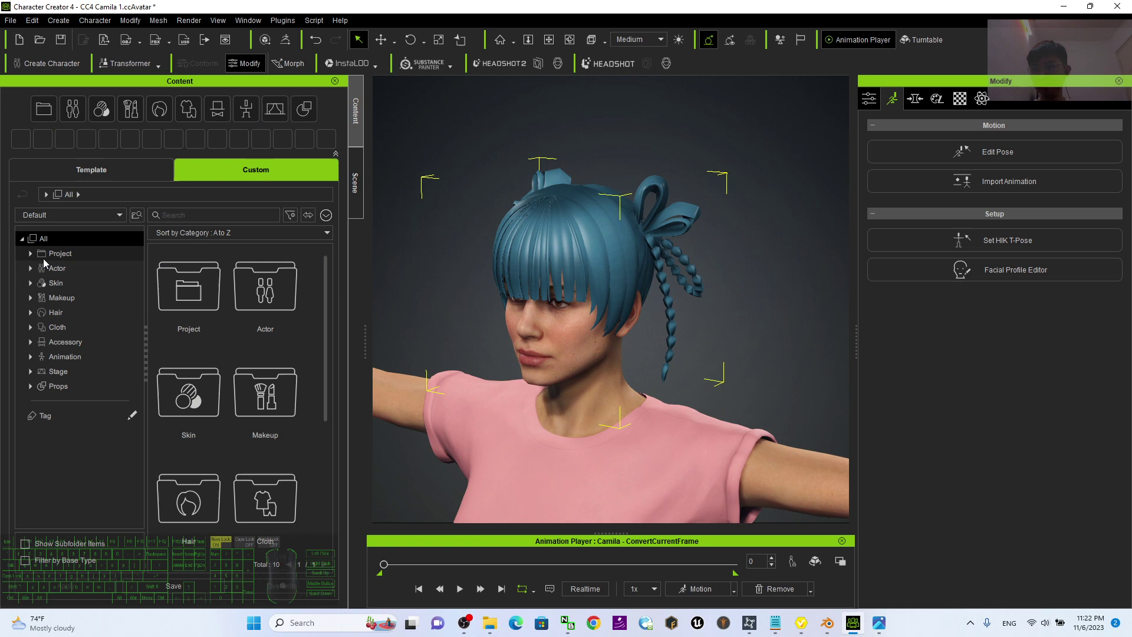
left_click(32, 274)
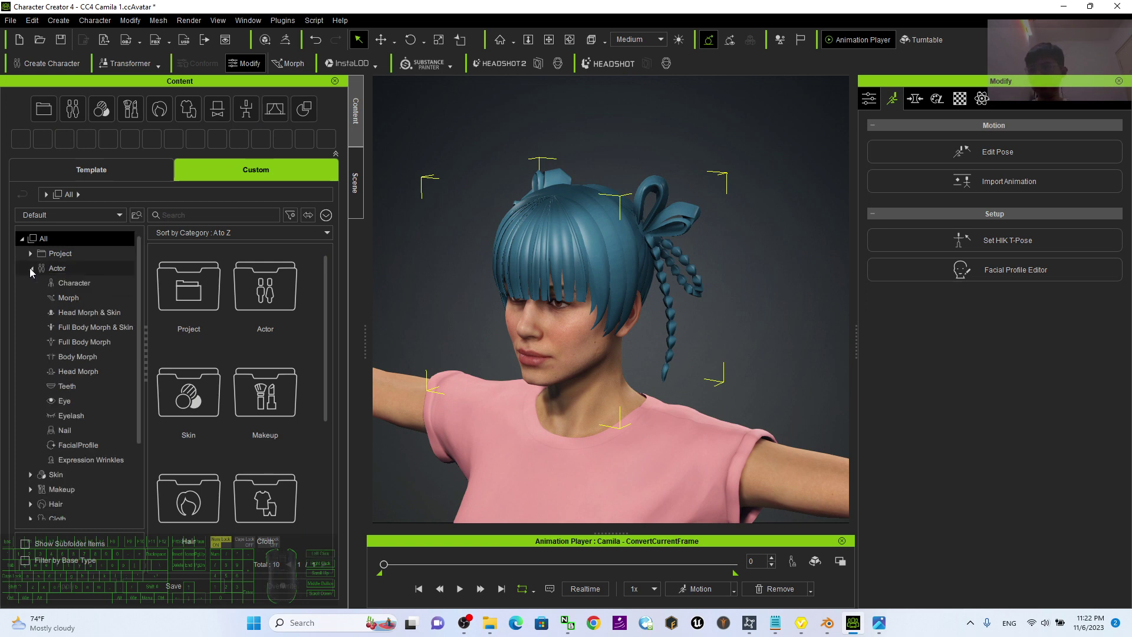
scroll("down", 3)
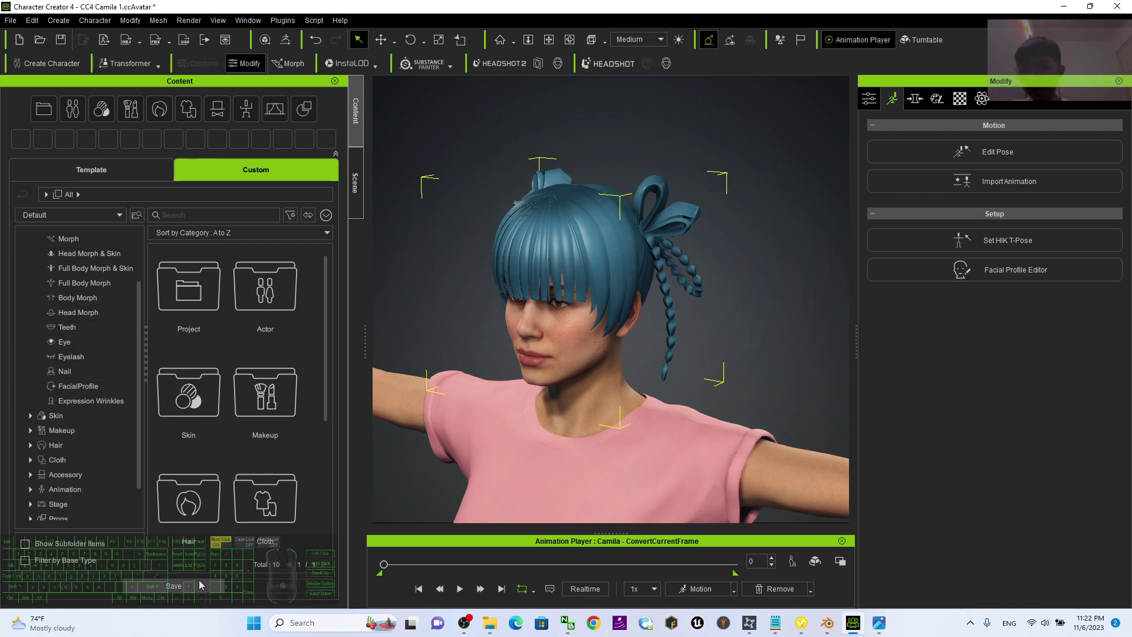
left_click(202, 587)
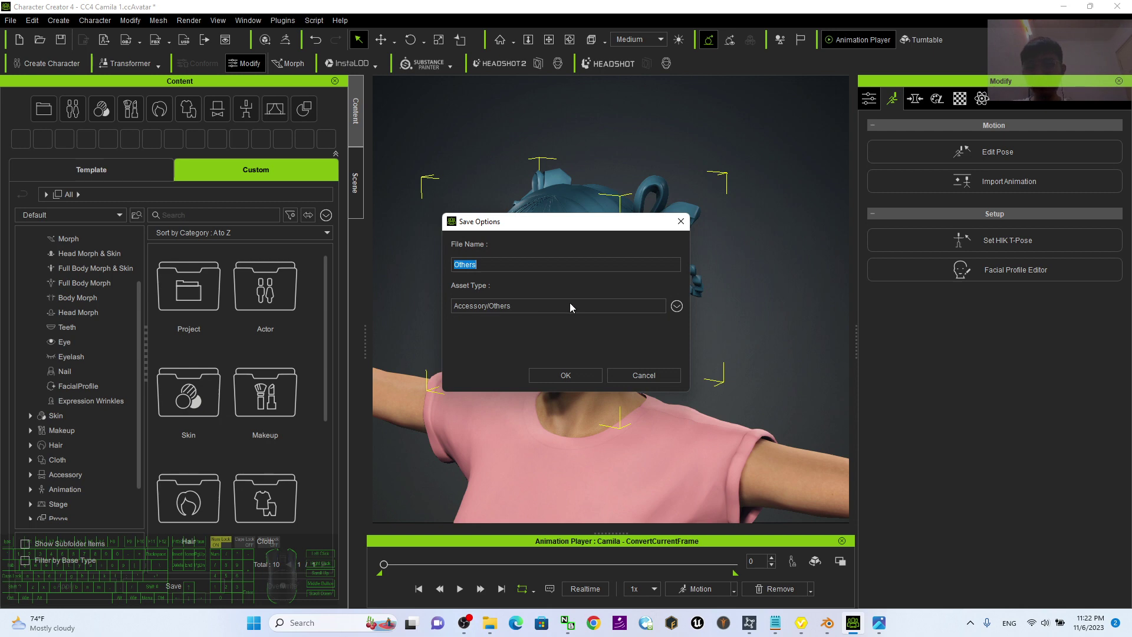
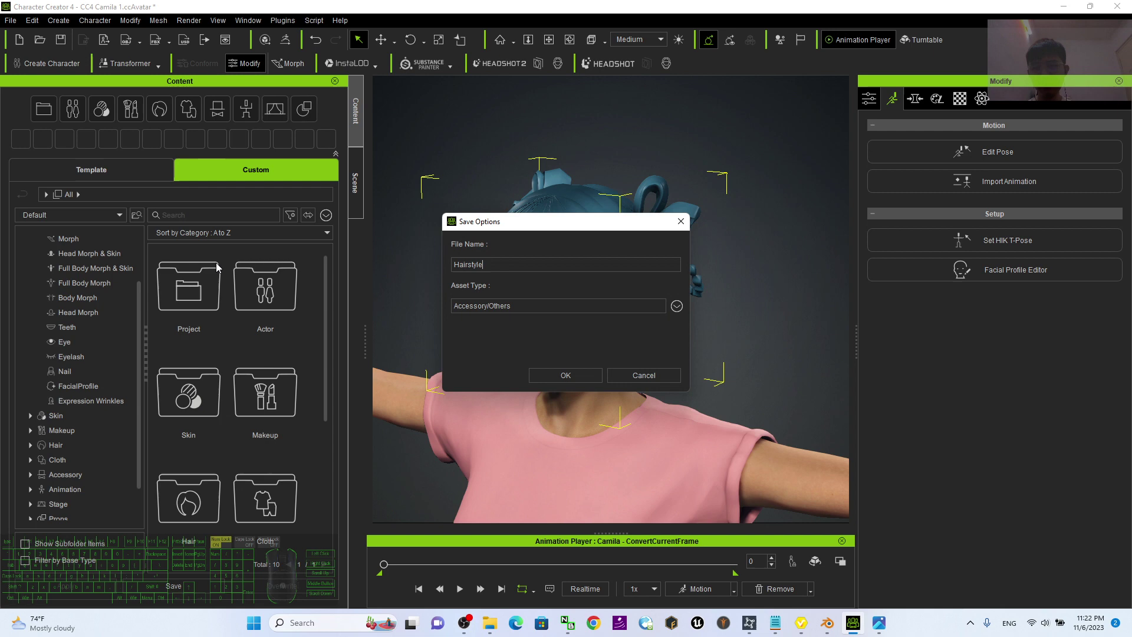
Name the accessory 'Cartoon Hairstyle 01' and confirm the save.
key("BackSpace")
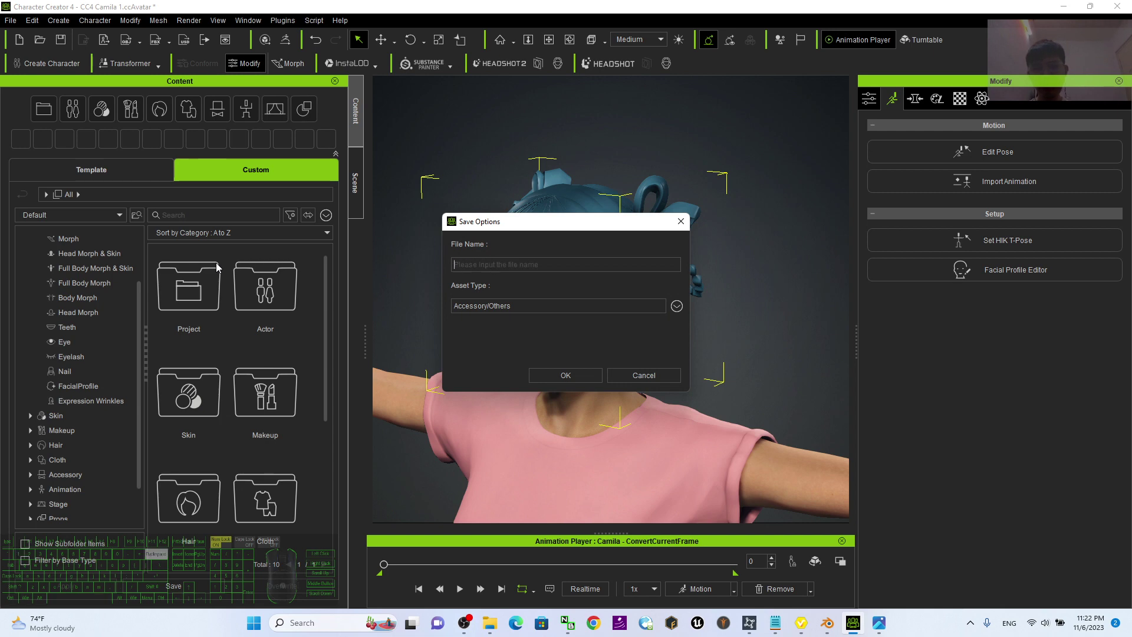
key("shift+space")
key("space")
key("Return")
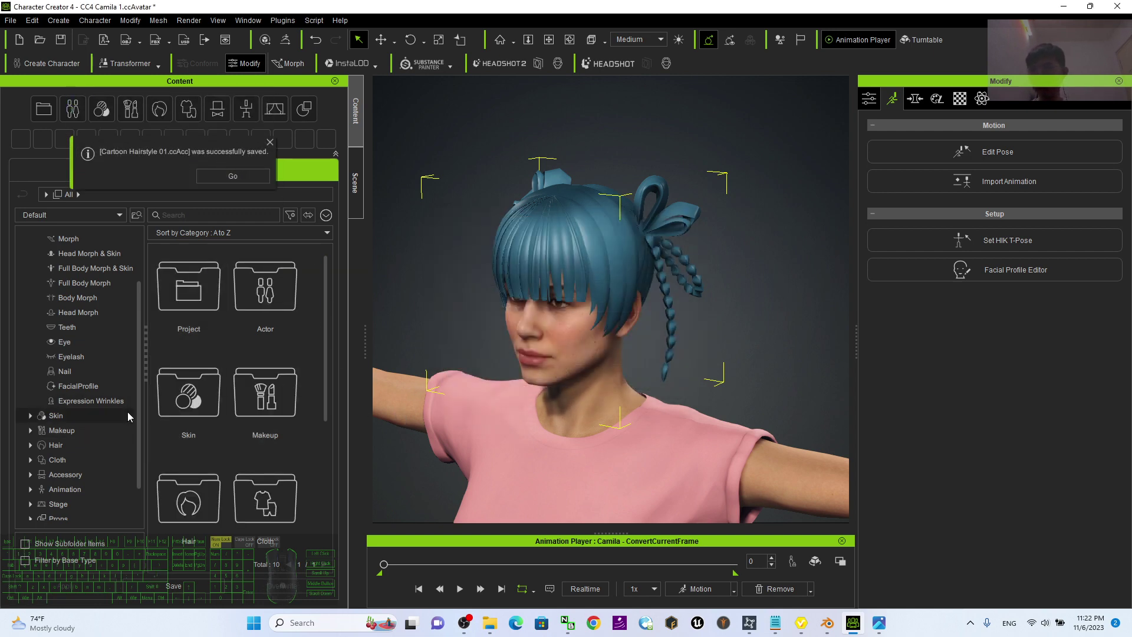
Move the Cartoon Hairstyle 01 accessory from Accessory > Others into the Head category.
left_click(84, 478)
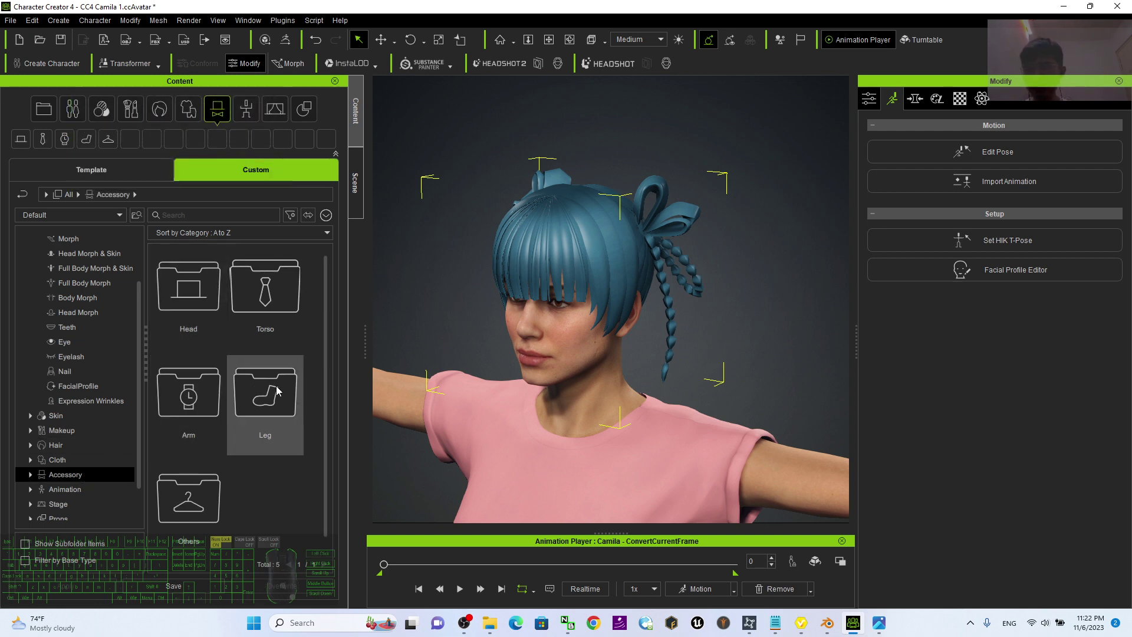
left_click(188, 297)
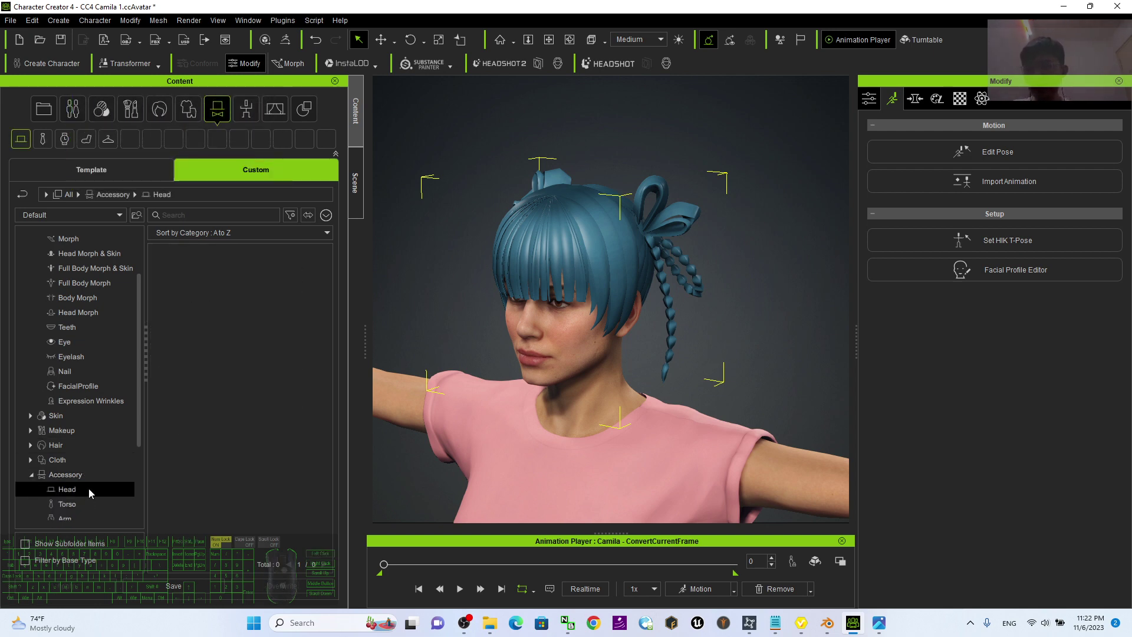
left_click(62, 482)
scroll("down", 3)
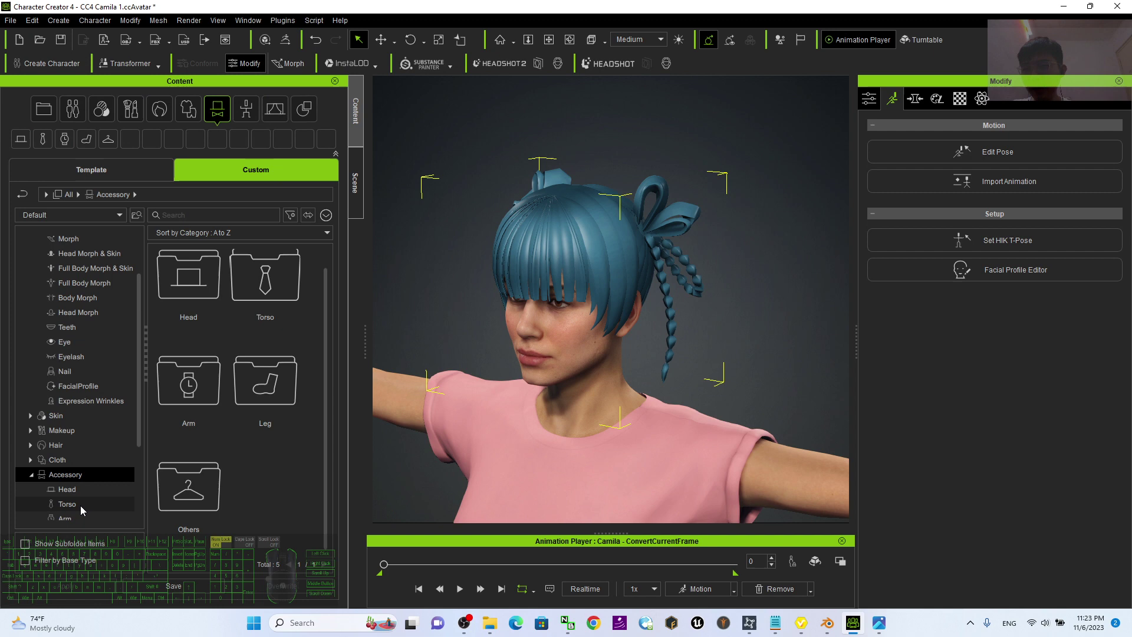
double_click(211, 502)
left_click(212, 304)
left_click_drag(192, 292, 72, 491)
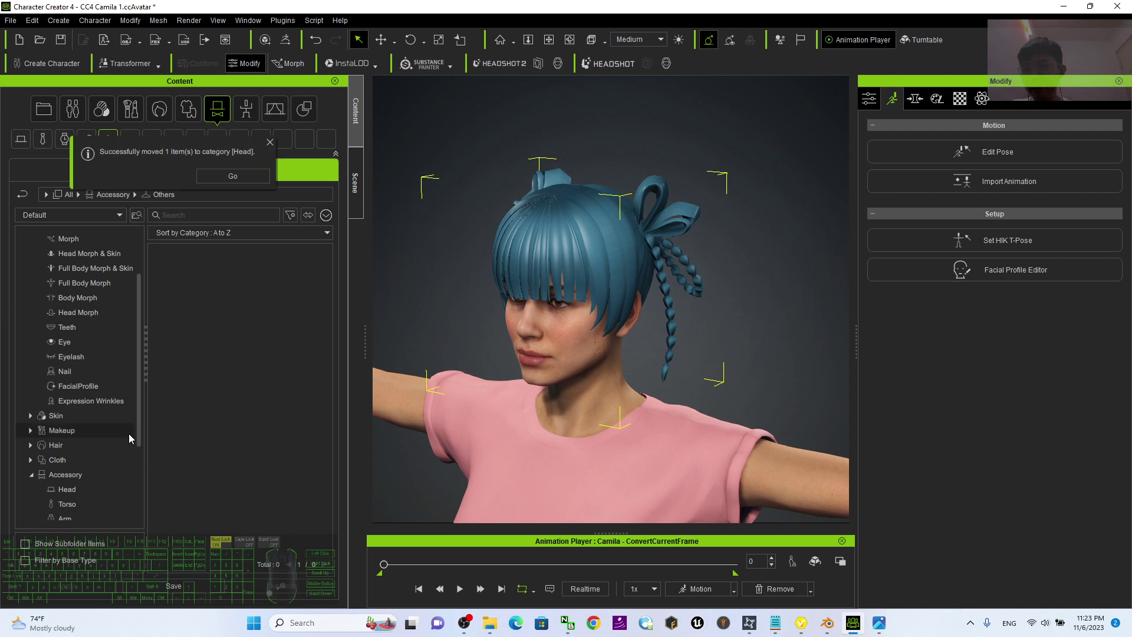
Browse into the Head category and bring up the hair accessory's Modify settings.
left_click(90, 496)
left_click(198, 320)
scroll("up", 3)
scroll("down", 3)
key("c")
left_click_drag(617, 424, 702, 372)
double_click(645, 251)
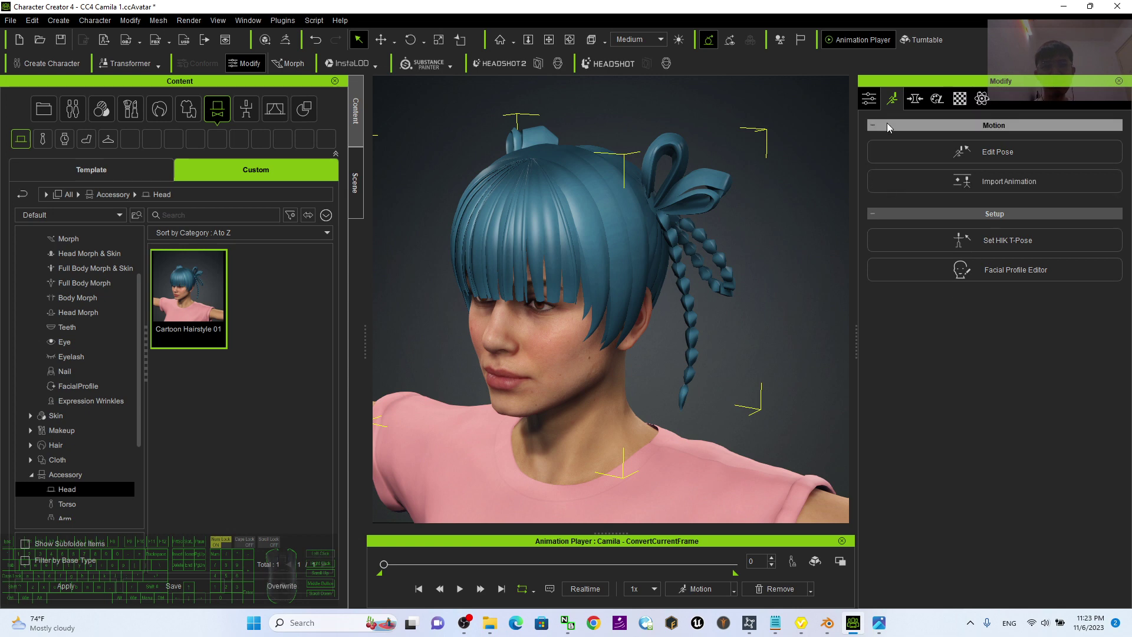
left_click(884, 107)
left_click(882, 104)
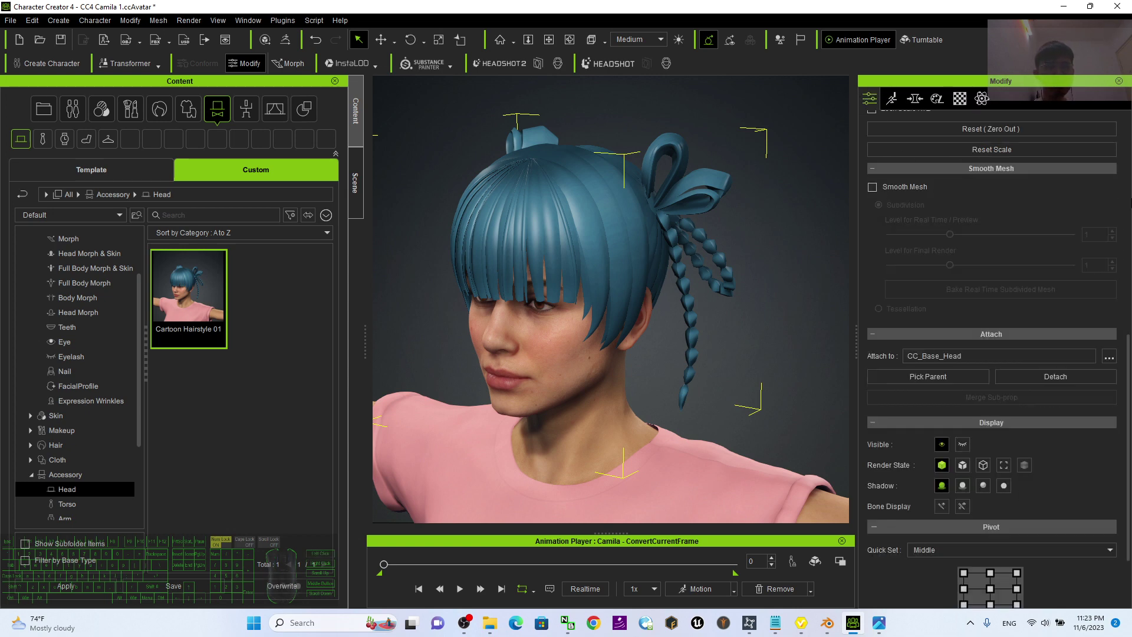
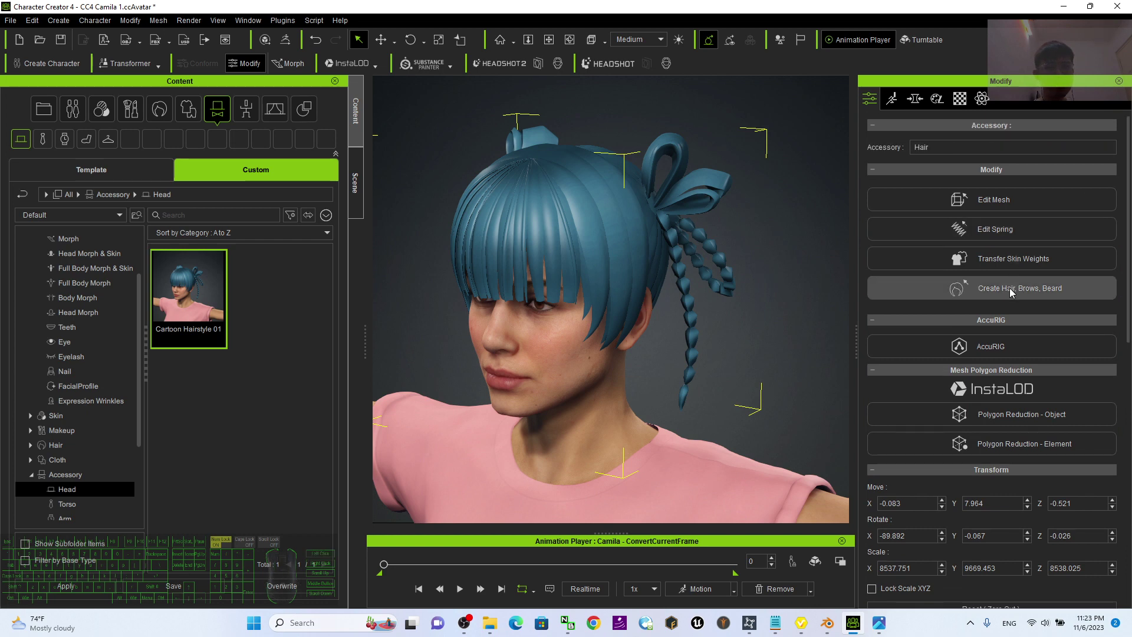
Start Create Hair, Brows, Beard, accept the expression reset, then close the template window.
left_click(1013, 295)
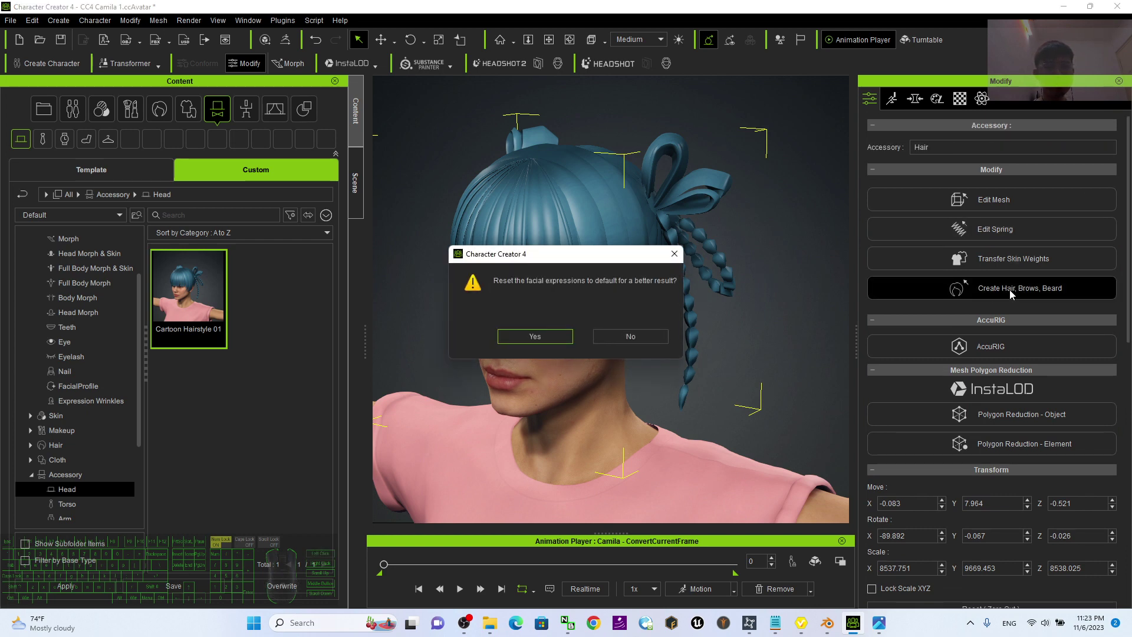
left_click(675, 260)
left_click(1008, 264)
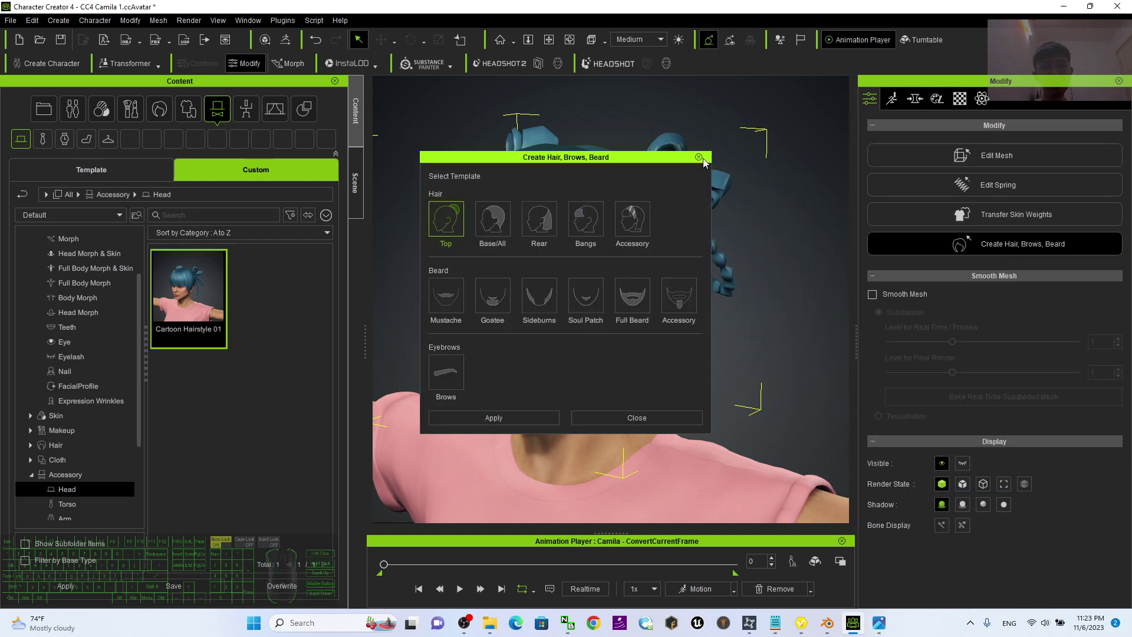
left_click(707, 164)
left_click(703, 162)
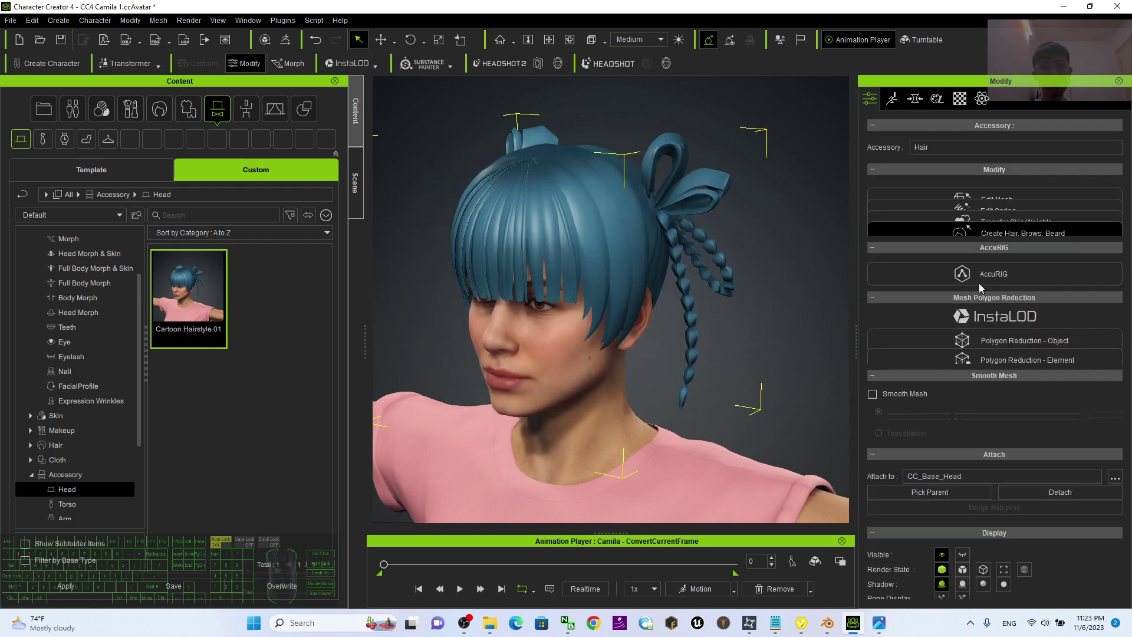
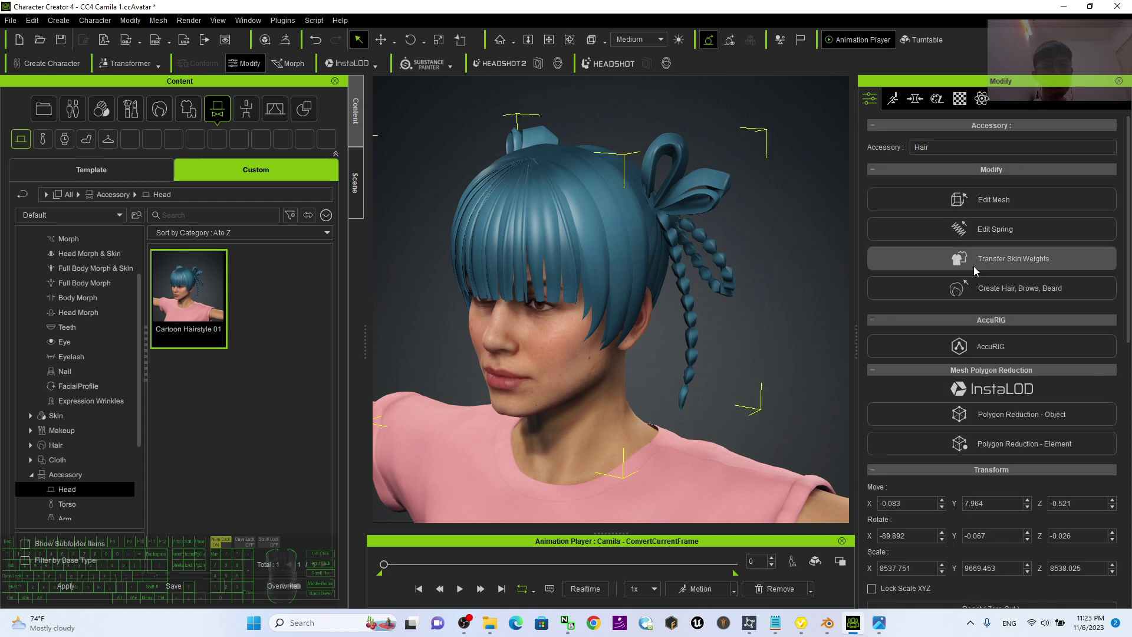
Convert the hairstyle to a Hair item with the Base/All template applied.
left_click(1028, 297)
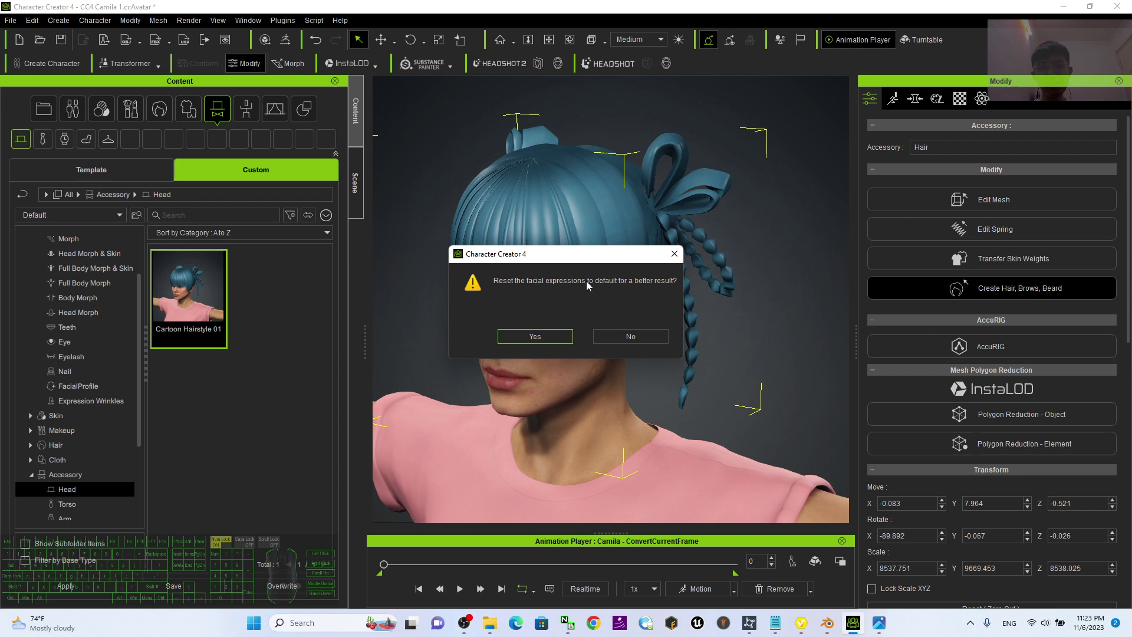
left_click(545, 337)
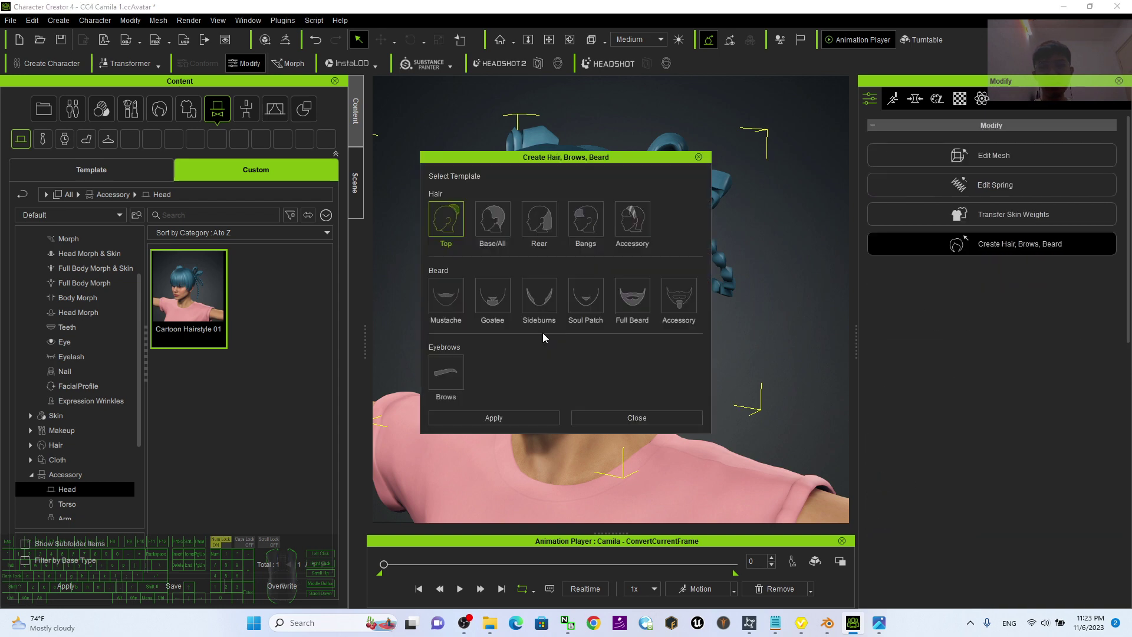
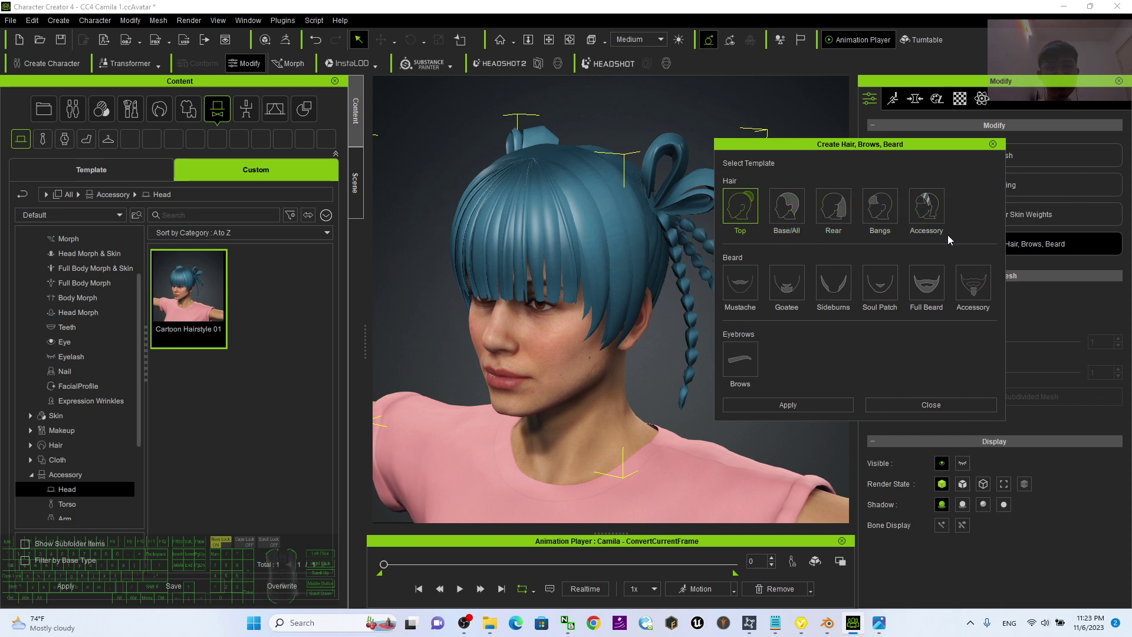
left_click(808, 214)
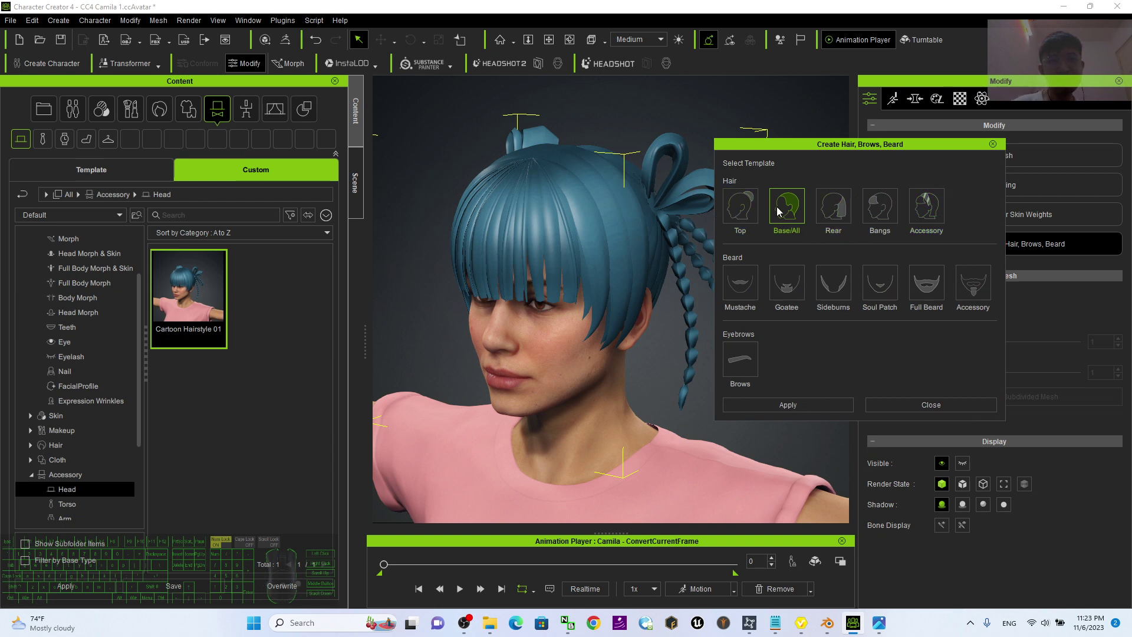
left_click(787, 213)
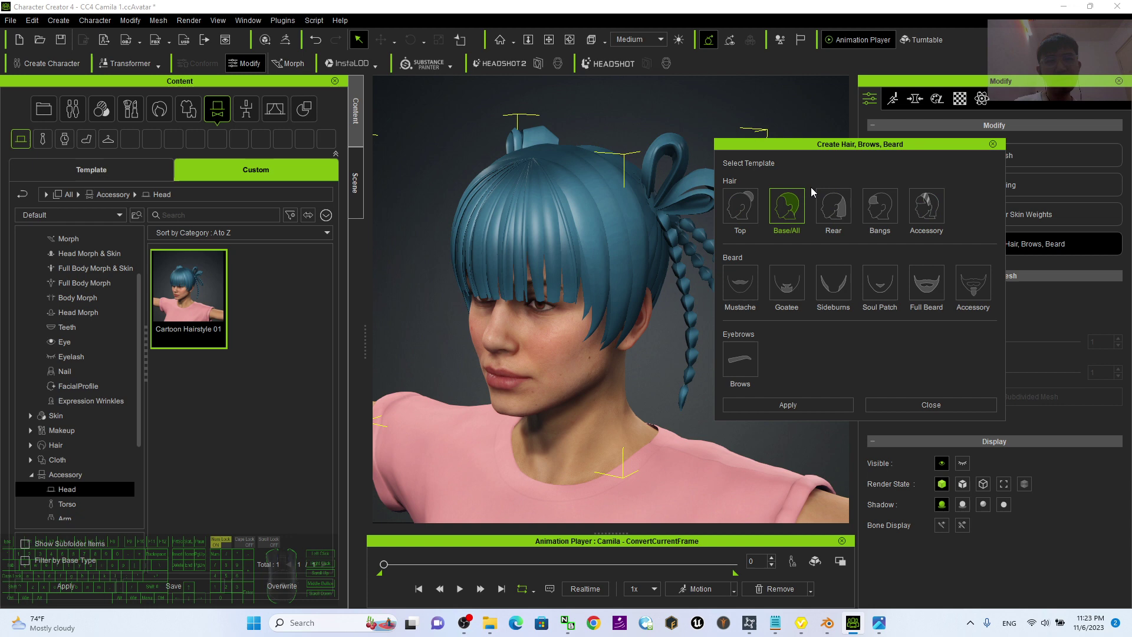
left_click(819, 410)
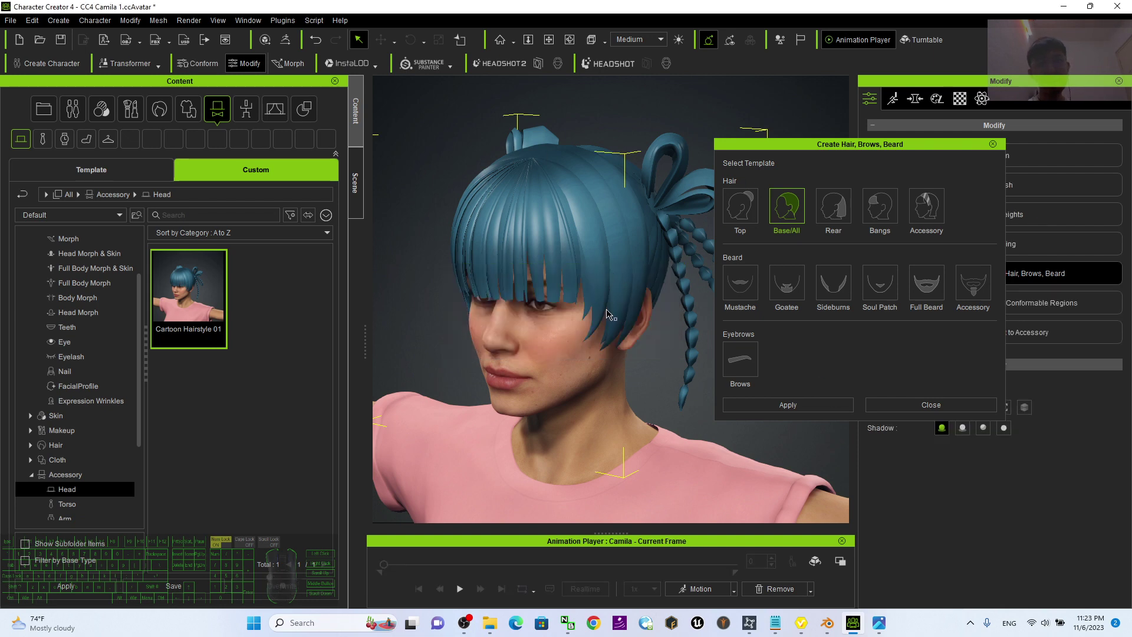
left_click(974, 413)
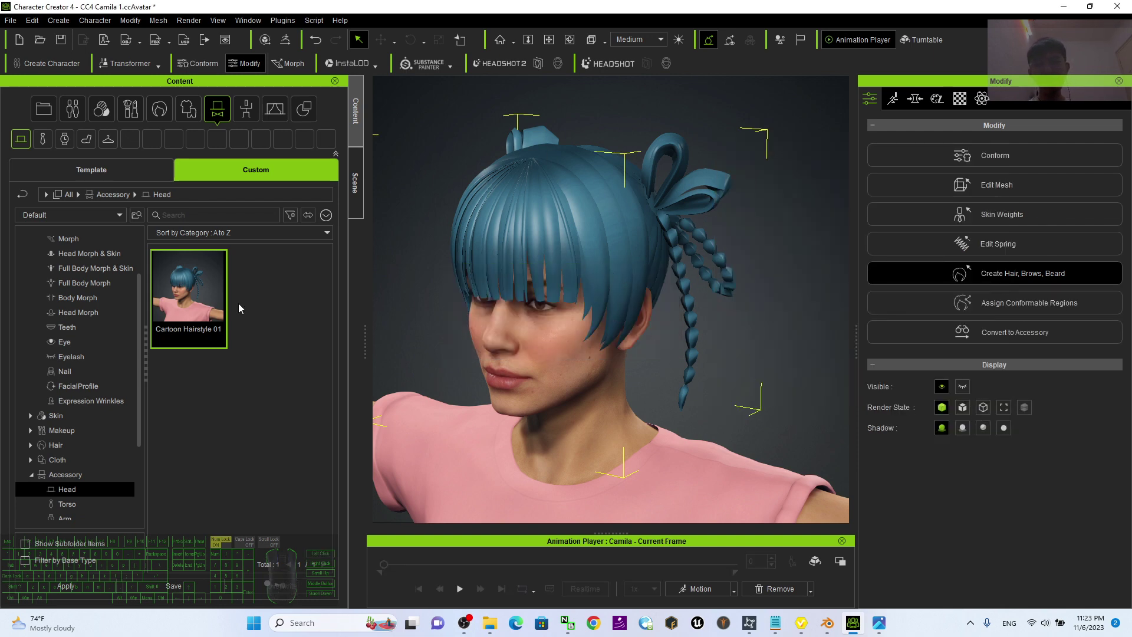
left_click_drag(145, 390, 143, 415)
Save the hair to the Custom library as 'Cartoon Hairstyle 01' of type Hair/HairStyle.
left_click(61, 411)
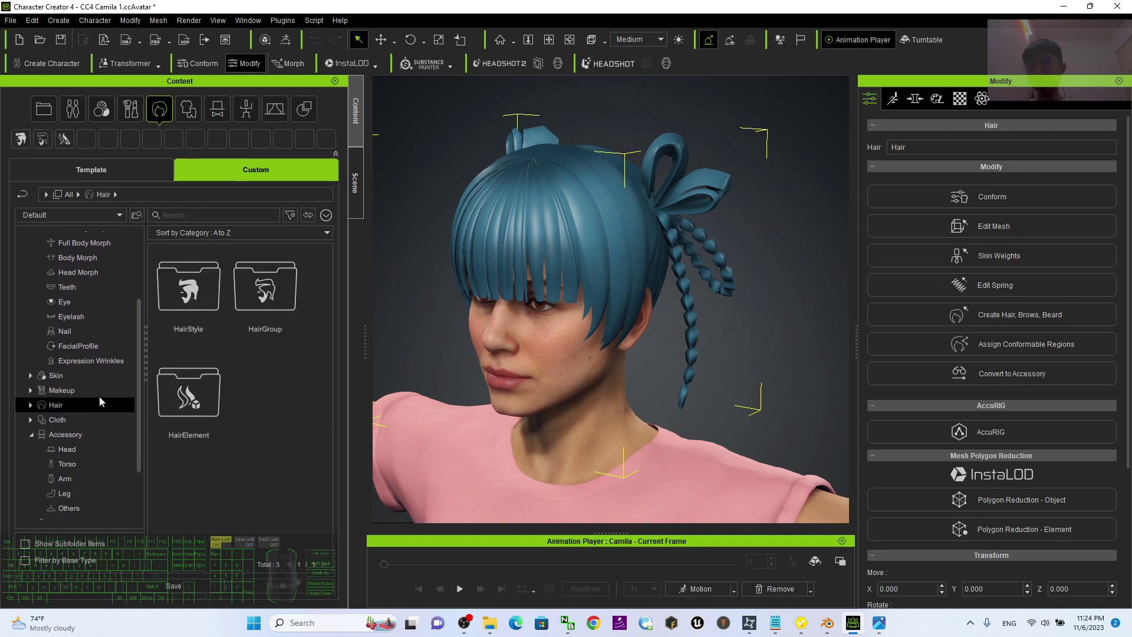
left_click(177, 592)
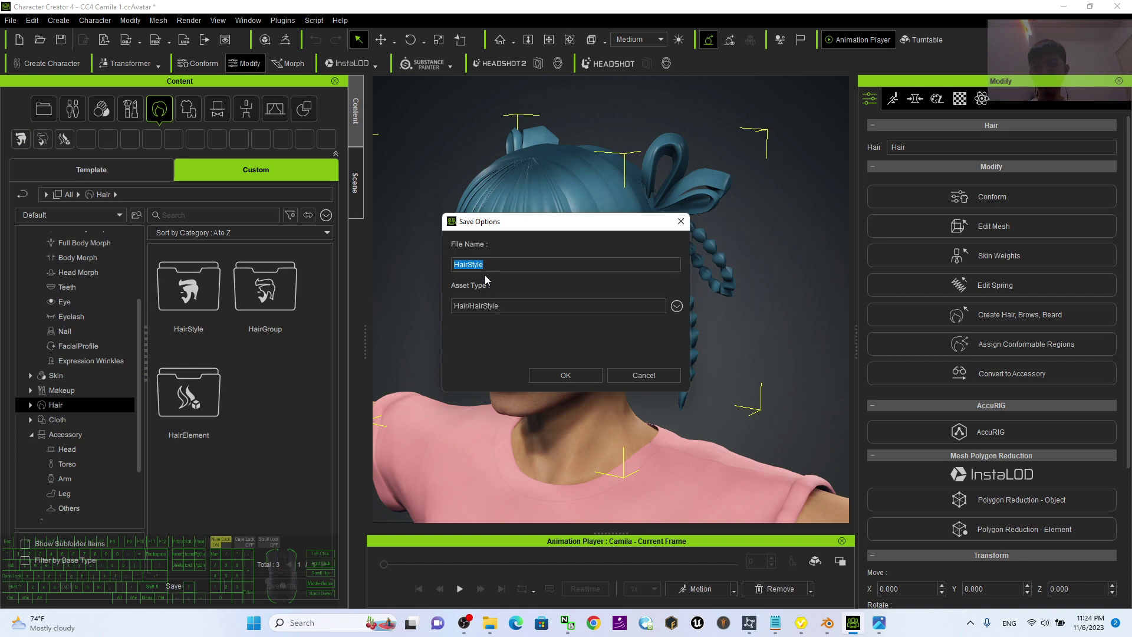
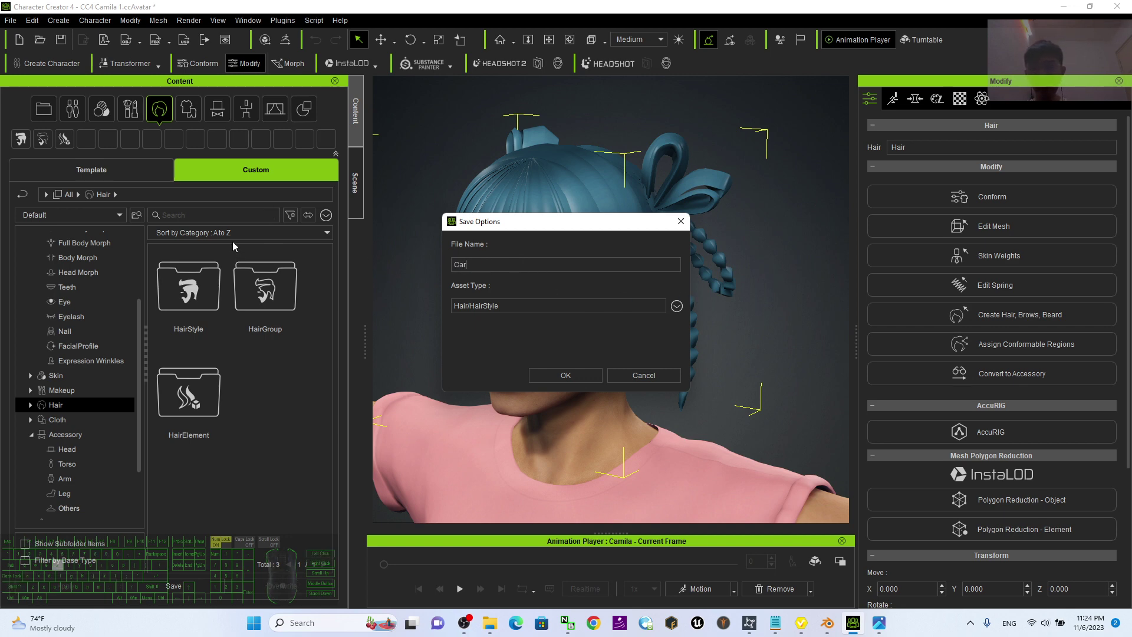
key("space")
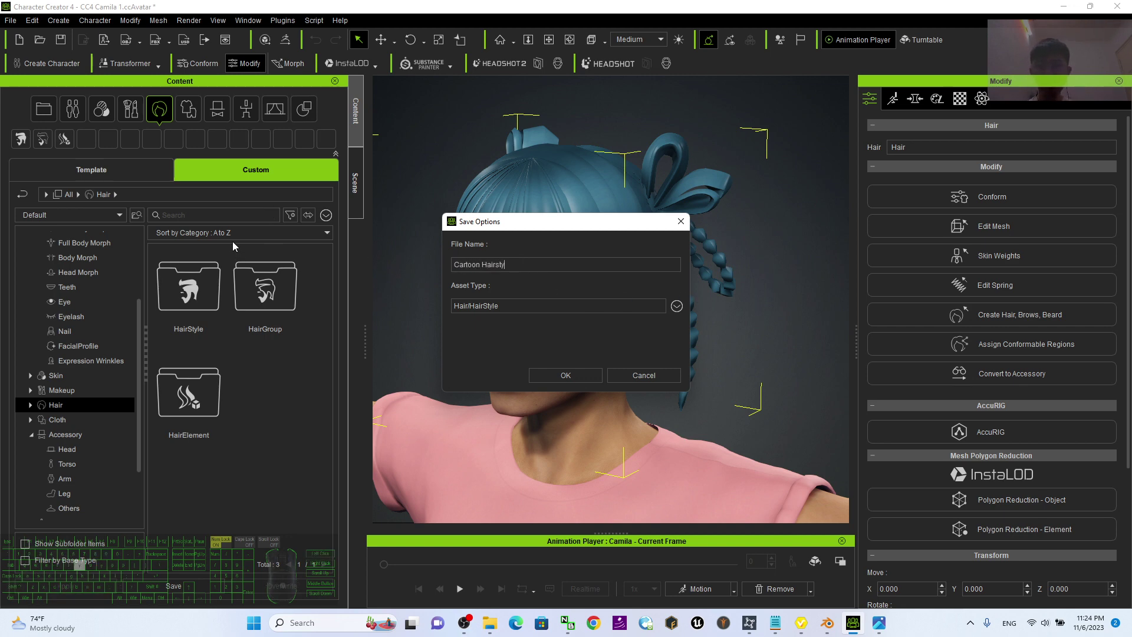
key("space")
left_click(538, 373)
left_click(543, 378)
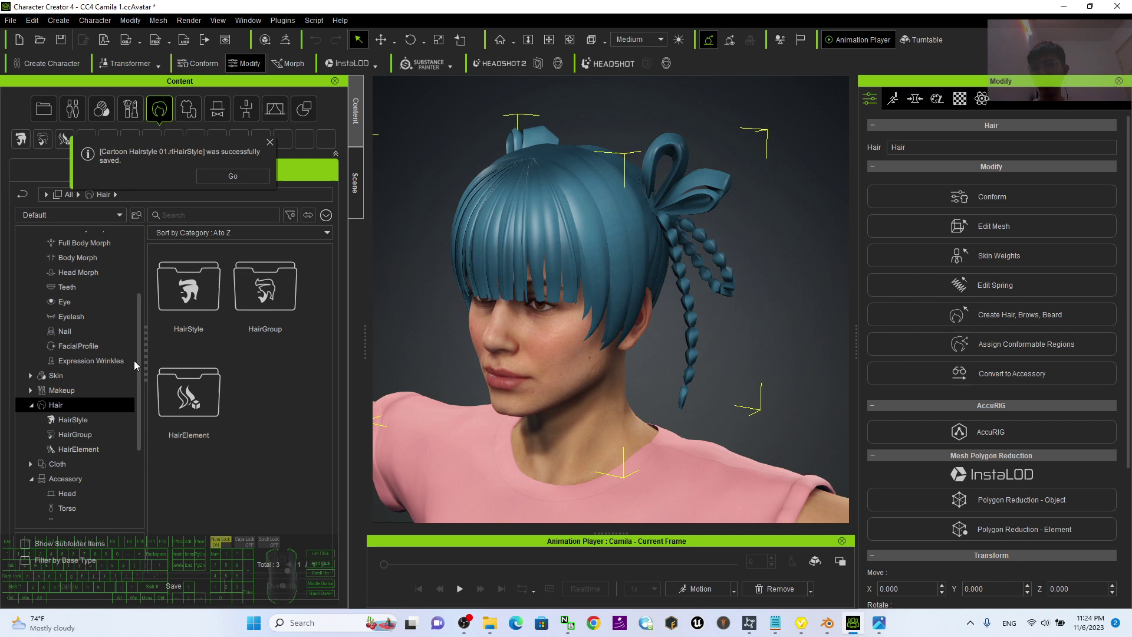
Select the new item in the HairStyle folder and bring up its context menu.
left_click(76, 432)
left_click(200, 310)
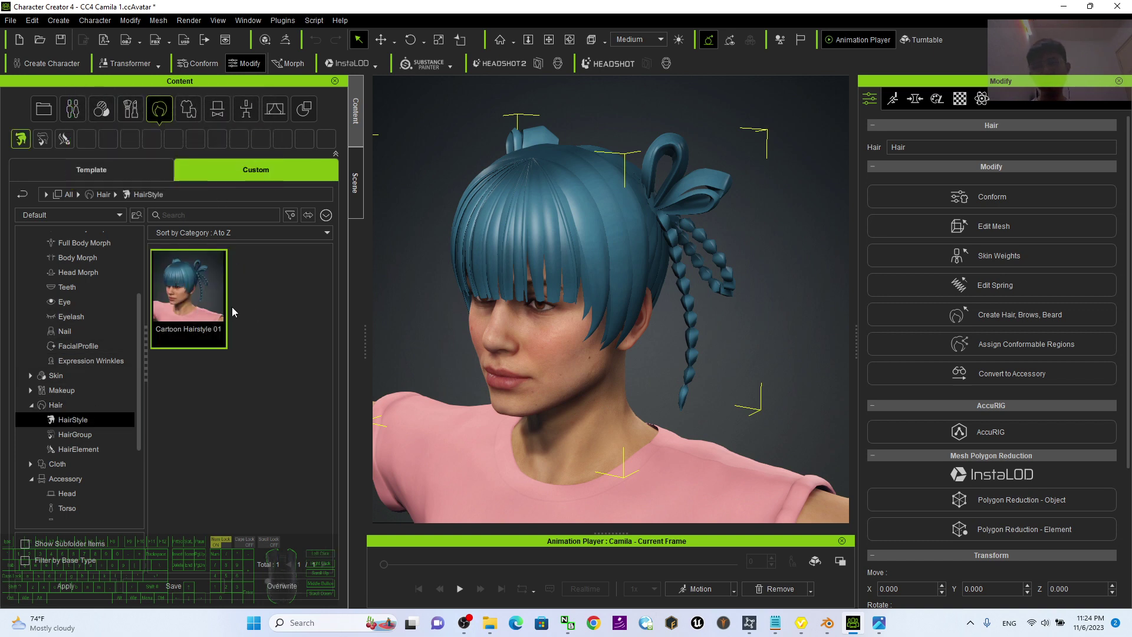
right_click(192, 294)
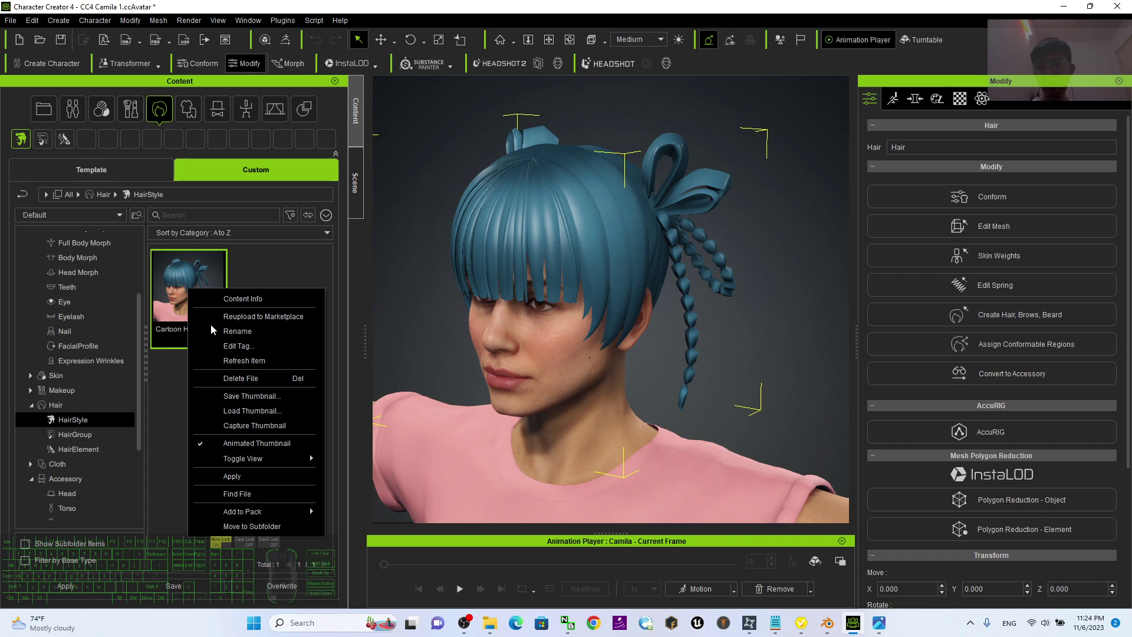
Use Find File to reveal the saved hairstyle's folder in File Explorer.
left_click(252, 495)
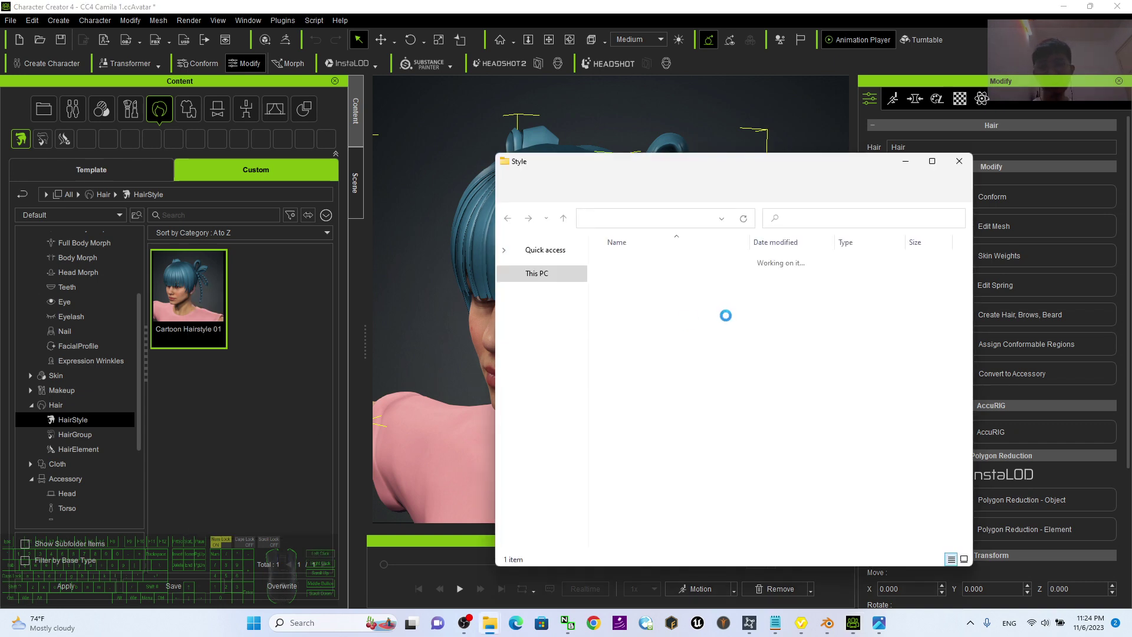
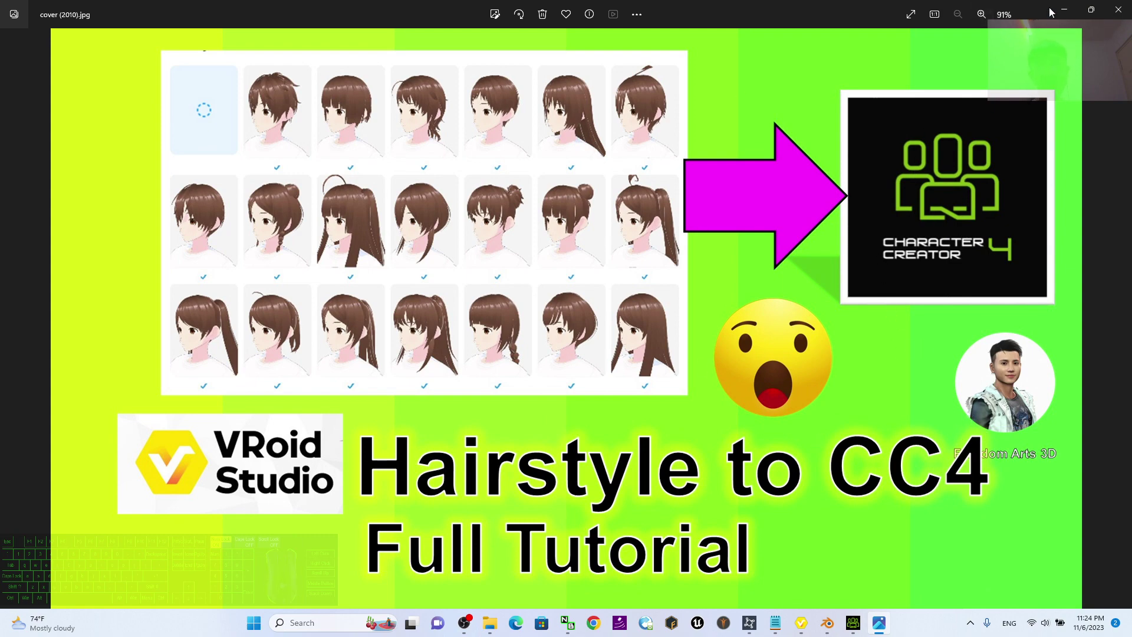
Switch to VRoid Studio showing the braided ribbon preset hairstyle on the character.
left_click(1062, 6)
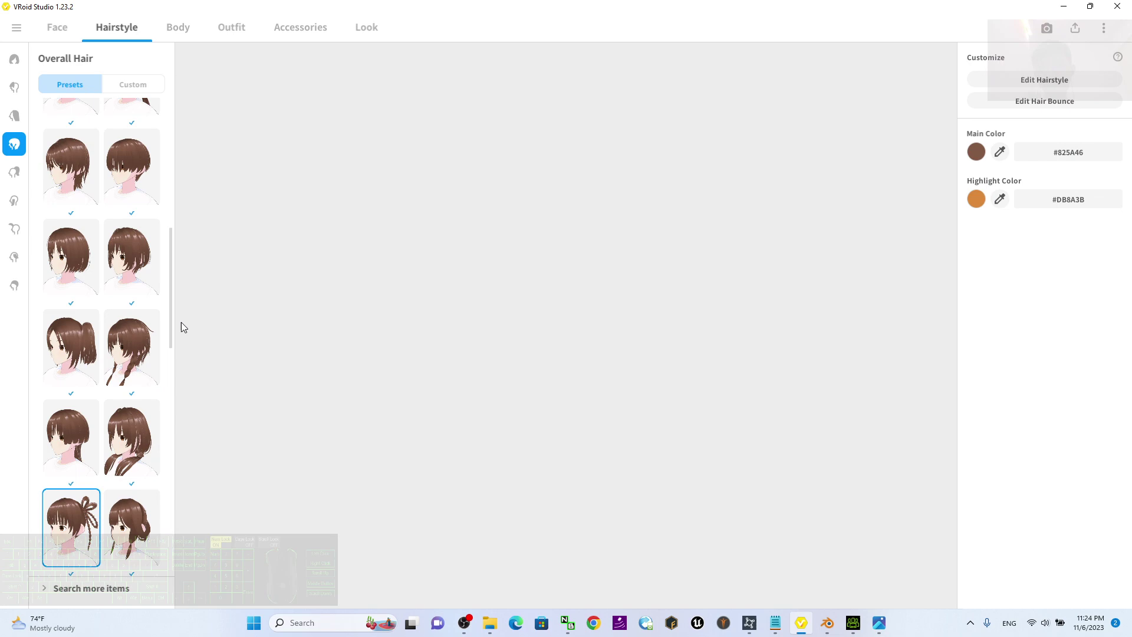
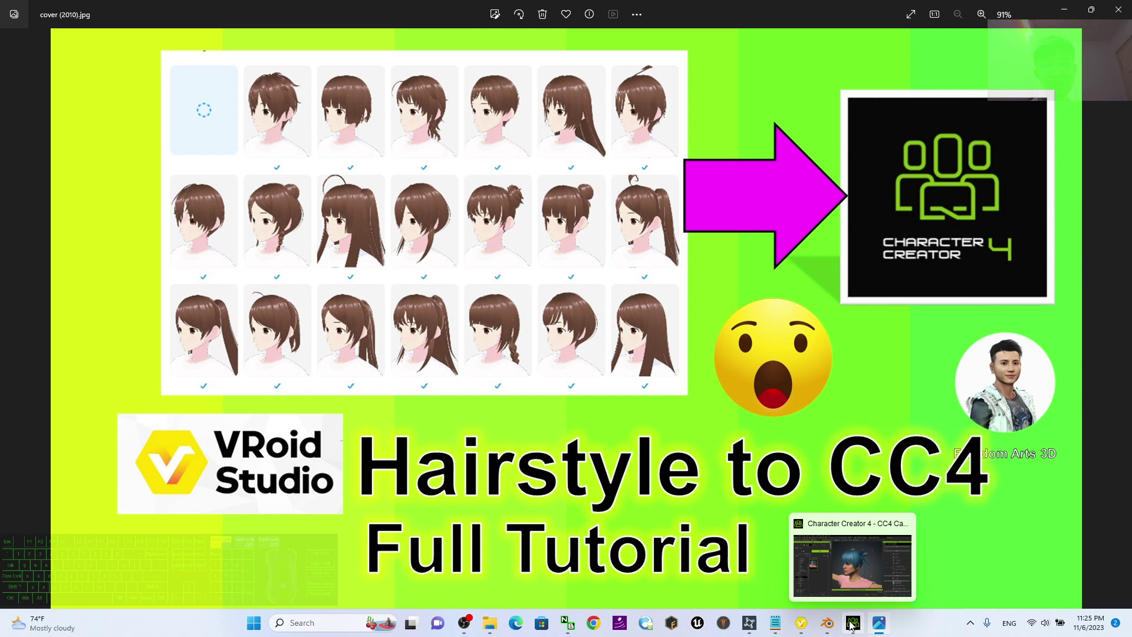
left_click(808, 627)
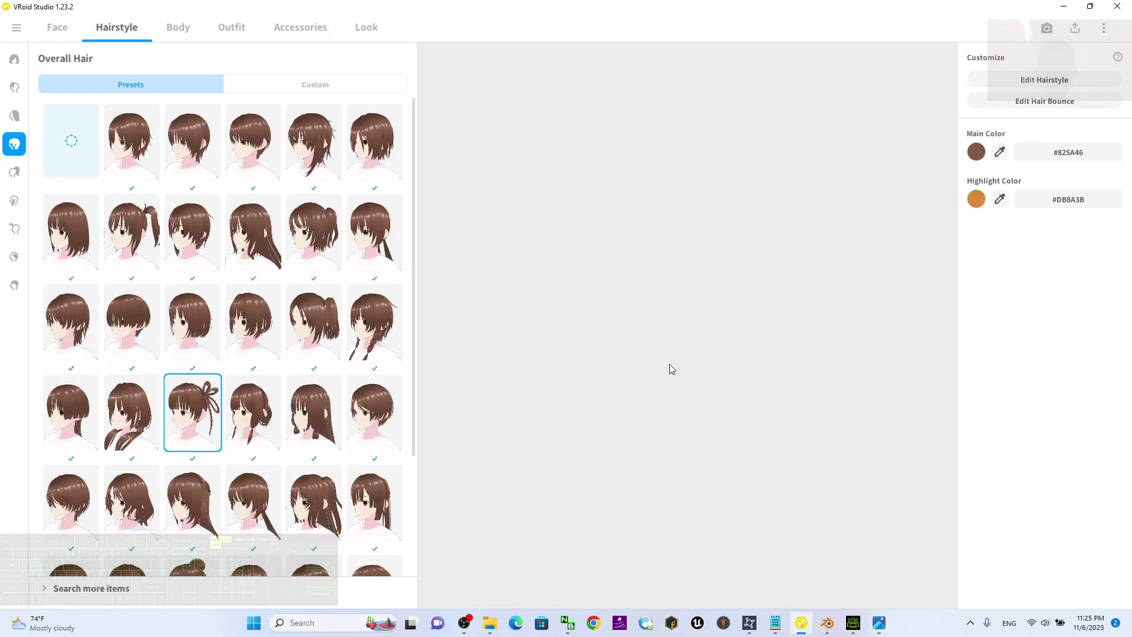